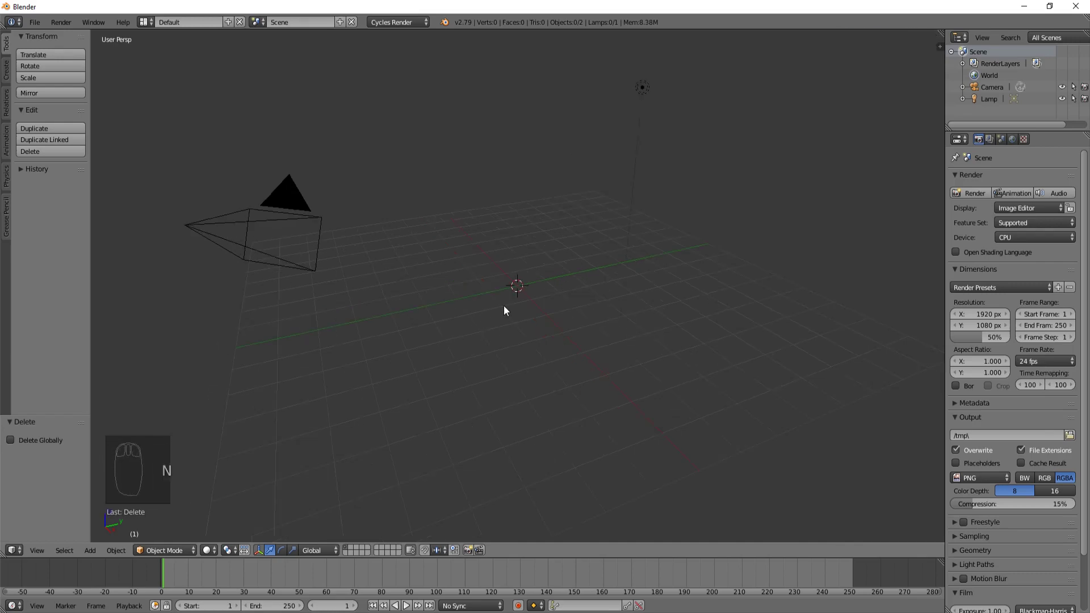
Add a cylinder and delete all of its vertices in Edit Mode, leaving an empty mesh object.
{"action": "key", "text": "shift+a"}
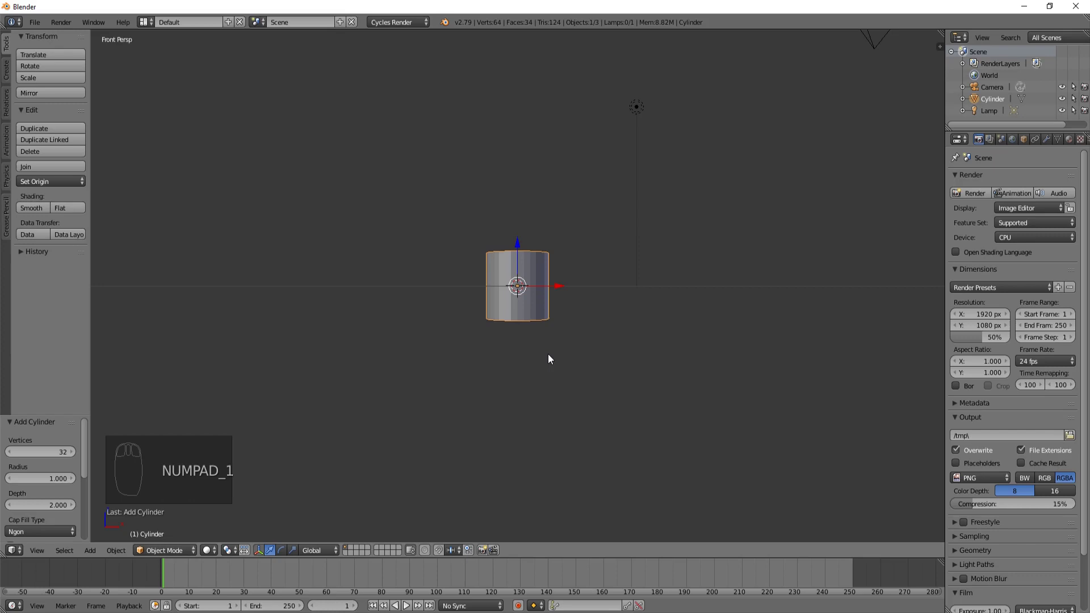
{"action": "left_click_drag", "start_coordinate": [549, 295], "coordinate": [554, 283]}
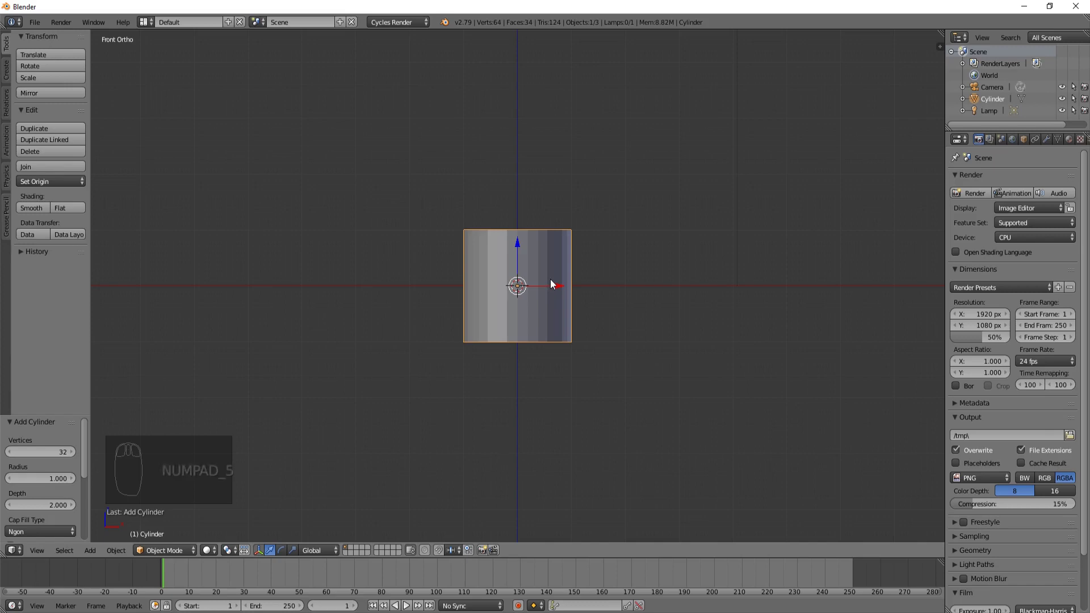
{"action": "key", "text": "Tab"}
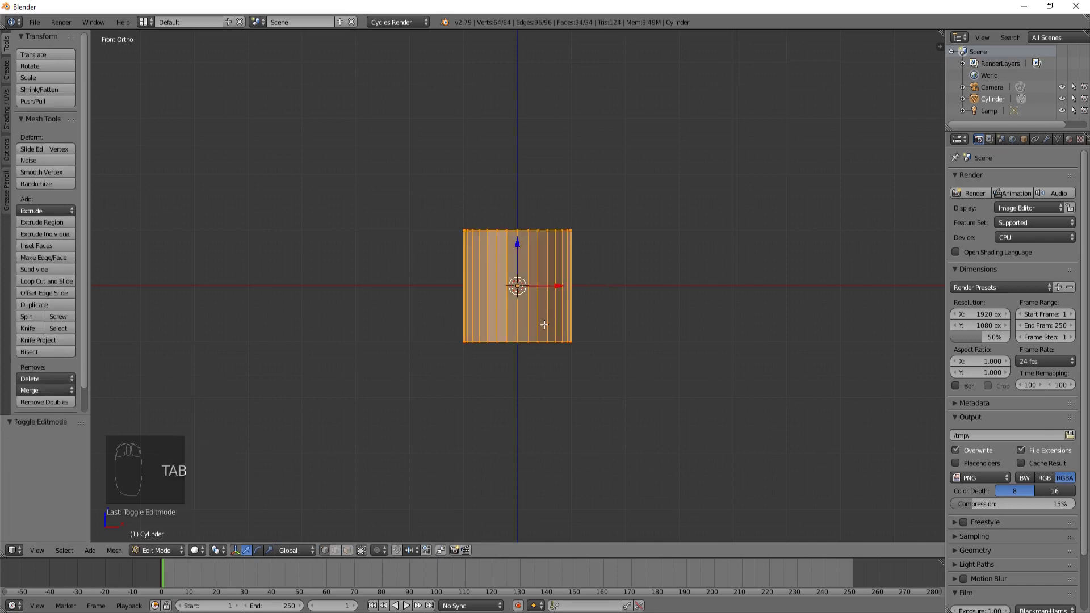
{"action": "key", "text": "Delete"}
Add a 14-vertex cylinder inside the object as the screw blank and return to editing it.
{"action": "key", "text": "shift+a"}
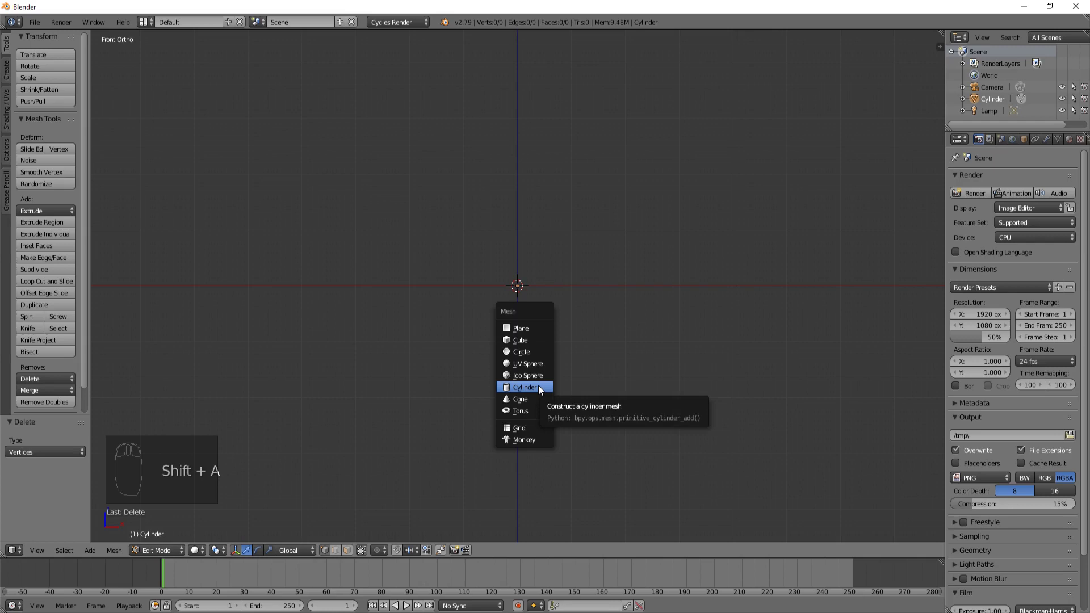
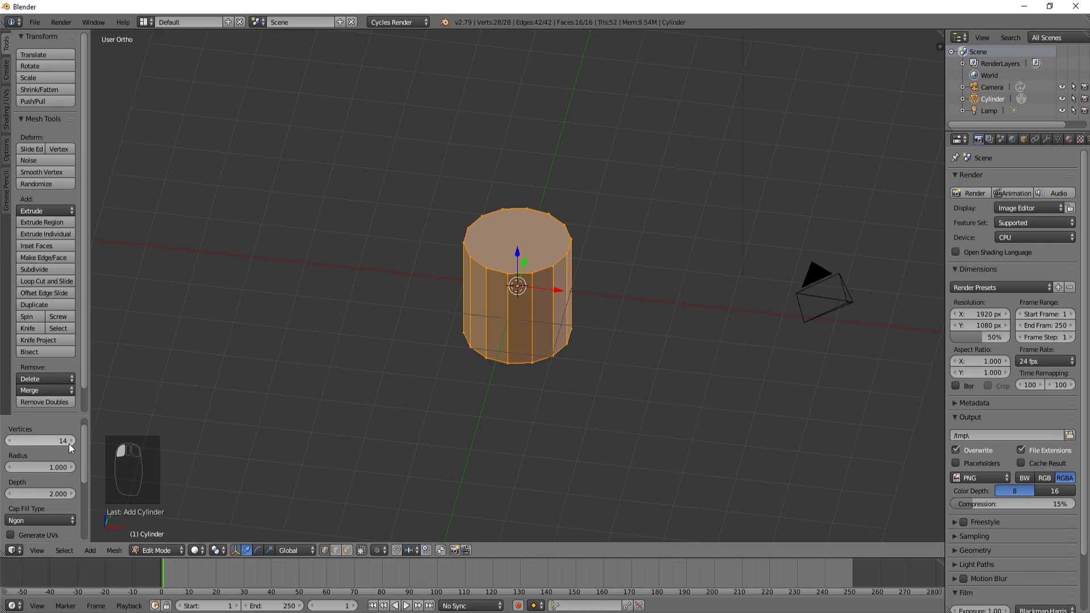
{"action": "key", "text": "Tab"}
{"action": "key", "text": "Tab"}
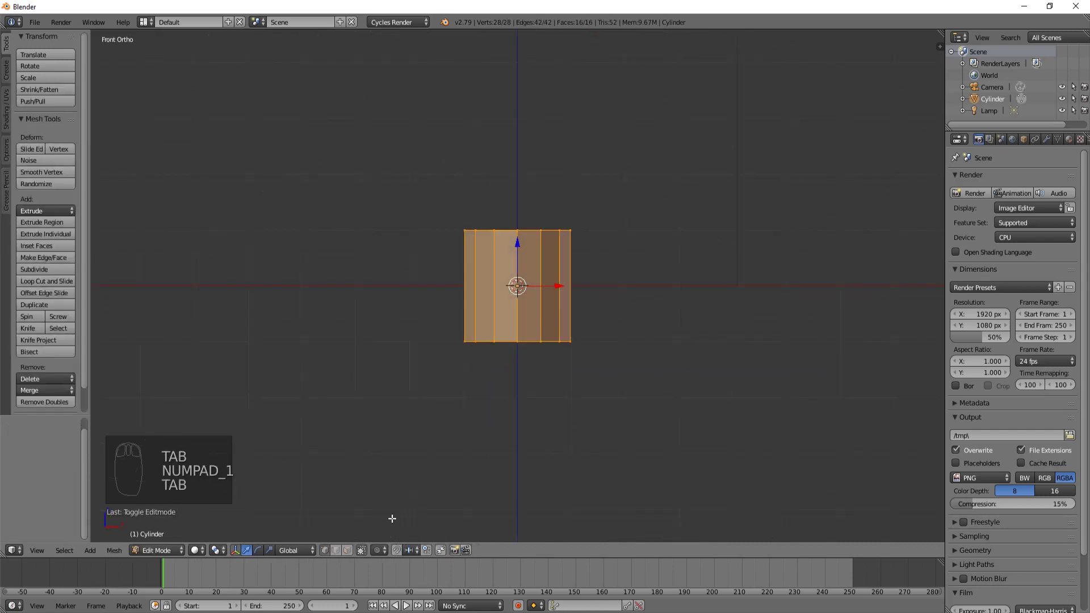
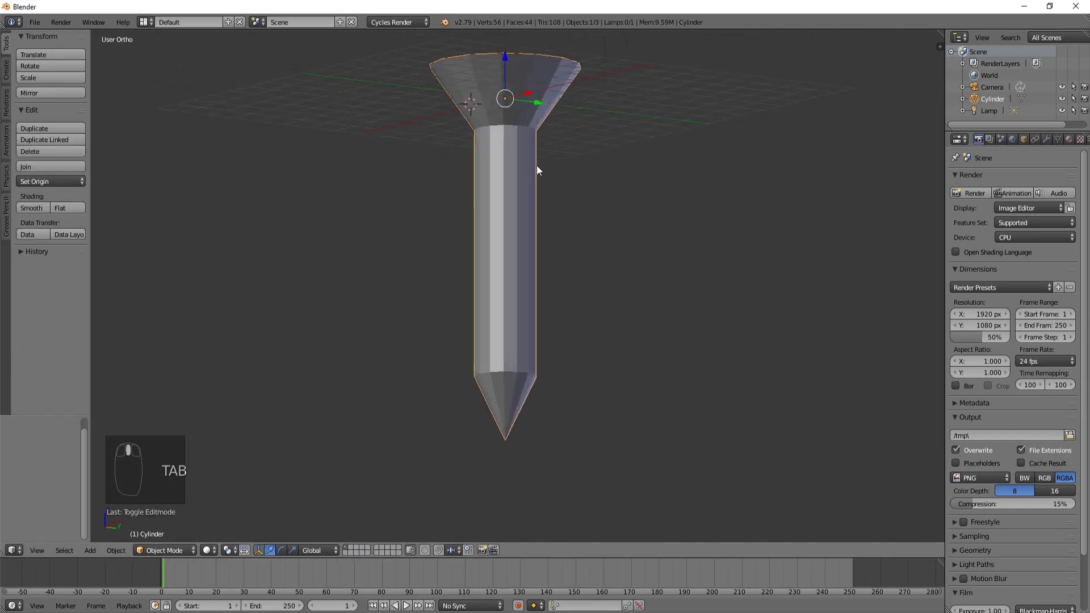
Extrude the head's top face slightly upward into a thin rim and inspect the blank in Object Mode.
{"action": "middle_click", "coordinate": [651, 145]}
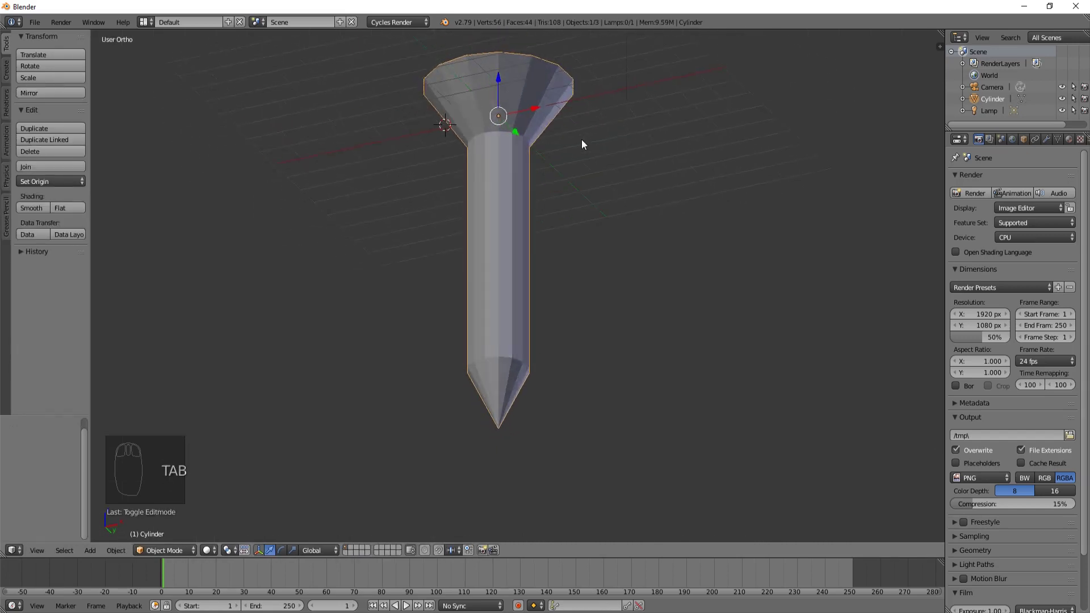
{"action": "key", "text": "Tab"}
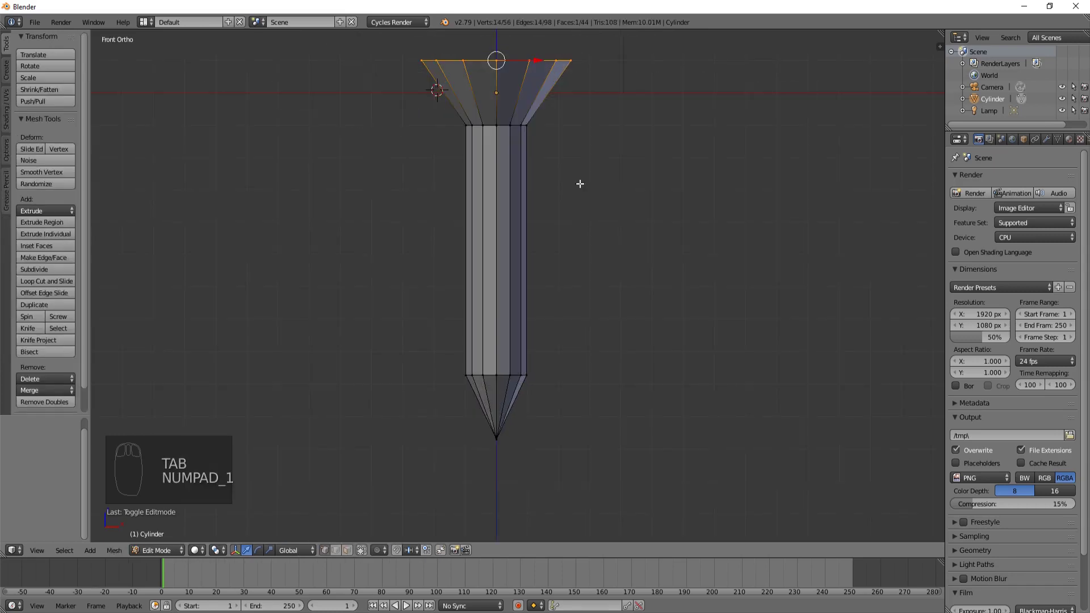
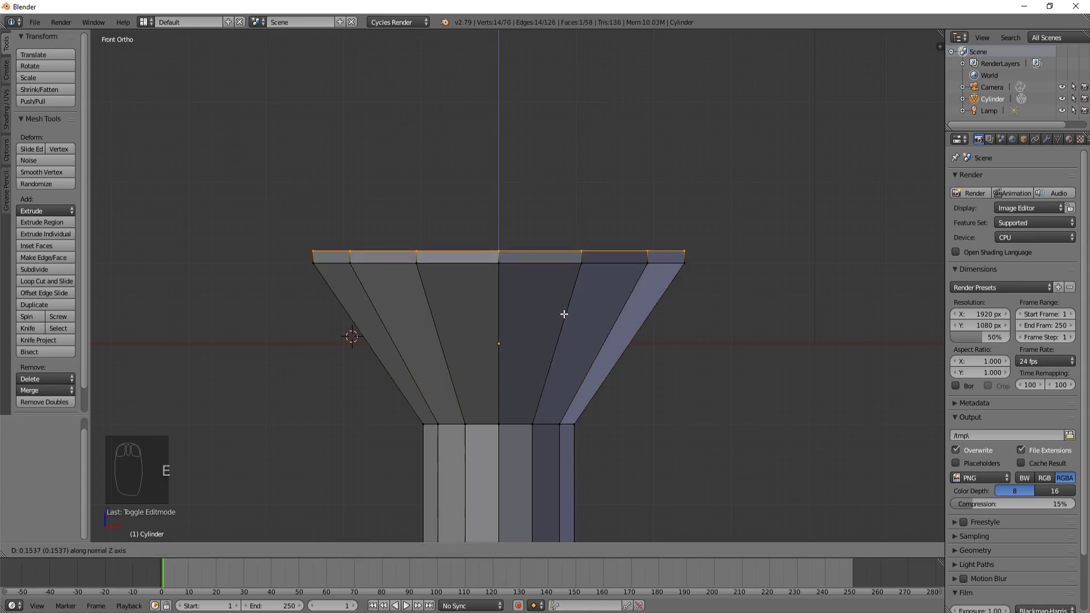
{"action": "key", "text": "s"}
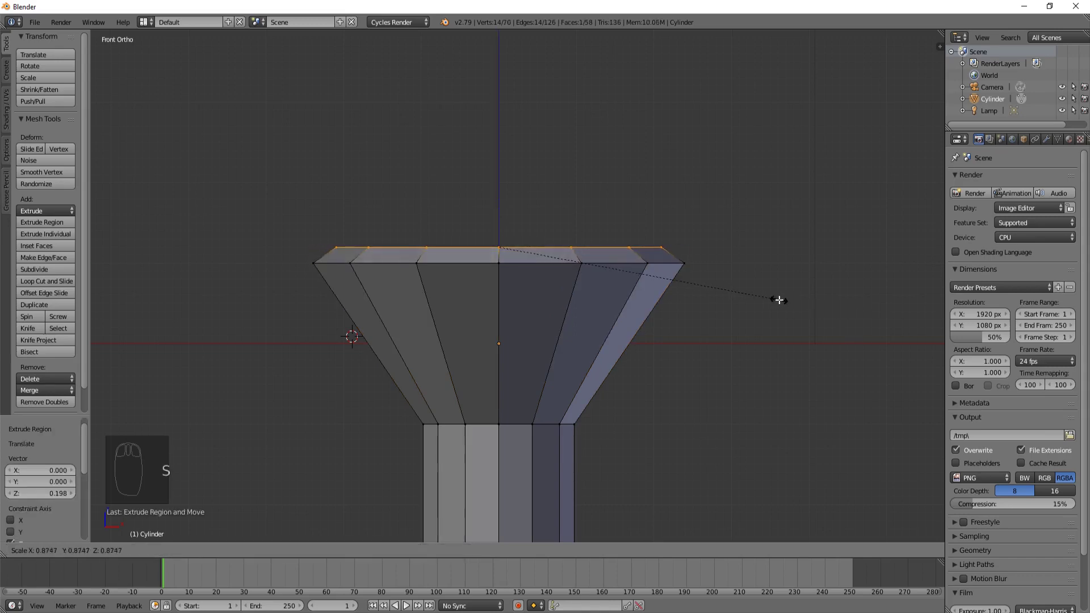
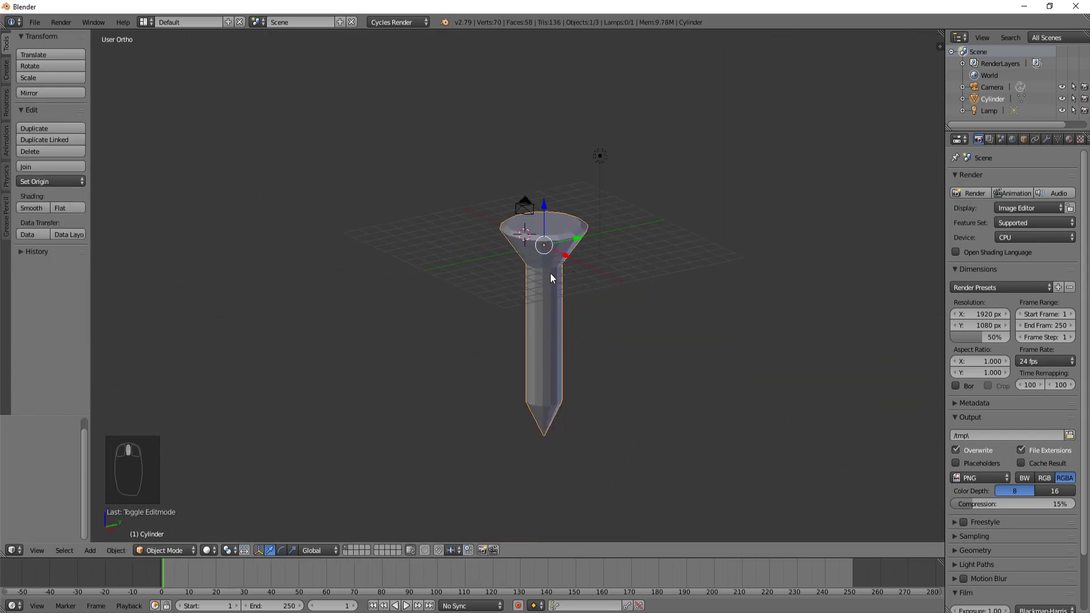
{"action": "left_click_drag", "start_coordinate": [552, 326], "coordinate": [904, 188]}
{"action": "left_click_drag", "start_coordinate": [897, 194], "coordinate": [567, 306]}
{"action": "left_click_drag", "start_coordinate": [601, 308], "coordinate": [574, 406]}
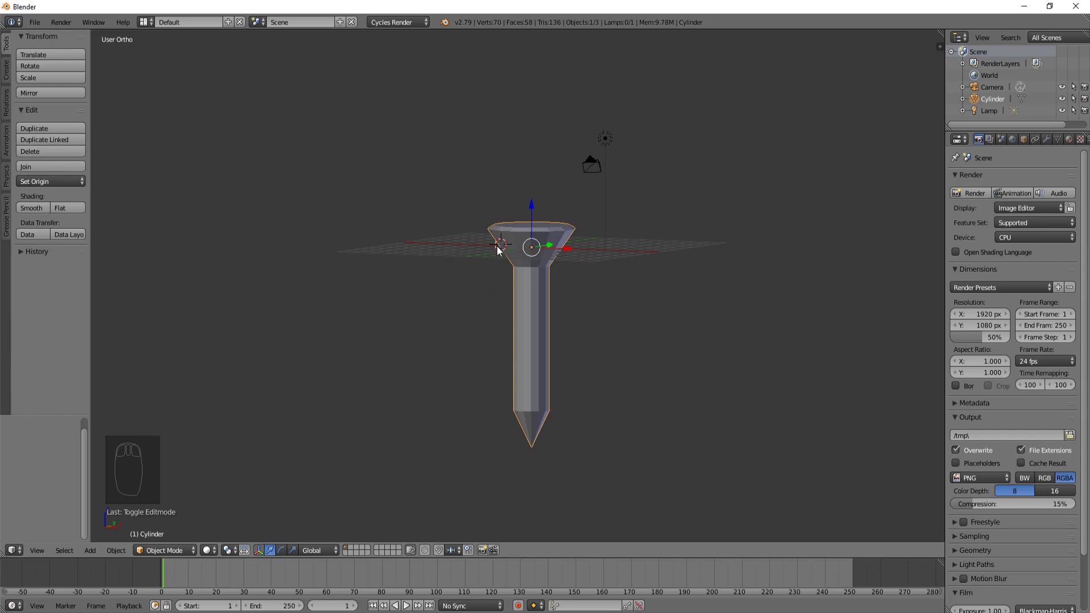
Add a plane beside the screw head and rotate it 90 degrees to stand upright.
{"action": "left_click_drag", "start_coordinate": [495, 311], "coordinate": [521, 306]}
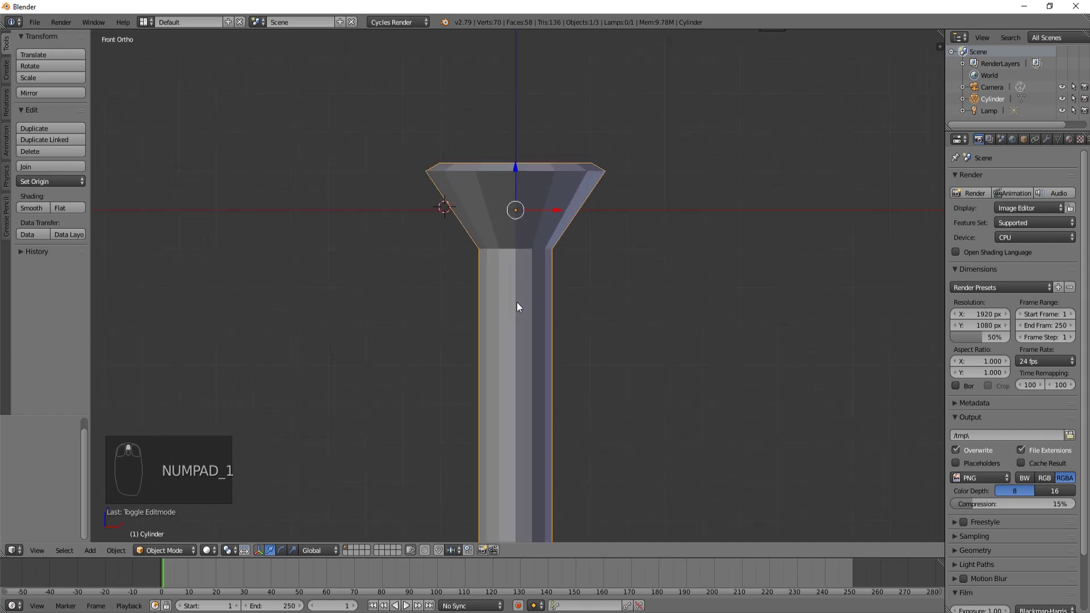
{"action": "middle_click", "coordinate": [555, 304]}
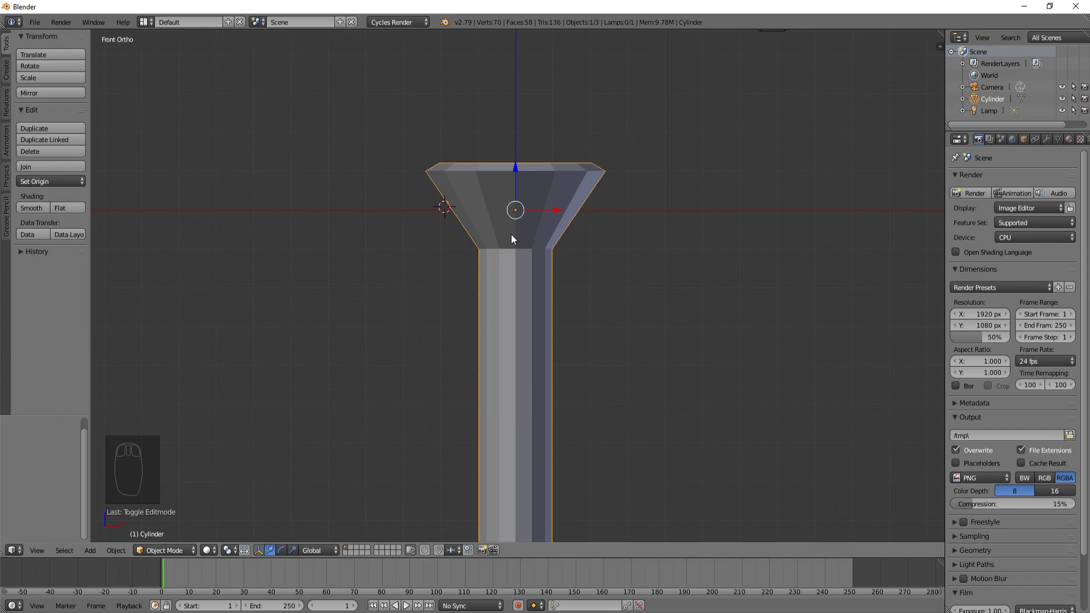
{"action": "key", "text": "shift+a"}
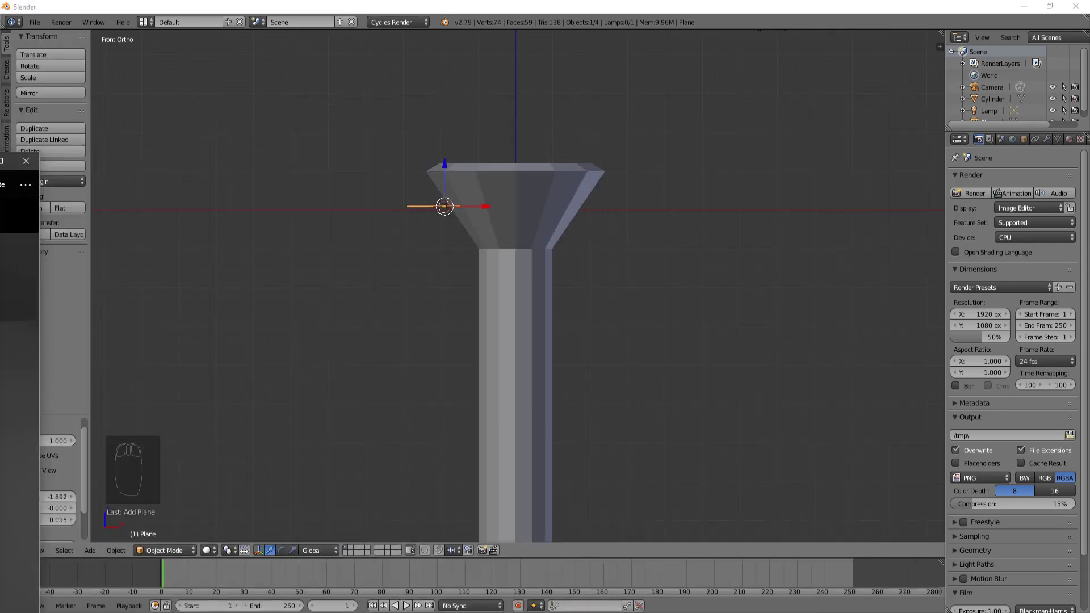
{"action": "left_click", "coordinate": [706, 25]}
{"action": "left_click_drag", "start_coordinate": [600, 289], "coordinate": [588, 344]}
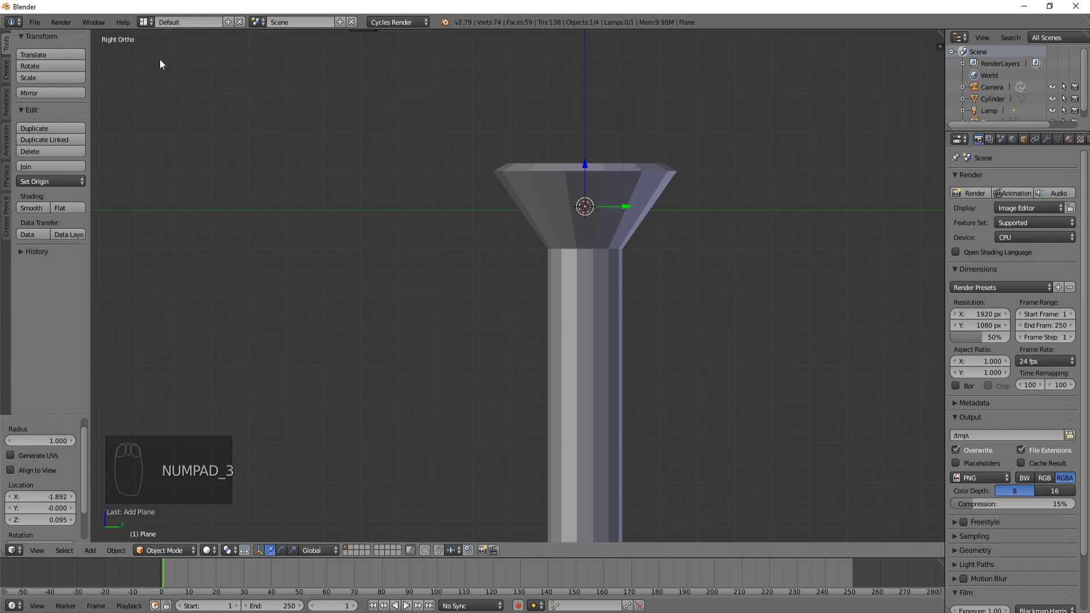
{"action": "key", "text": "z"}
In wireframe, move the plane beside the top of the shaft just below the head.
{"action": "left_click_drag", "start_coordinate": [599, 225], "coordinate": [721, 289]}
{"action": "key", "text": "r"}
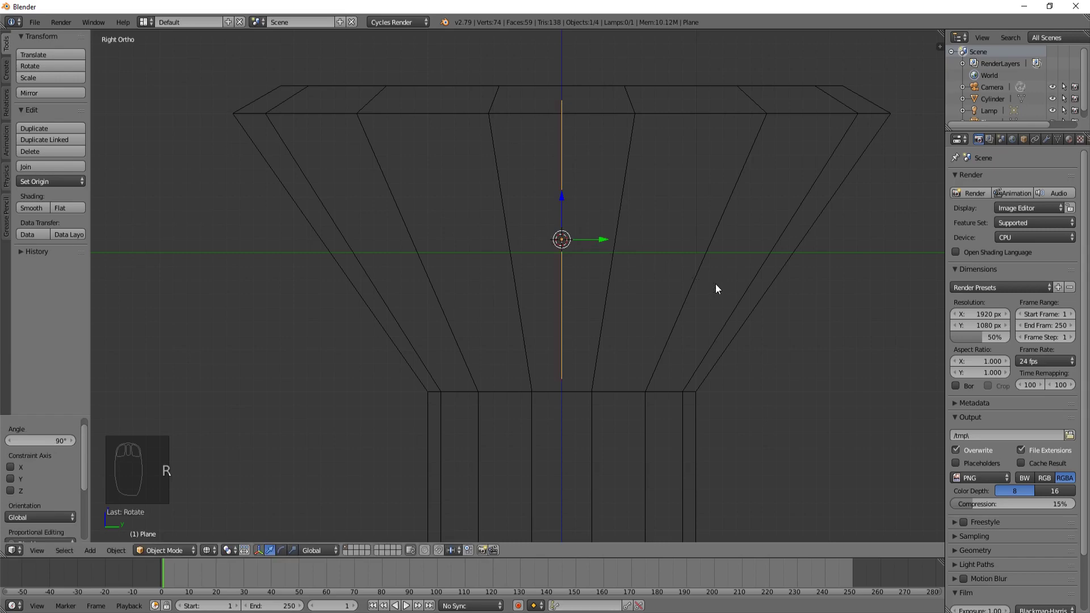
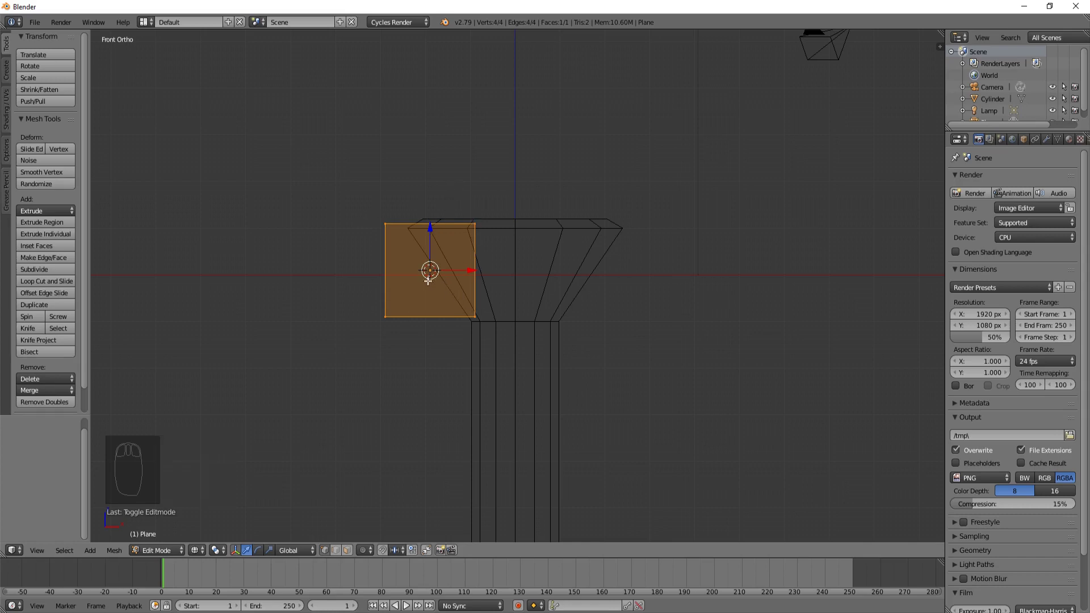
{"action": "key", "text": "g"}
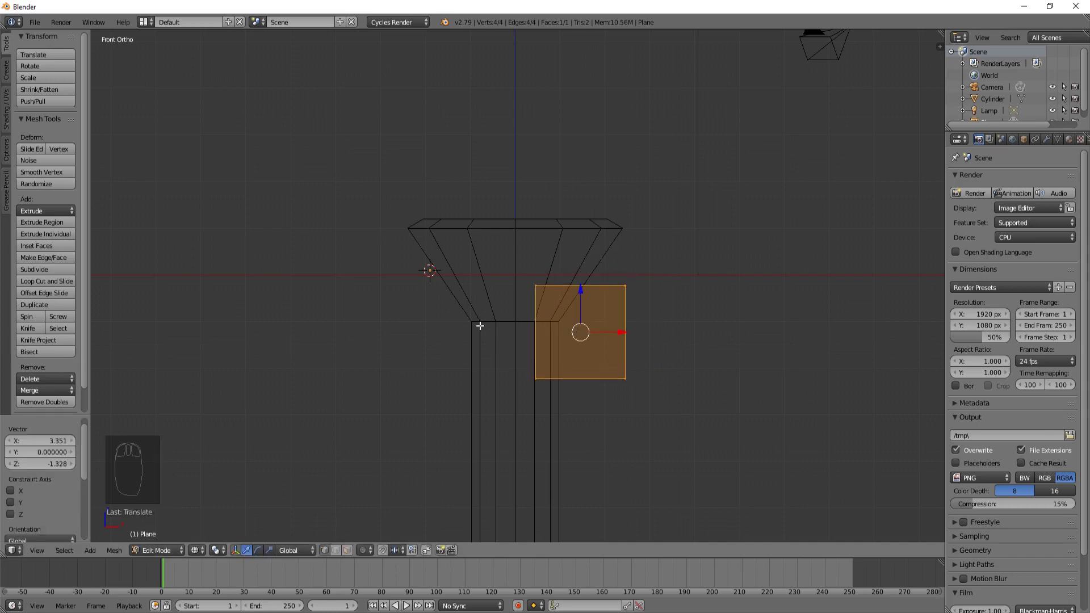
{"action": "key", "text": "Tab"}
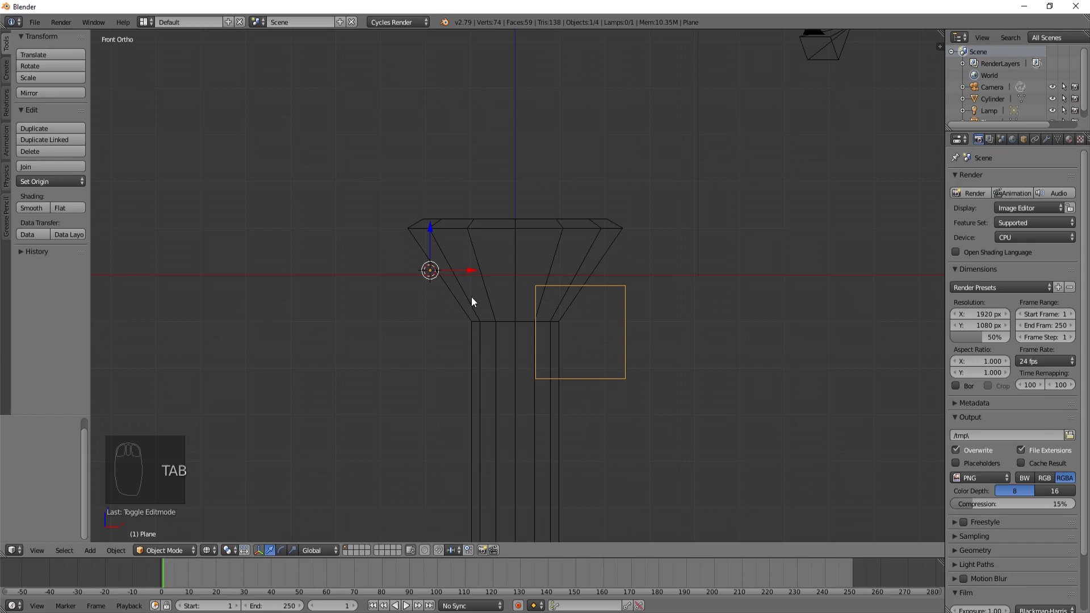
{"action": "left_click_drag", "start_coordinate": [361, 202], "coordinate": [750, 274]}
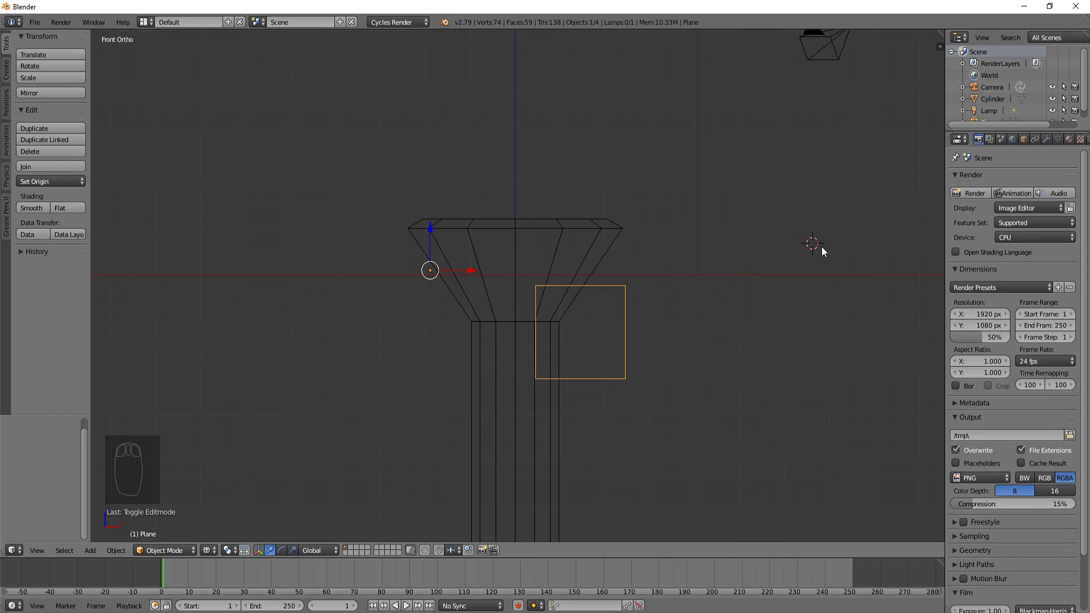
{"action": "key", "text": "shift+a"}
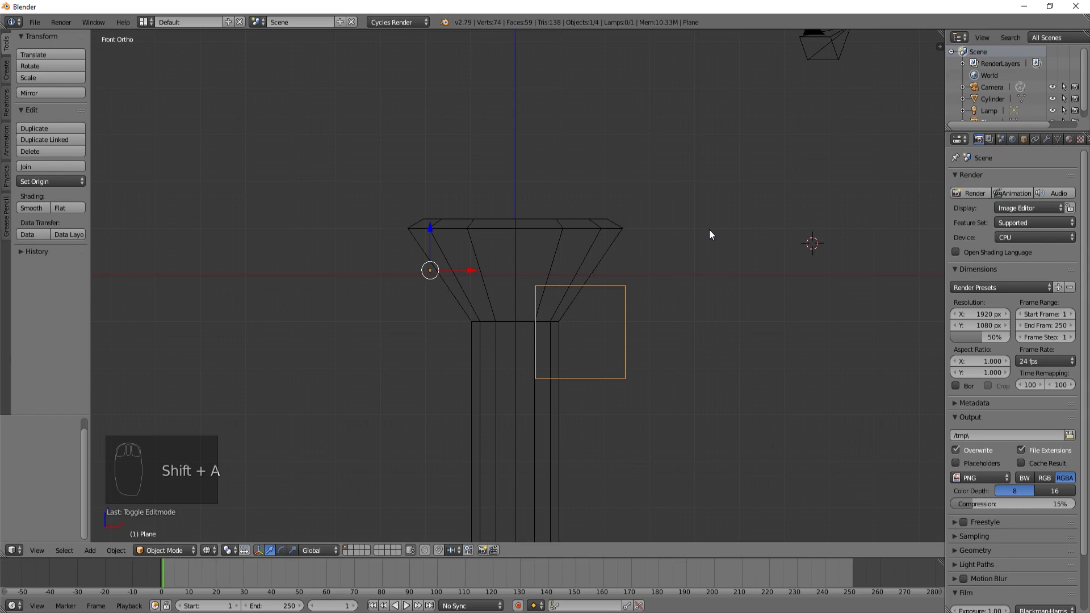
Center the cursor and revolve the plane with a Screw modifier on the Y axis into a ring around the shaft.
{"action": "key", "text": "shift+s"}
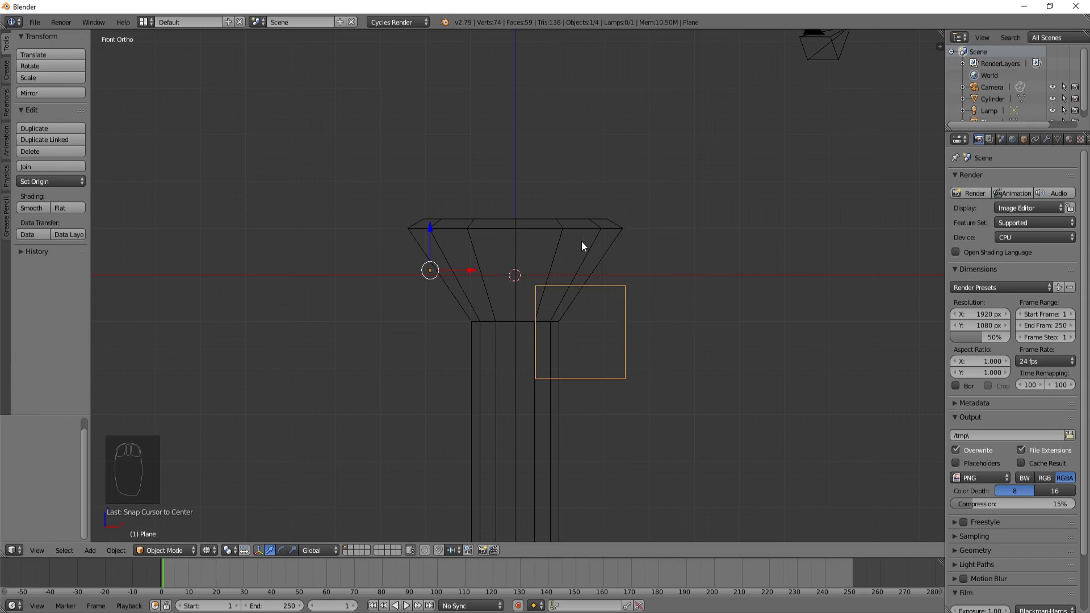
{"action": "key", "text": "shift+s"}
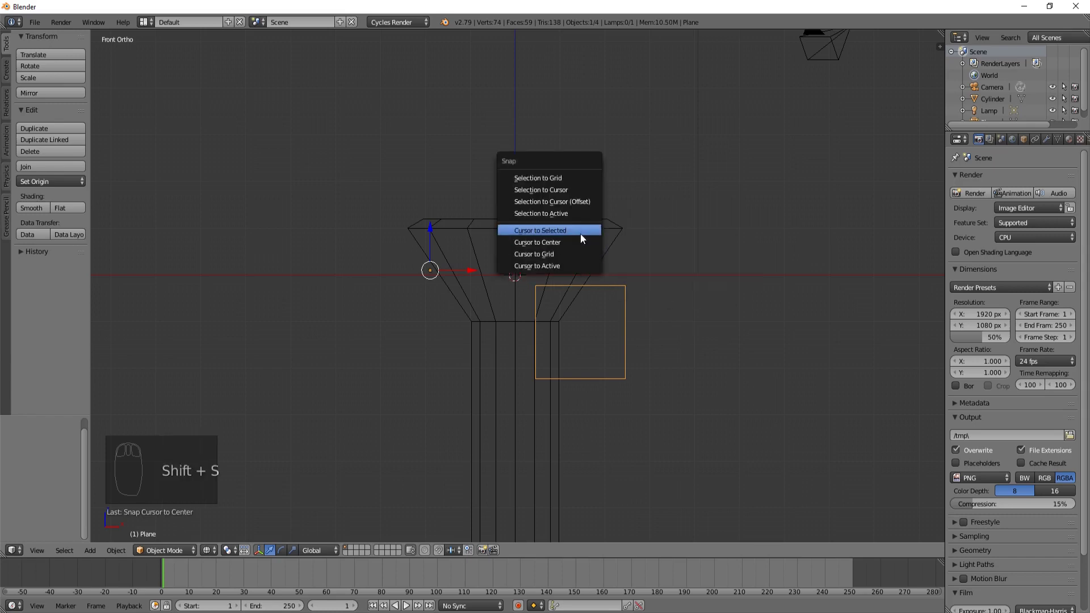
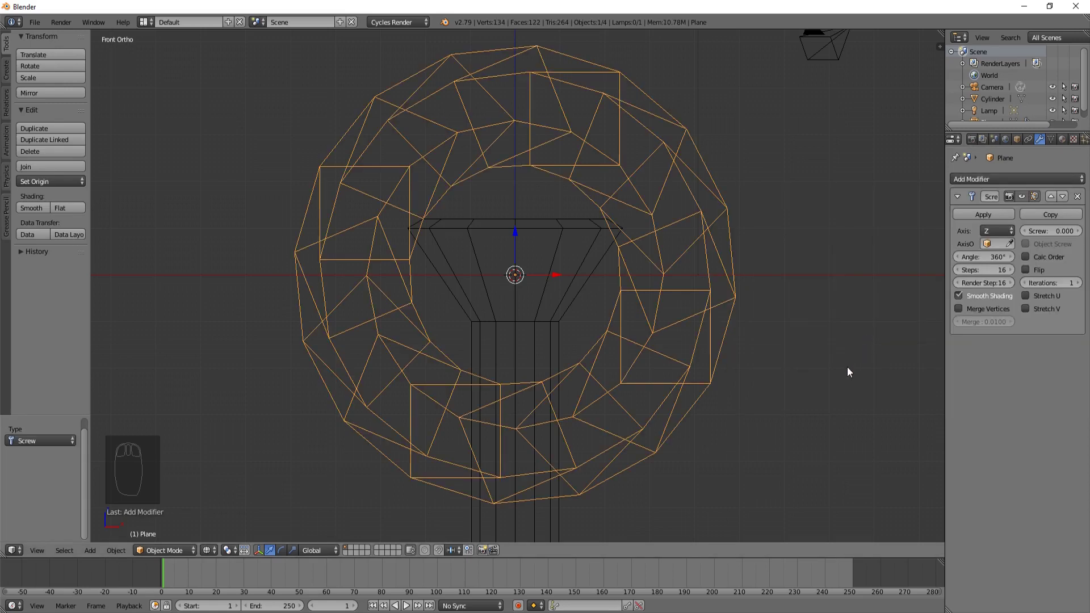
{"action": "key", "text": "g"}
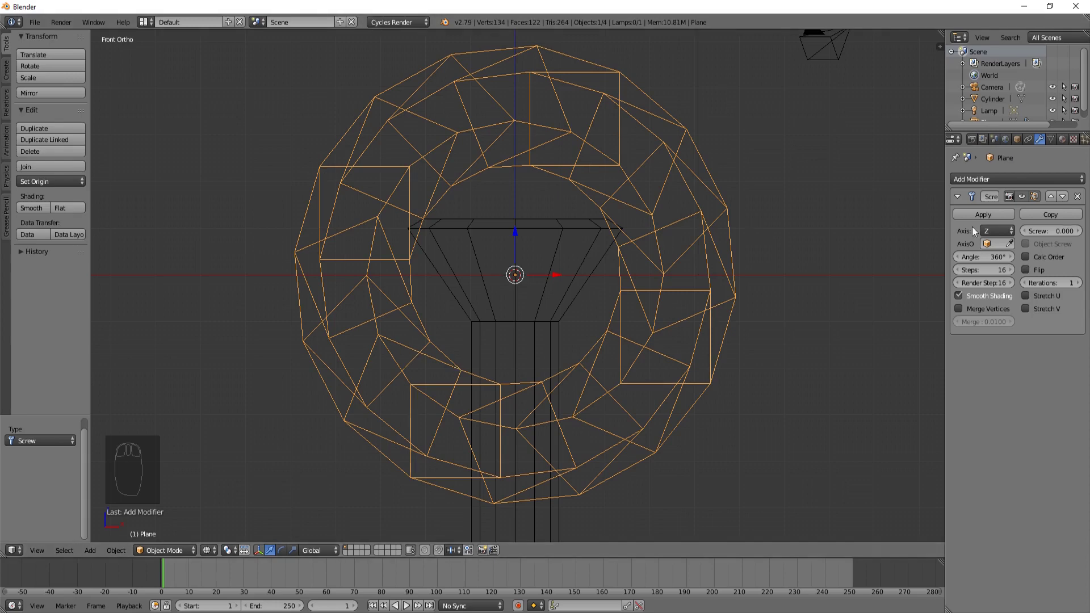
{"action": "left_click_drag", "start_coordinate": [996, 228], "coordinate": [598, 369]}
{"action": "left_click_drag", "start_coordinate": [603, 332], "coordinate": [575, 352]}
Flatten the profile vertically and shrink its inner points into a thin pointed blade shape.
{"action": "key", "text": "z"}
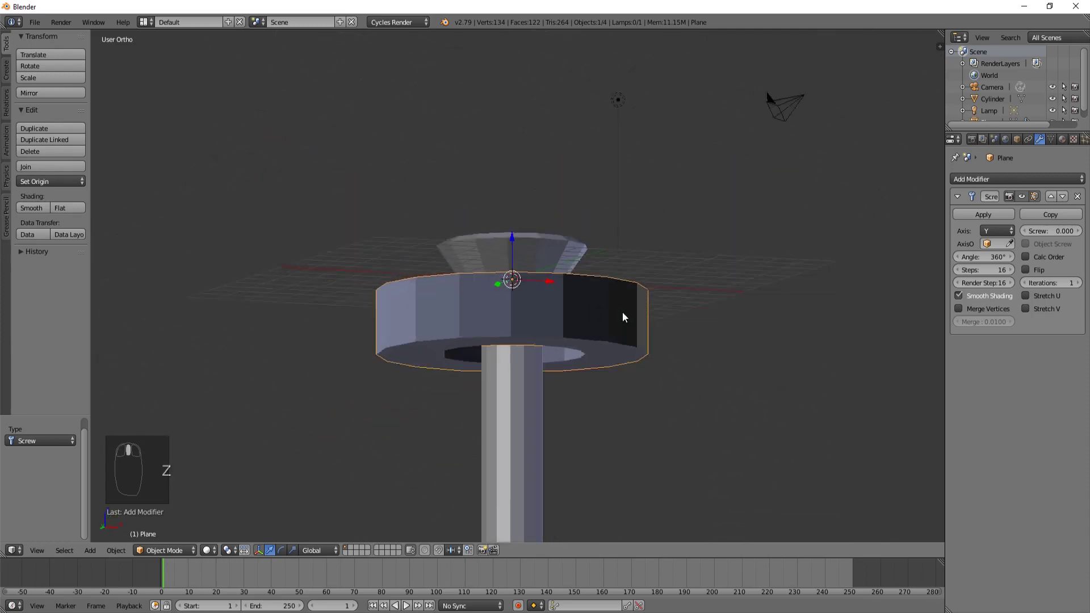
{"action": "middle_click", "coordinate": [632, 314]}
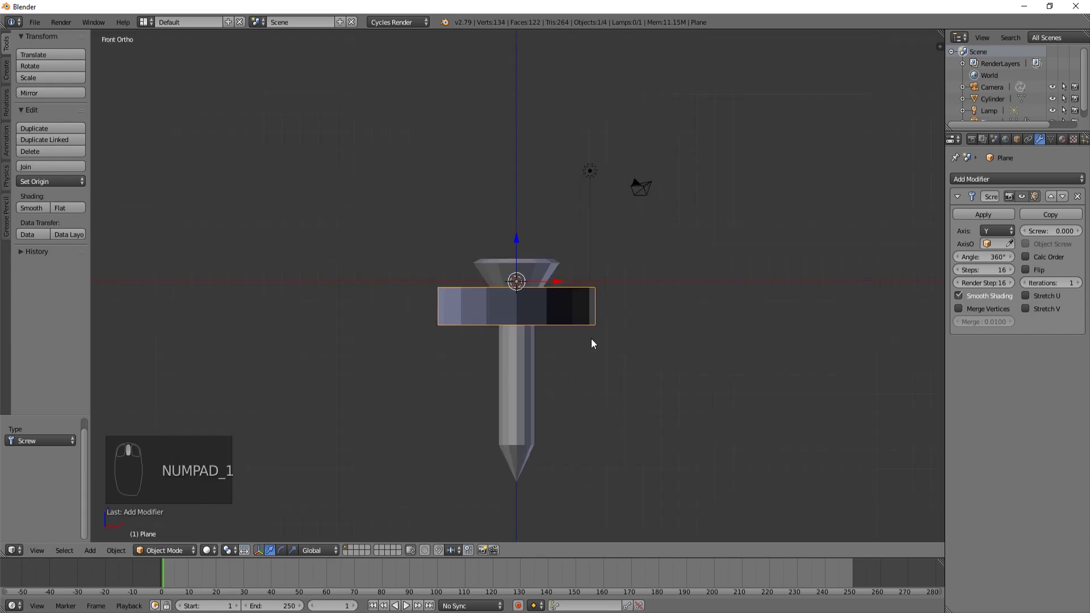
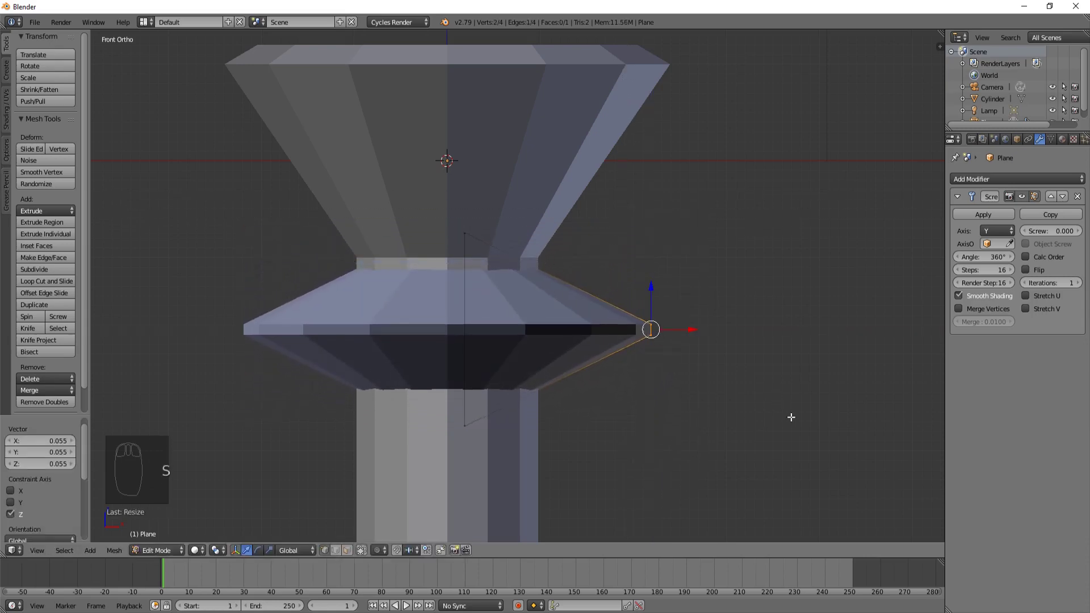
{"action": "key", "text": "s"}
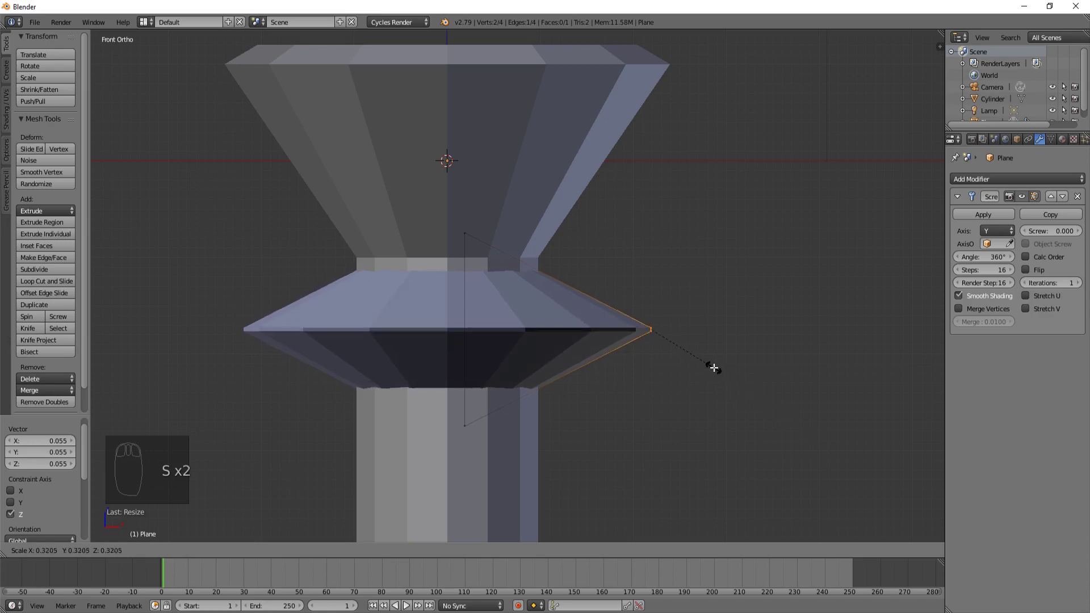
{"action": "key", "text": "a"}
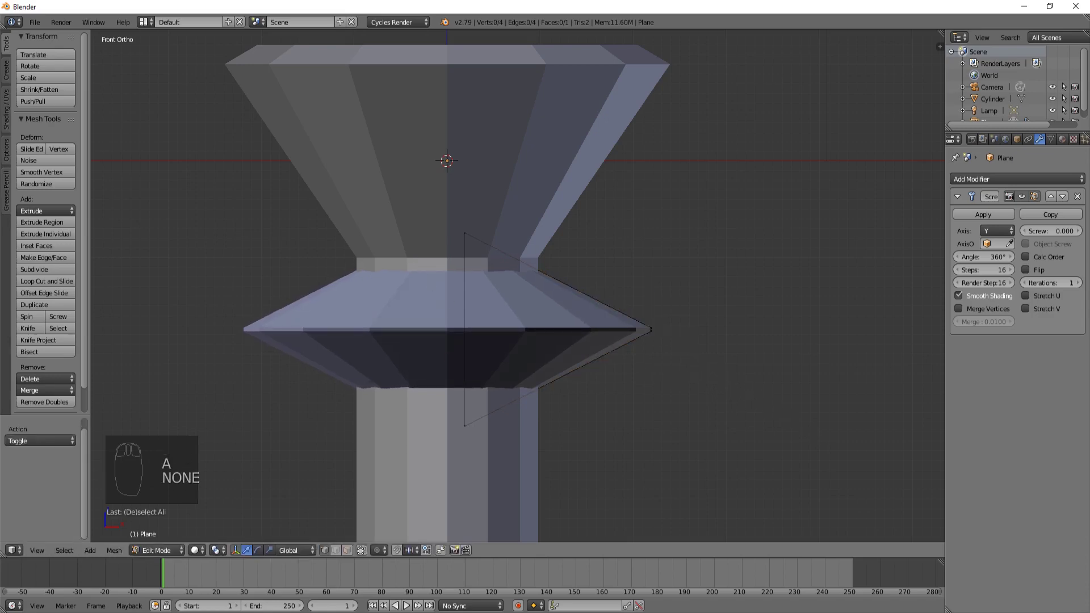
{"action": "key", "text": "b"}
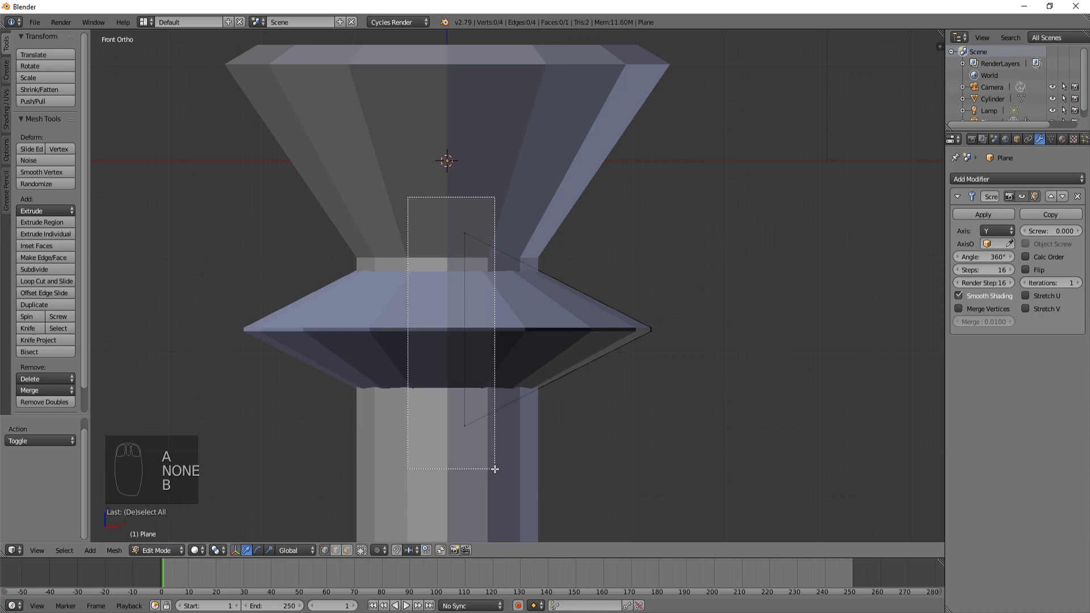
{"action": "key", "text": "s"}
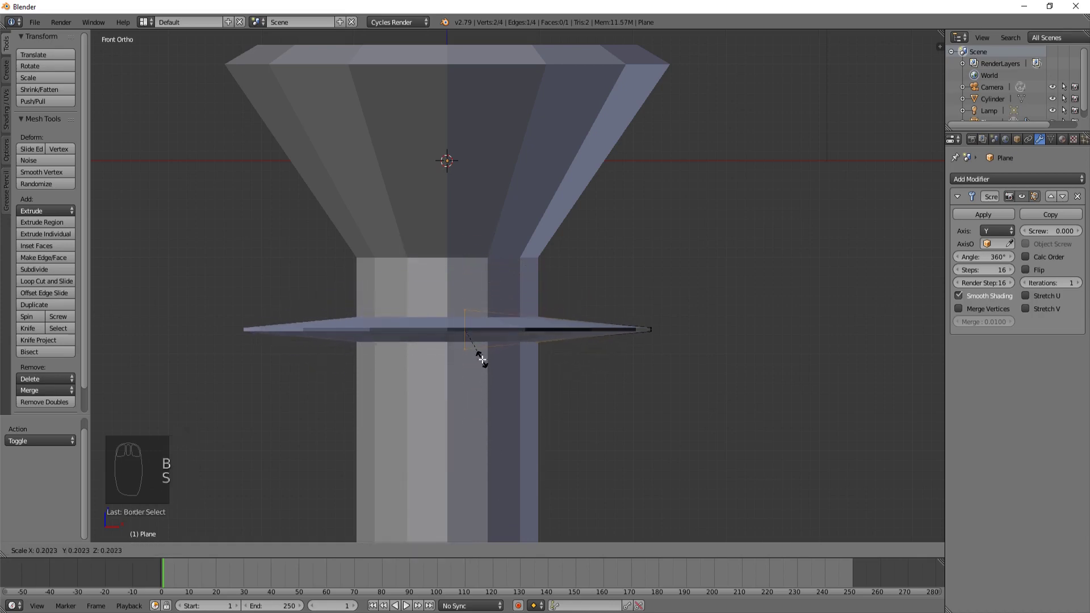
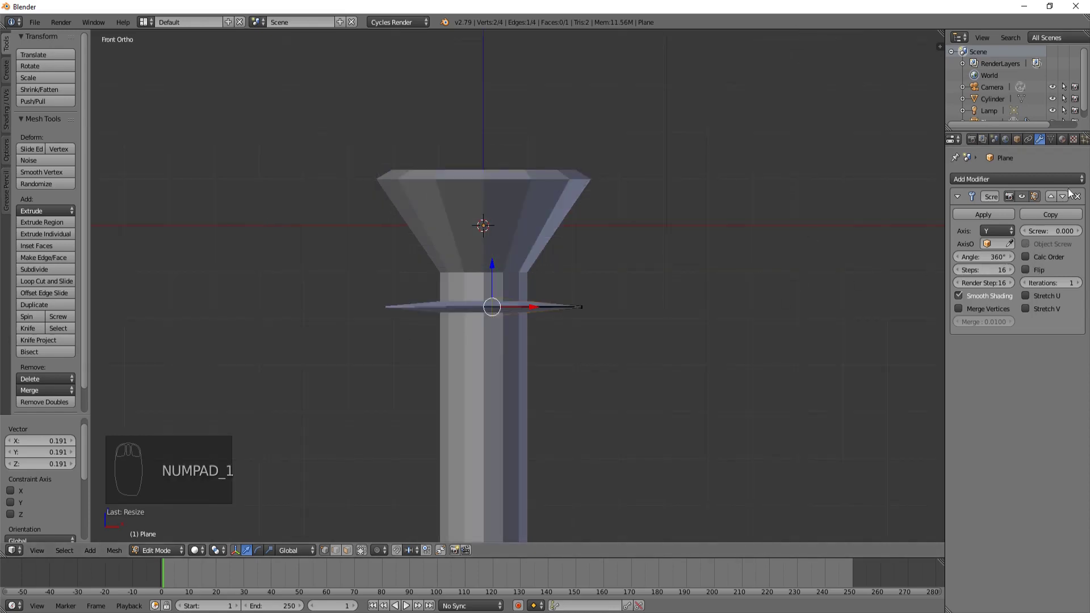
Set the Screw modifier to offset 8.5, angle 2038° and 214 steps for about six thread turns.
{"action": "left_click", "coordinate": [1052, 236]}
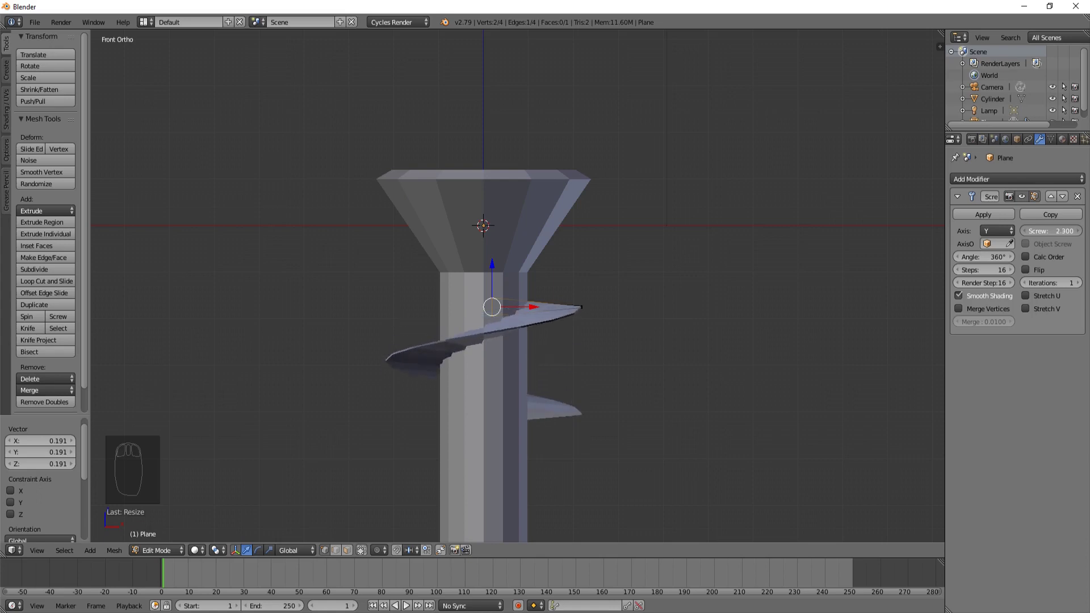
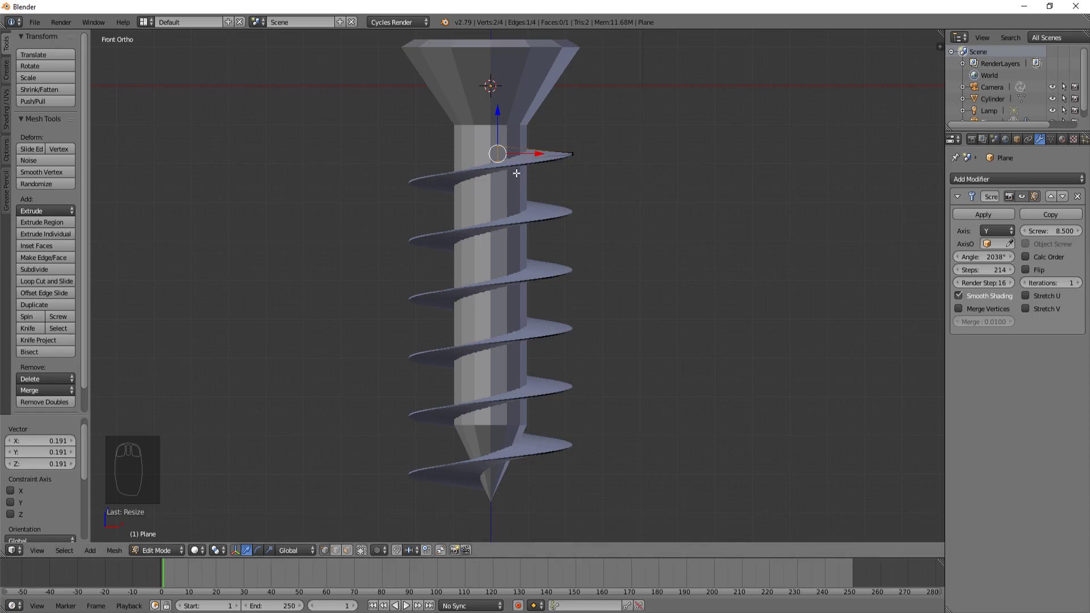
Move the whole profile down the shaft along Z and set Screw offset 7.6, then view the finished thread.
{"action": "key", "text": "g"}
{"action": "key", "text": "a"}
{"action": "key", "text": "b"}
{"action": "key", "text": "g"}
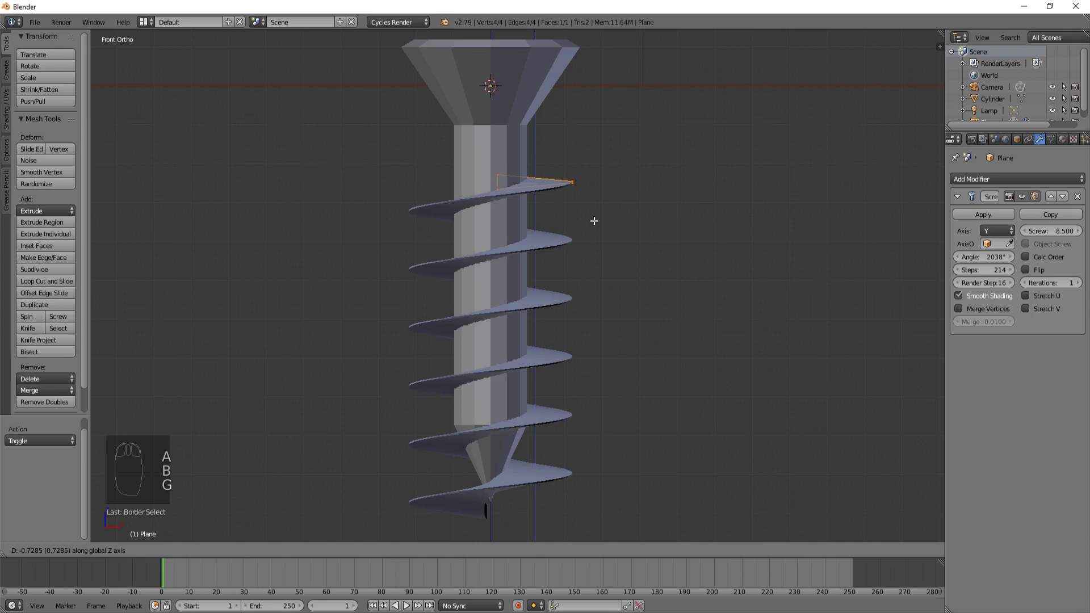
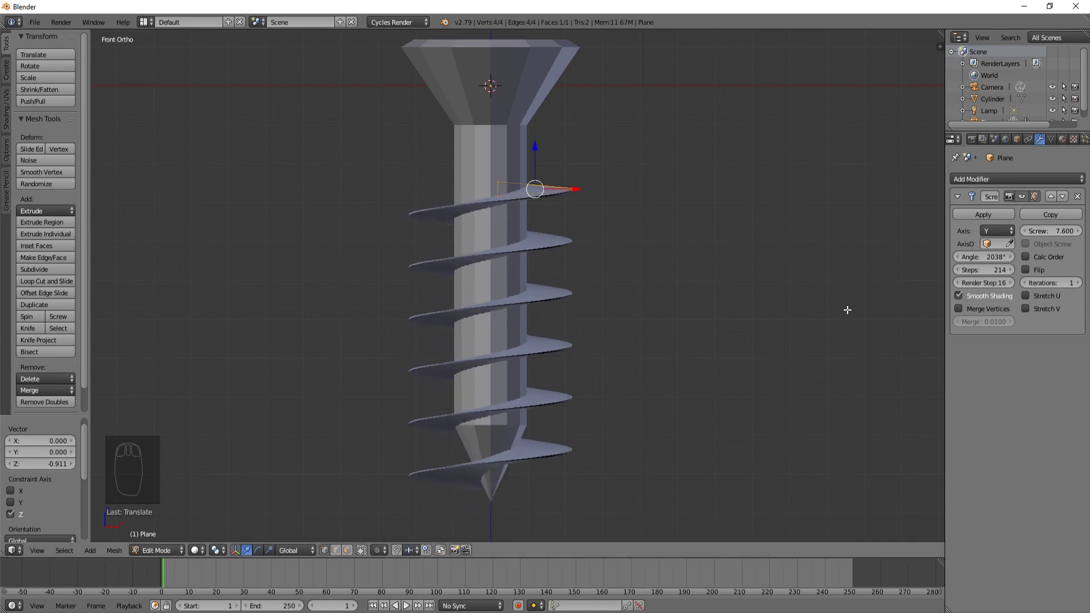
{"action": "key", "text": "Tab"}
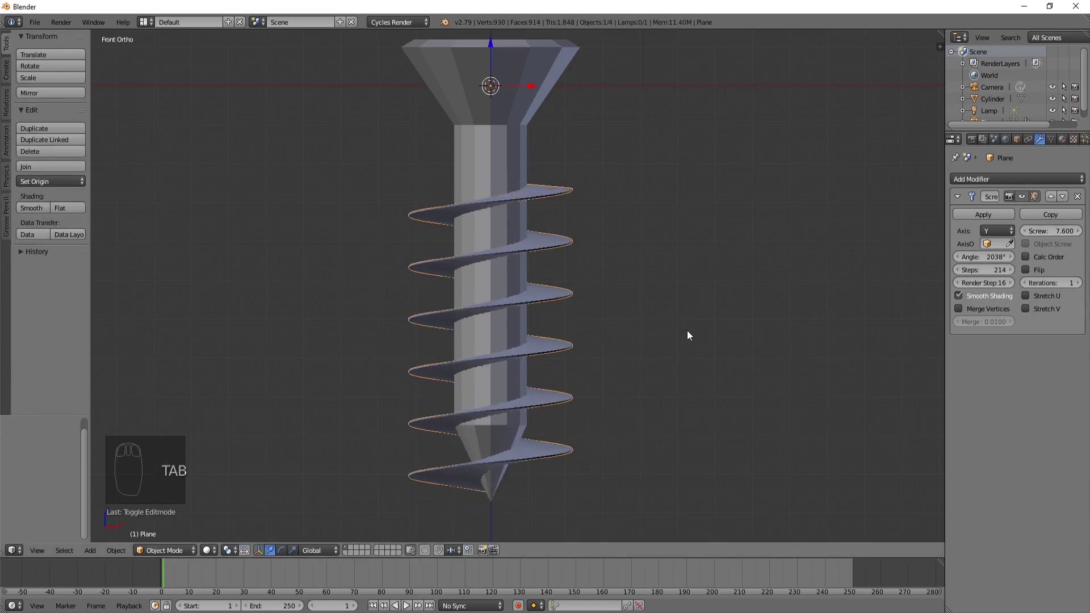
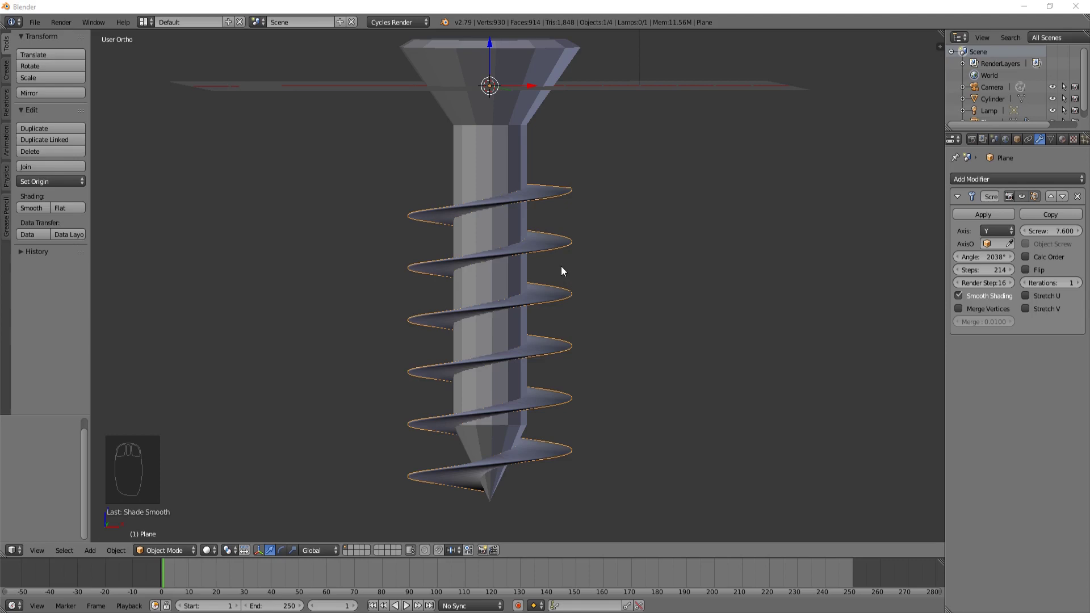
{"action": "left_click", "coordinate": [616, 19]}
Add a Bezier curve at the head, rotate it 90° upright and scale its handles to zero on Y.
{"action": "key", "text": "shift+a"}
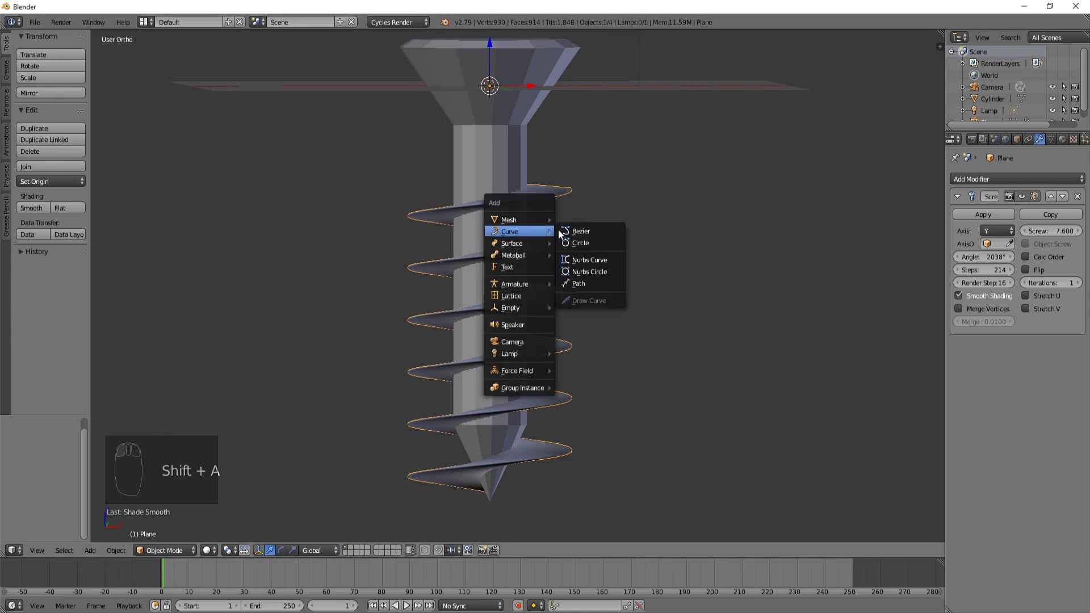
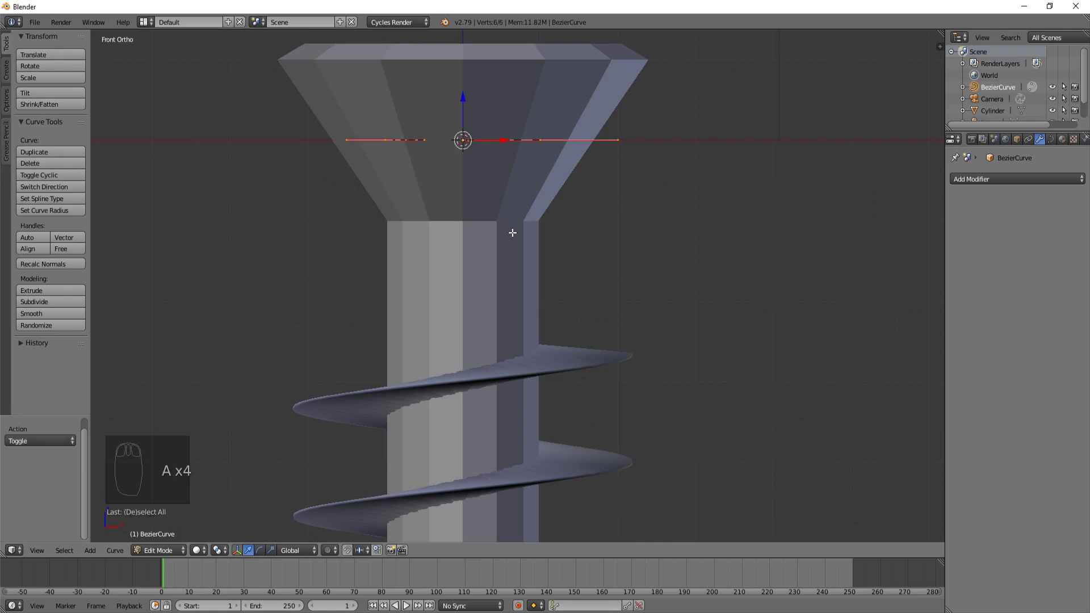
{"action": "key", "text": "r"}
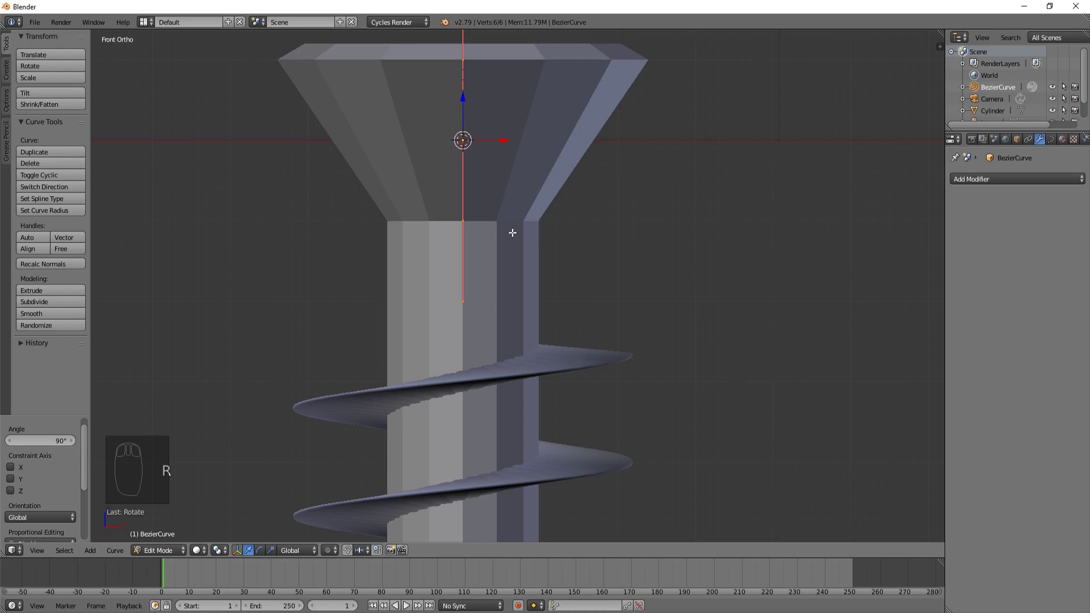
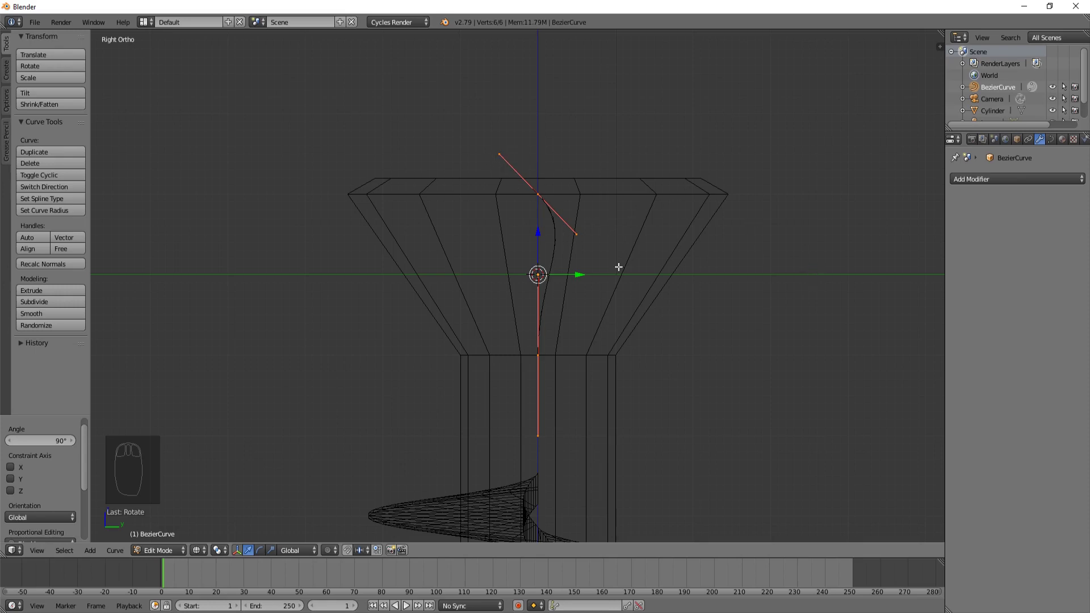
{"action": "key", "text": "s"}
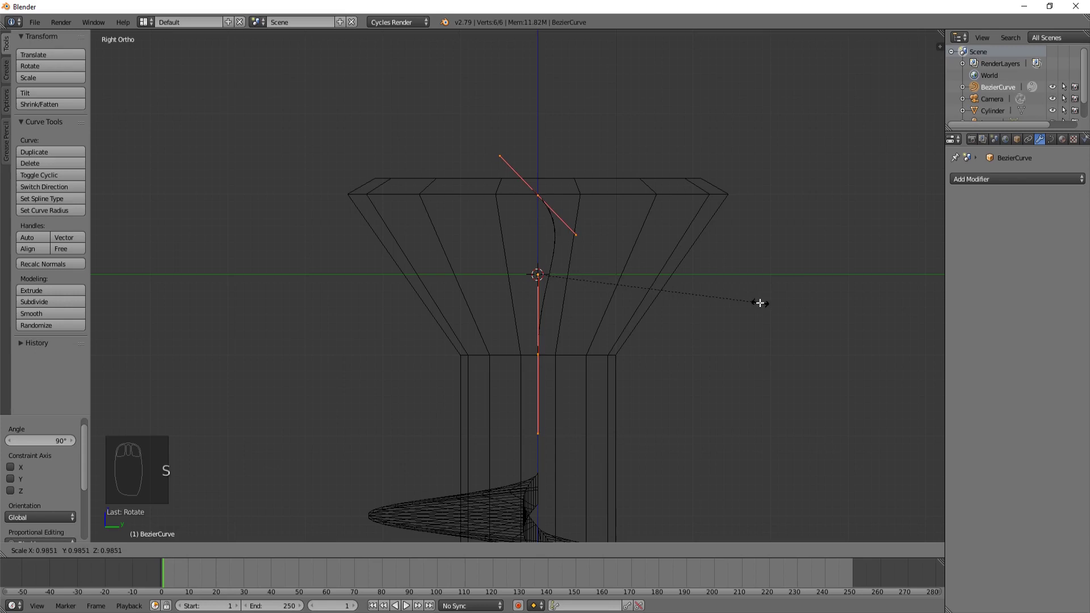
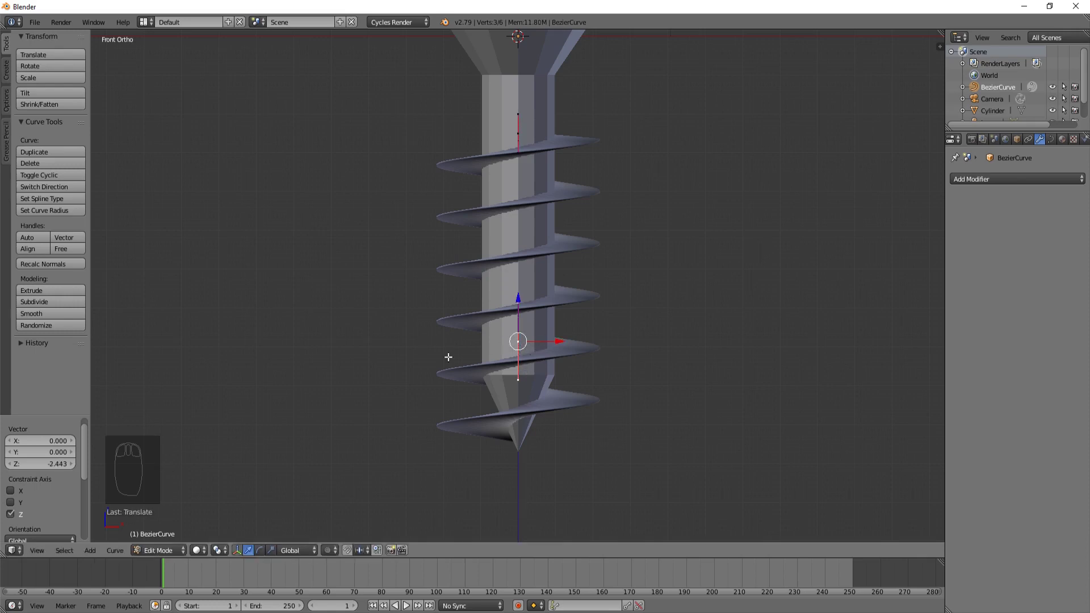
Extrude the curve's end point down along Z through the shaft to the tip.
{"action": "key", "text": "e"}
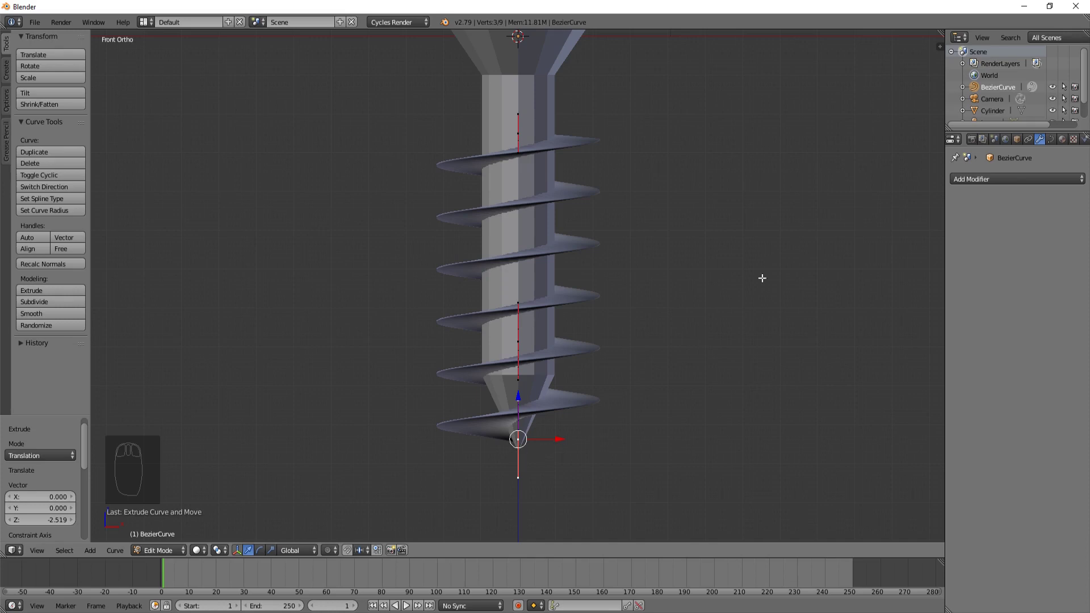
{"action": "key", "text": "Tab"}
Add a Curve modifier to the thread with BezierCurve as object and adjust its deformation axis.
{"action": "left_click_drag", "start_coordinate": [543, 184], "coordinate": [571, 260]}
{"action": "left_click_drag", "start_coordinate": [571, 260], "coordinate": [1017, 270]}
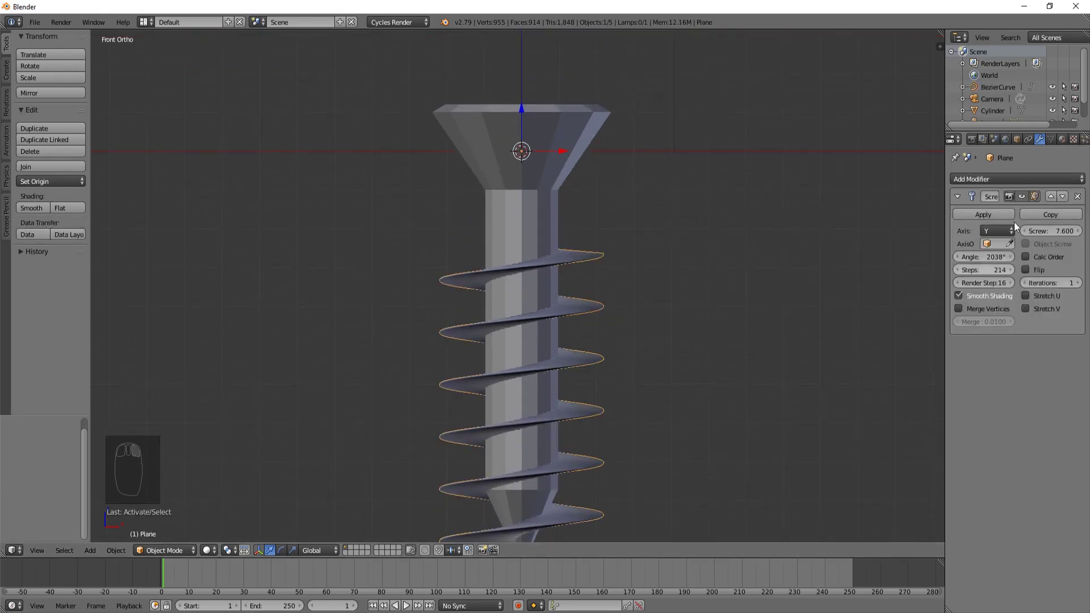
{"action": "left_click_drag", "start_coordinate": [1014, 185], "coordinate": [961, 249]}
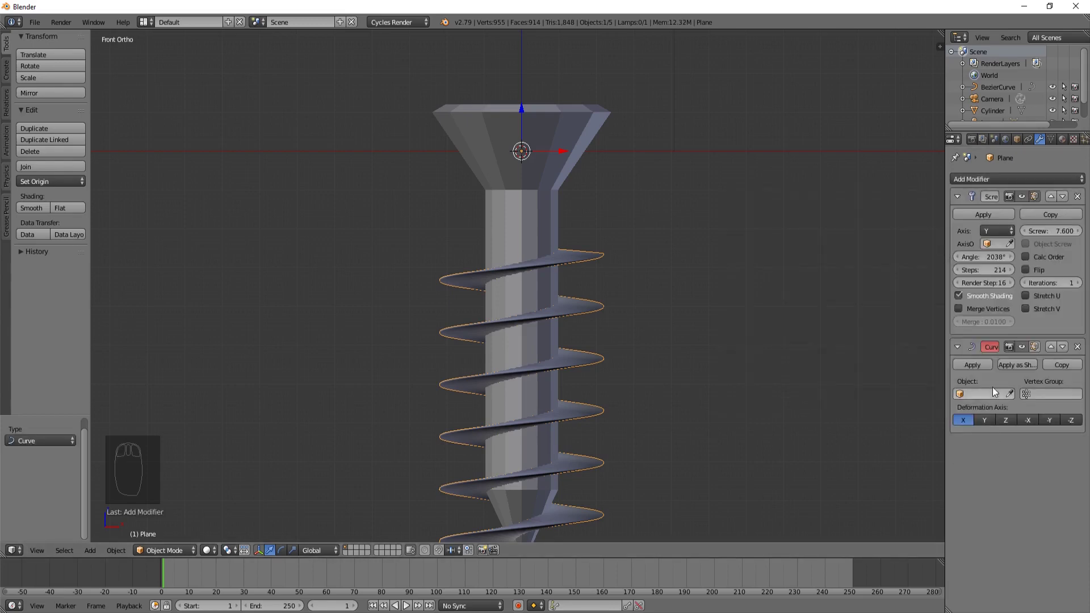
{"action": "left_click", "coordinate": [991, 397]}
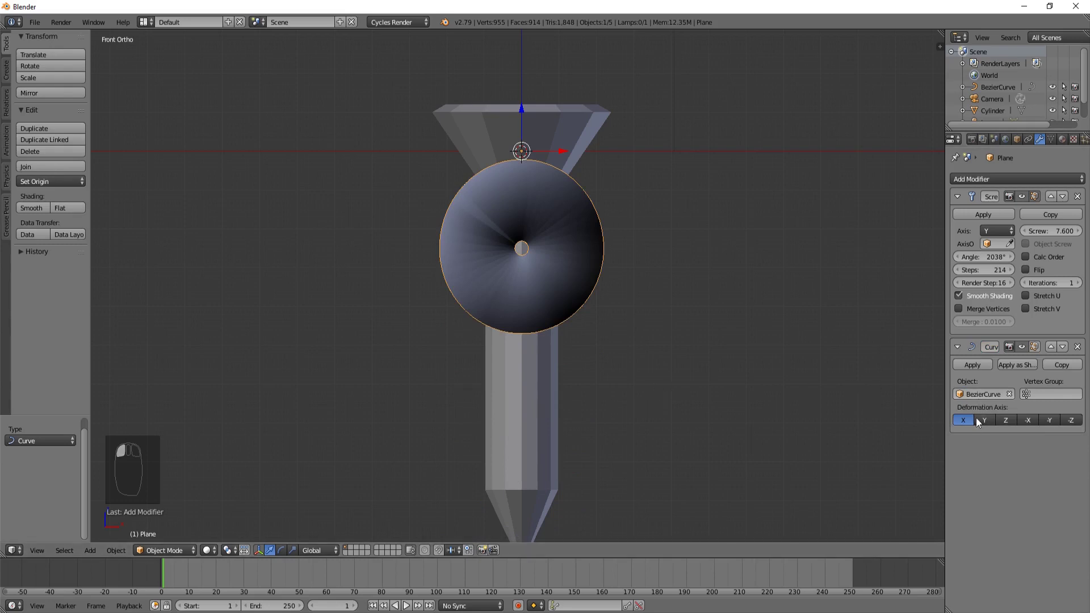
{"action": "left_click_drag", "start_coordinate": [597, 329], "coordinate": [986, 428]}
{"action": "left_click_drag", "start_coordinate": [984, 427], "coordinate": [492, 170]}
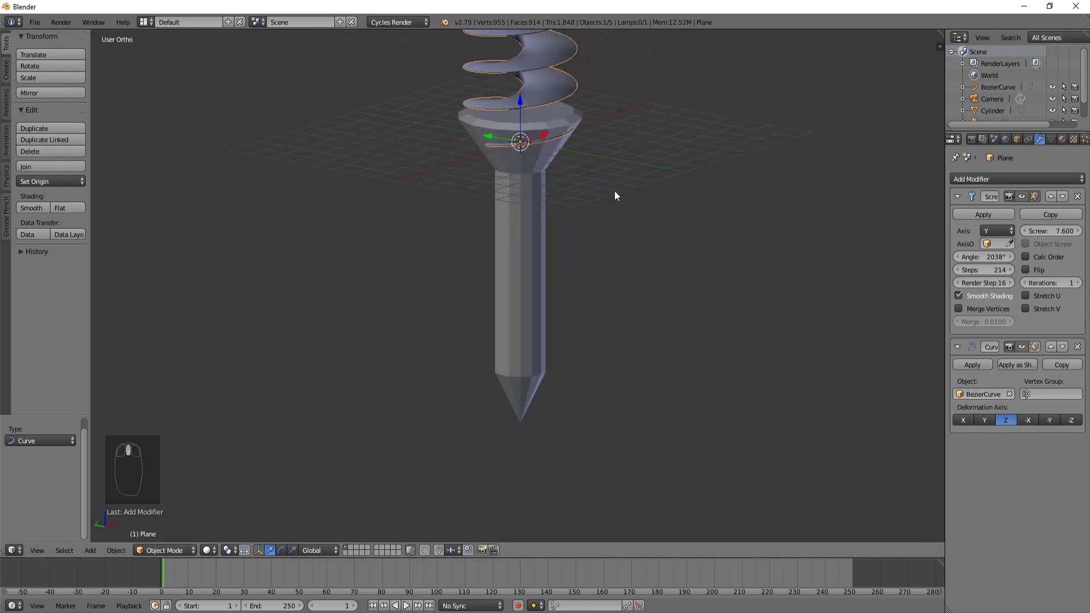
{"action": "left_click_drag", "start_coordinate": [579, 180], "coordinate": [830, 294]}
{"action": "left_click_drag", "start_coordinate": [577, 153], "coordinate": [1005, 89]}
{"action": "left_click_drag", "start_coordinate": [1005, 88], "coordinate": [469, 324]}
{"action": "key", "text": "r"}
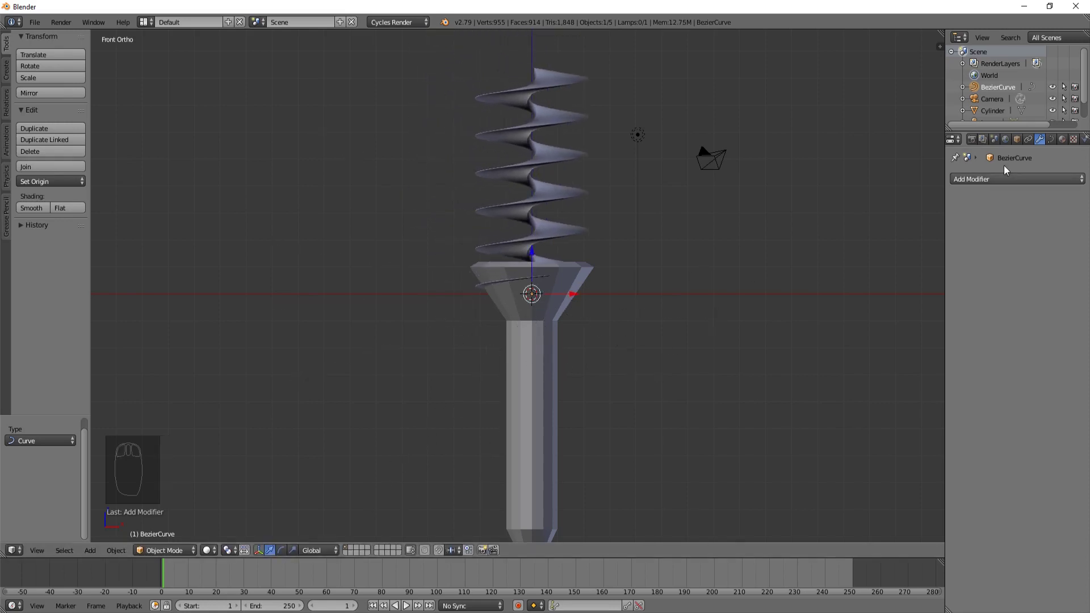
Move the thread object and its profile down along the shaft in edit mode.
{"action": "right_click", "coordinate": [526, 161]}
{"action": "key", "text": "g"}
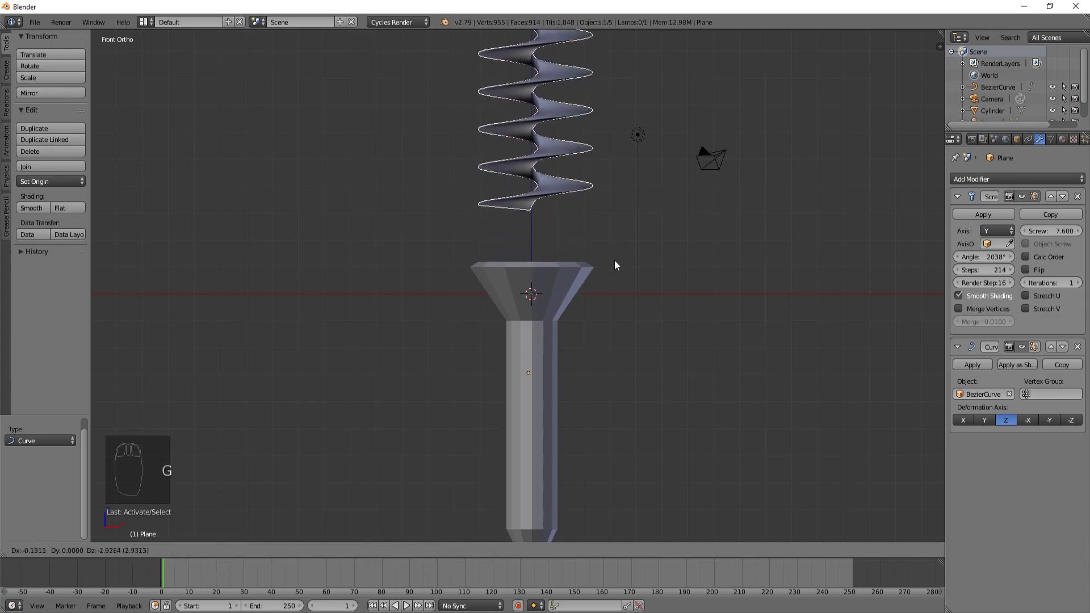
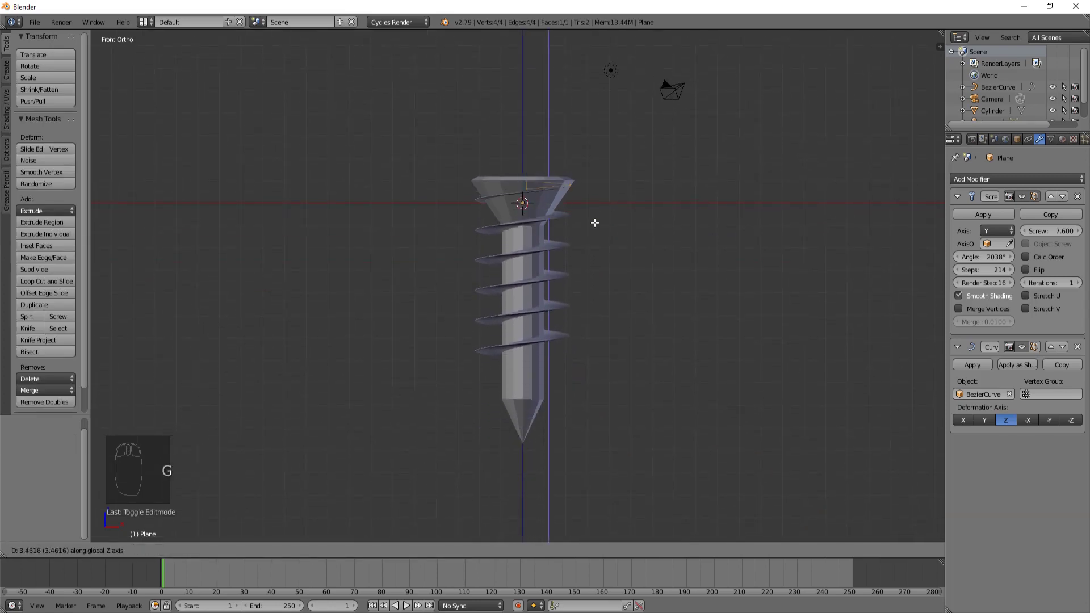
{"action": "key", "text": "Tab"}
{"action": "key", "text": "Tab"}
{"action": "key", "text": "g"}
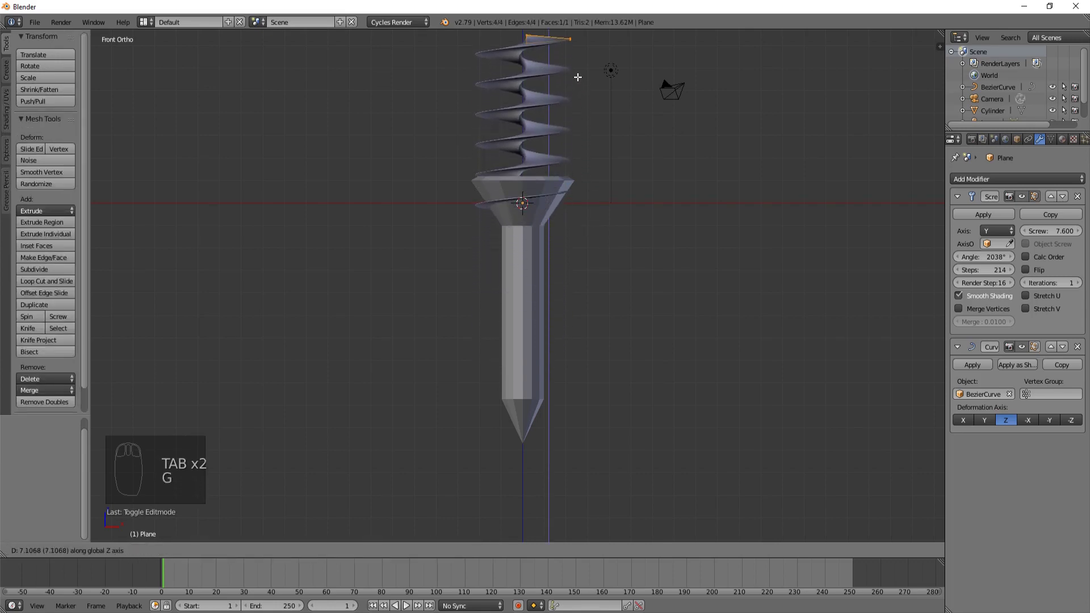
{"action": "key", "text": "Tab"}
{"action": "key", "text": "Tab"}
{"action": "key", "text": "g"}
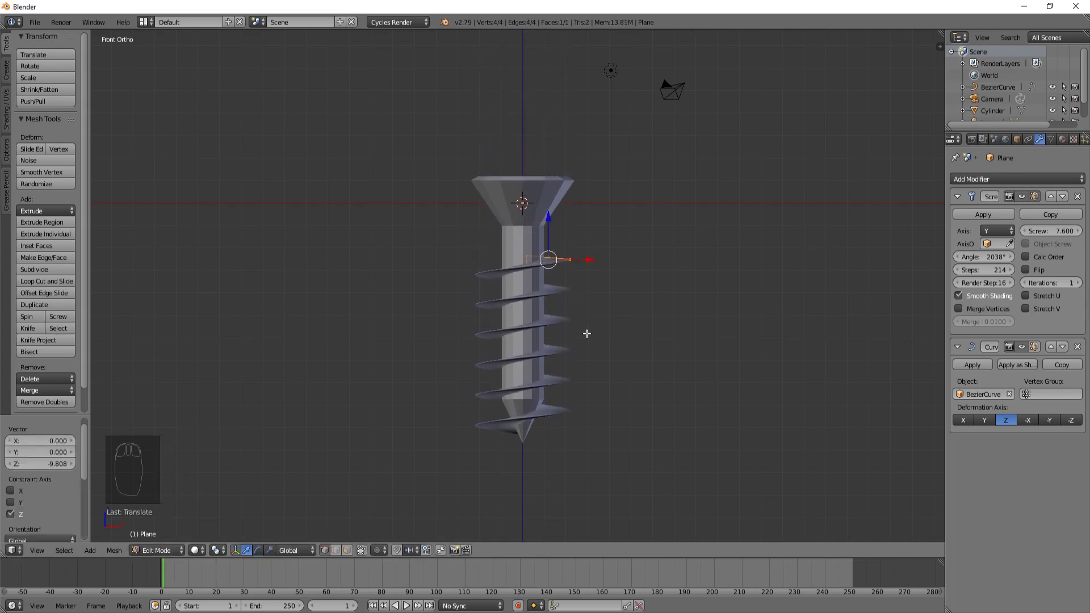
{"action": "key", "text": "Tab"}
Reverse the deformation axis to -Z and nudge the profile so the thread reaches the tip.
{"action": "left_click_drag", "start_coordinate": [567, 212], "coordinate": [1066, 426]}
{"action": "left_click", "coordinate": [1070, 426]}
{"action": "key", "text": "Tab"}
{"action": "key", "text": "g"}
{"action": "key", "text": "Tab"}
{"action": "left_click_drag", "start_coordinate": [566, 340], "coordinate": [564, 312]}
{"action": "middle_click", "coordinate": [563, 304]}
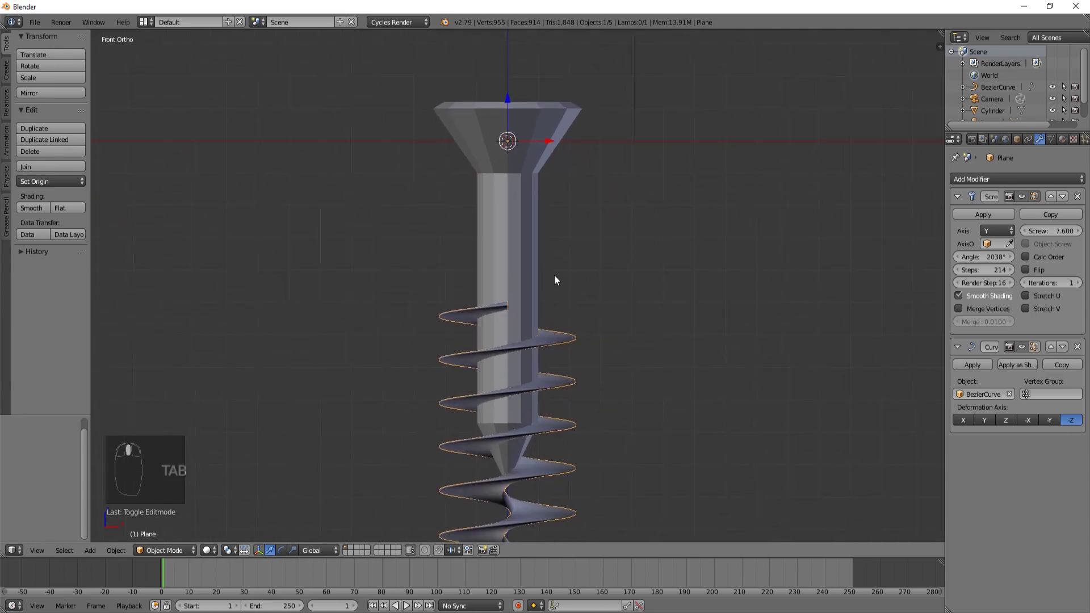
Select all Bezier curve points and move them down so the thread ends at the tip.
{"action": "key", "text": "g"}
{"action": "left_click_drag", "start_coordinate": [558, 258], "coordinate": [556, 297]}
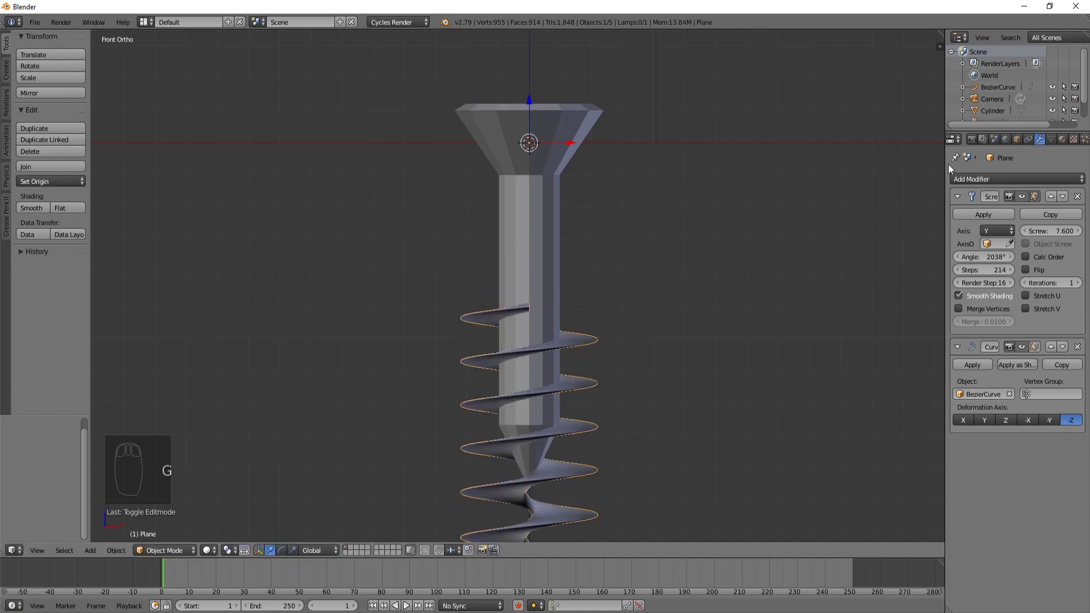
{"action": "left_click", "coordinate": [997, 93]}
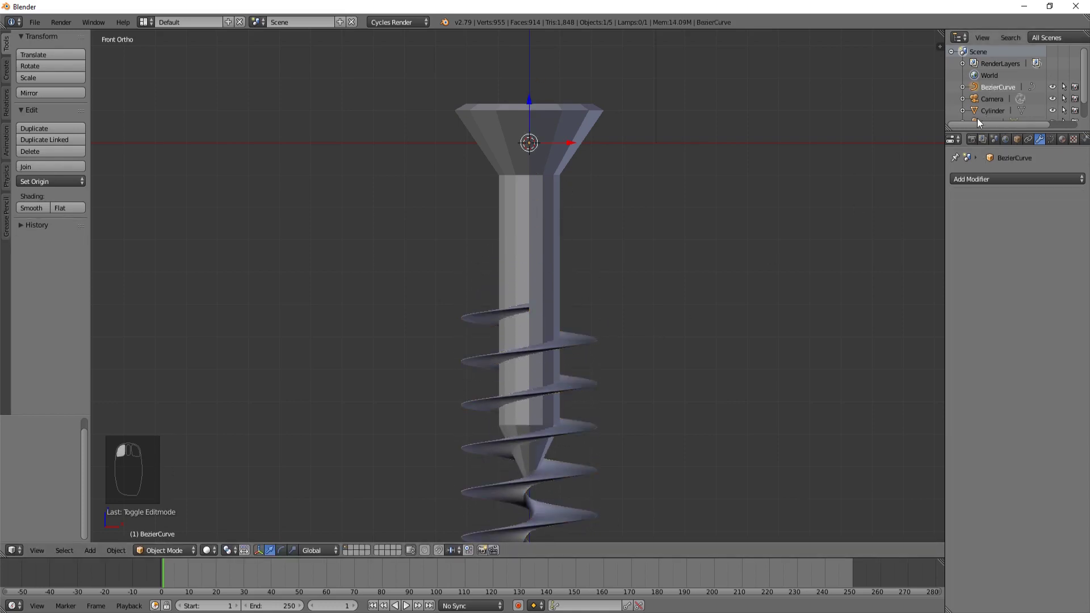
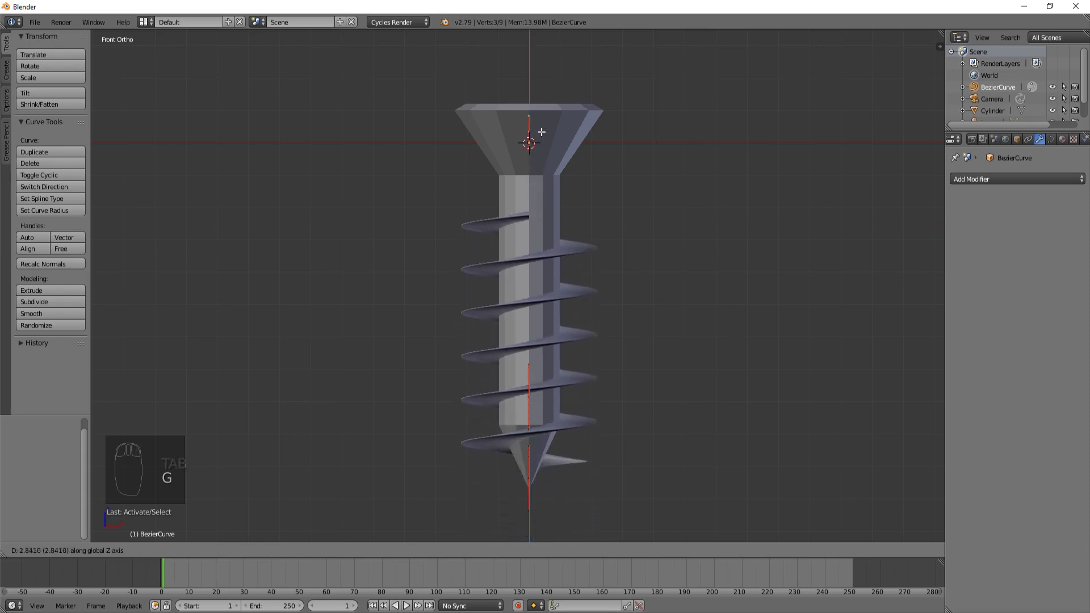
{"action": "key", "text": "a"}
{"action": "key", "text": "a"}
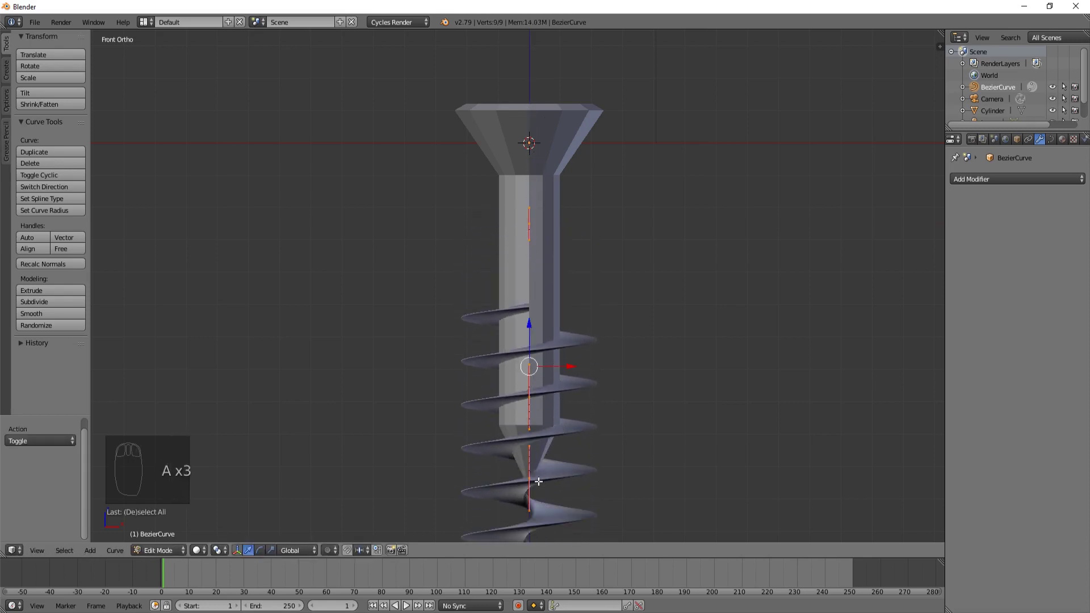
{"action": "key", "text": "g"}
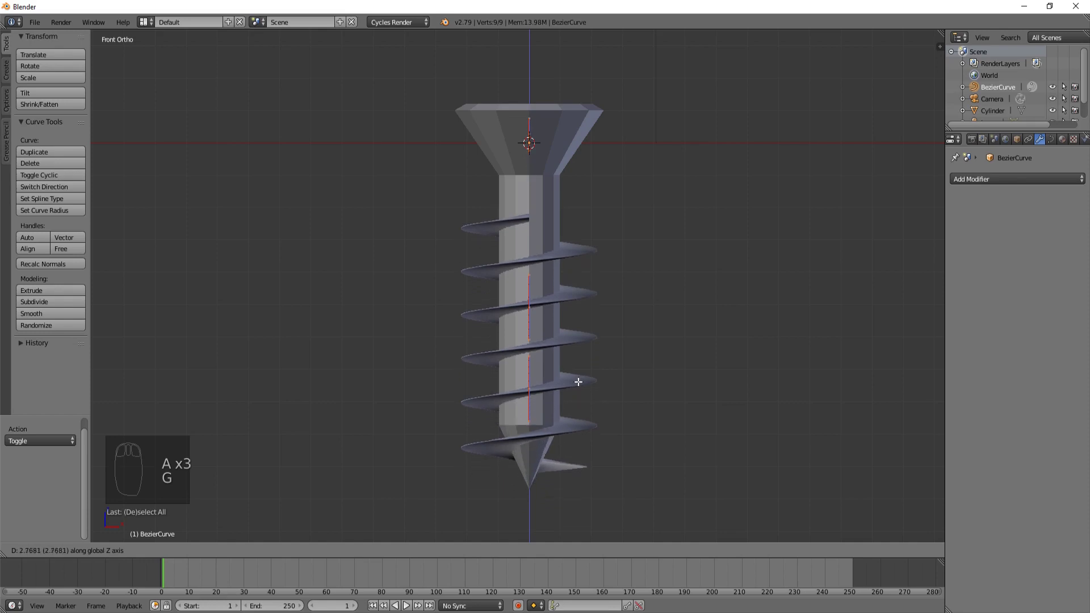
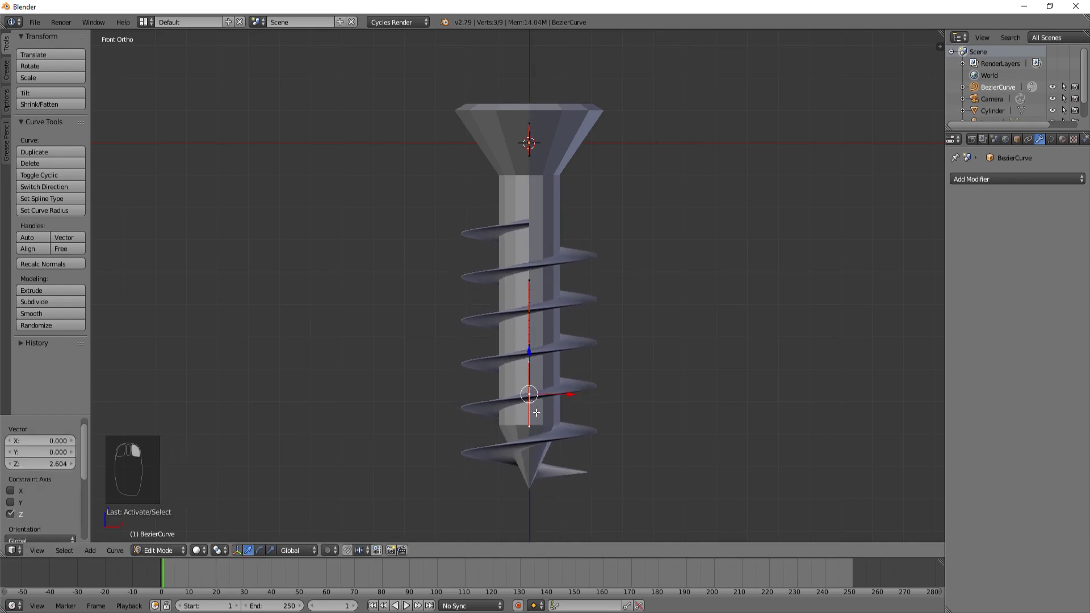
{"action": "key", "text": "s"}
Set lower curve point radii to 0.55 and 0.35 in the N panel and move the end point down and outward.
{"action": "key", "text": "n"}
{"action": "left_click_drag", "start_coordinate": [909, 390], "coordinate": [858, 314]}
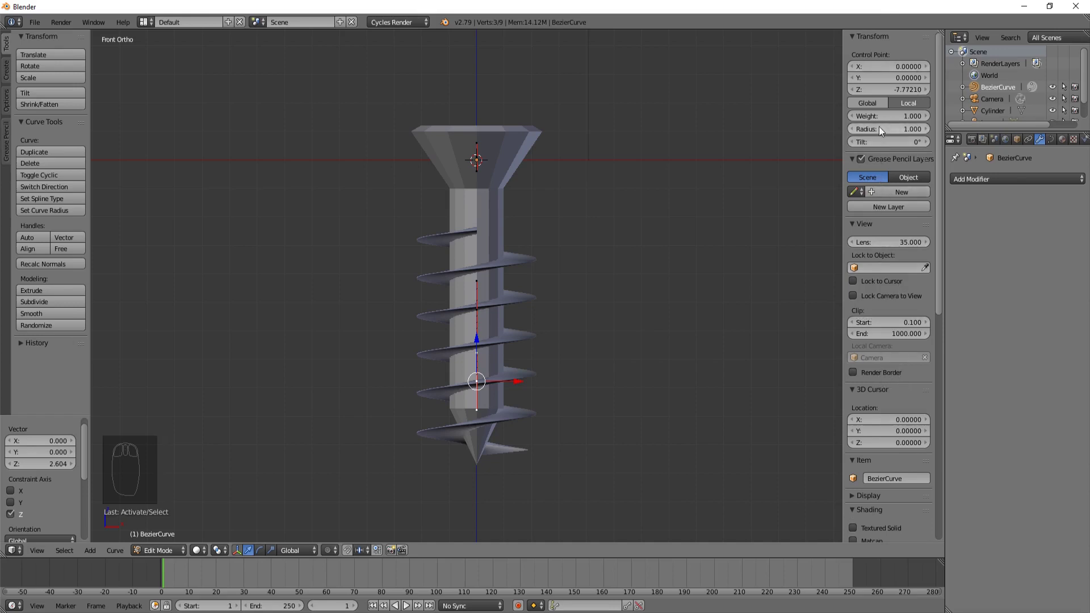
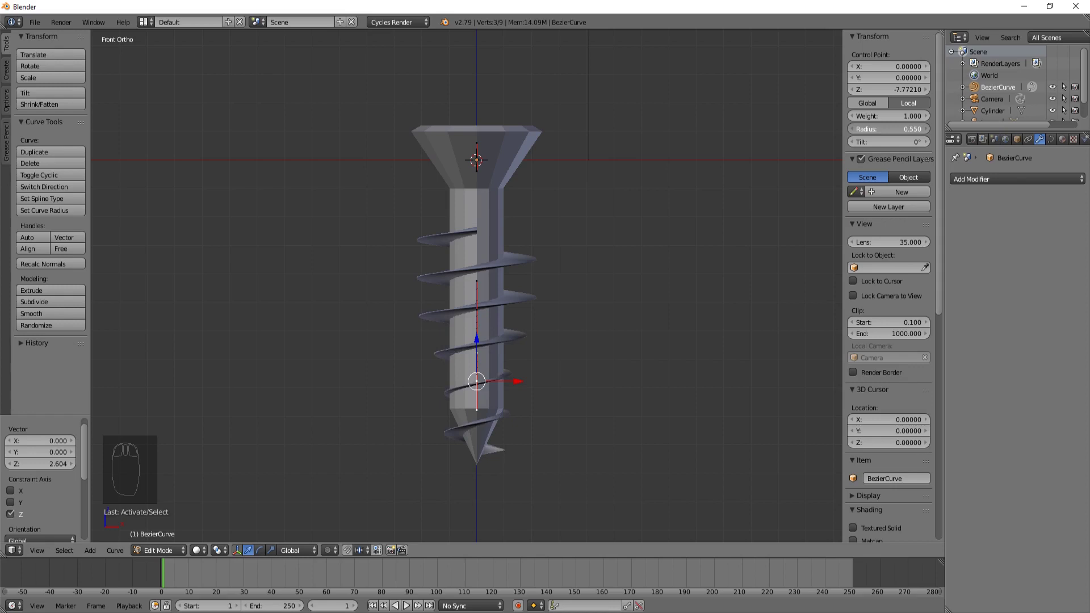
{"action": "key", "text": "g"}
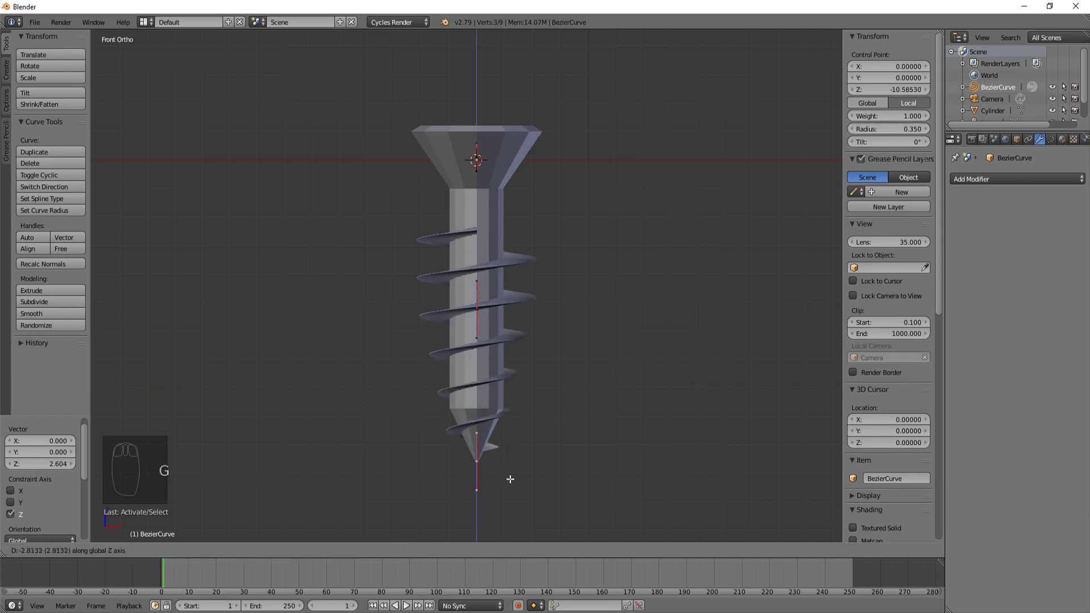
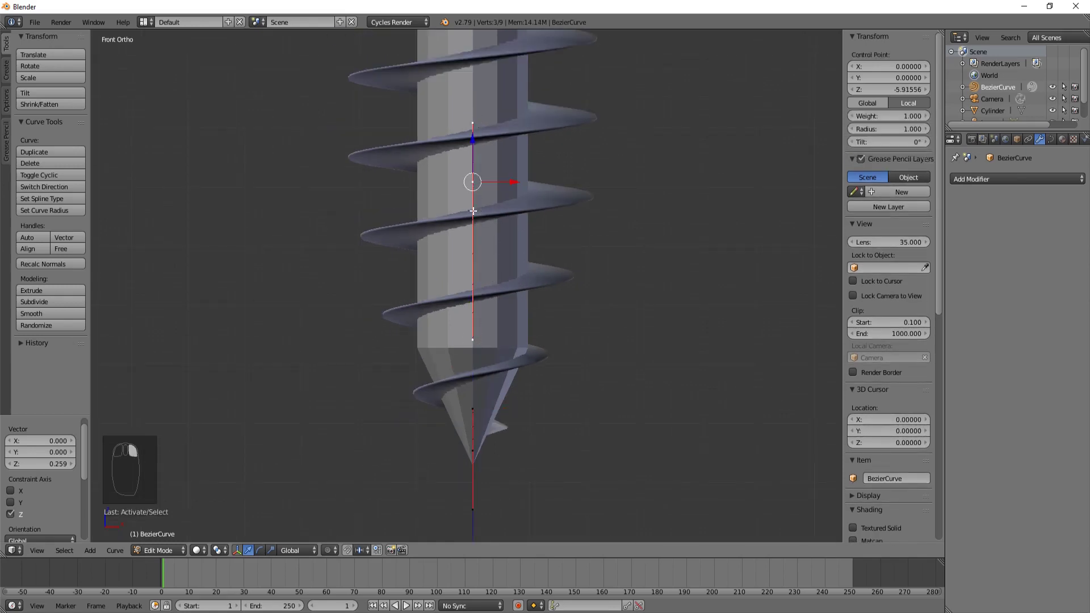
{"action": "key", "text": "g"}
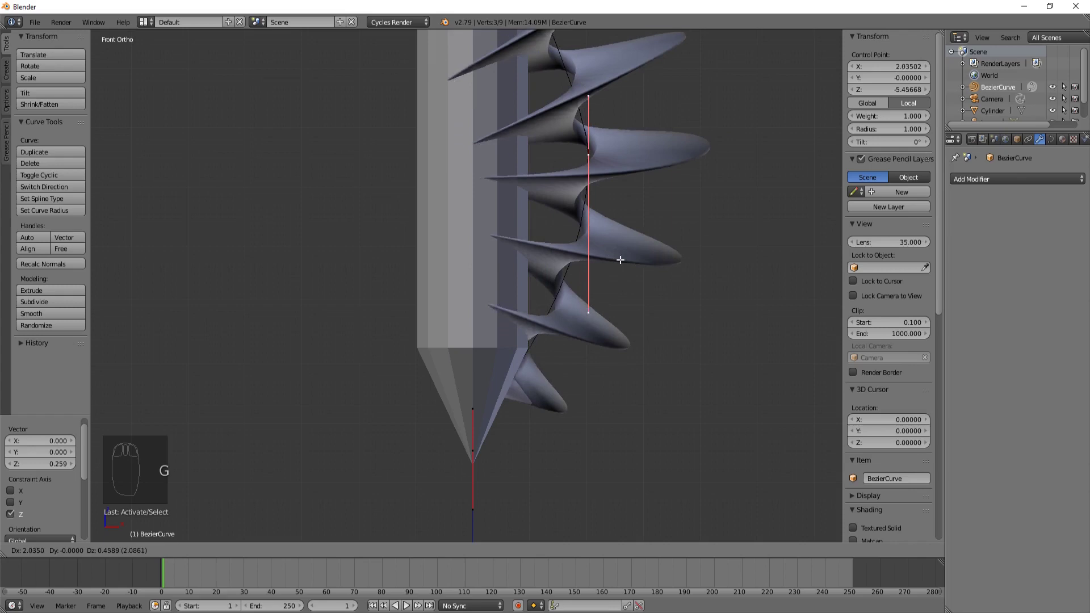
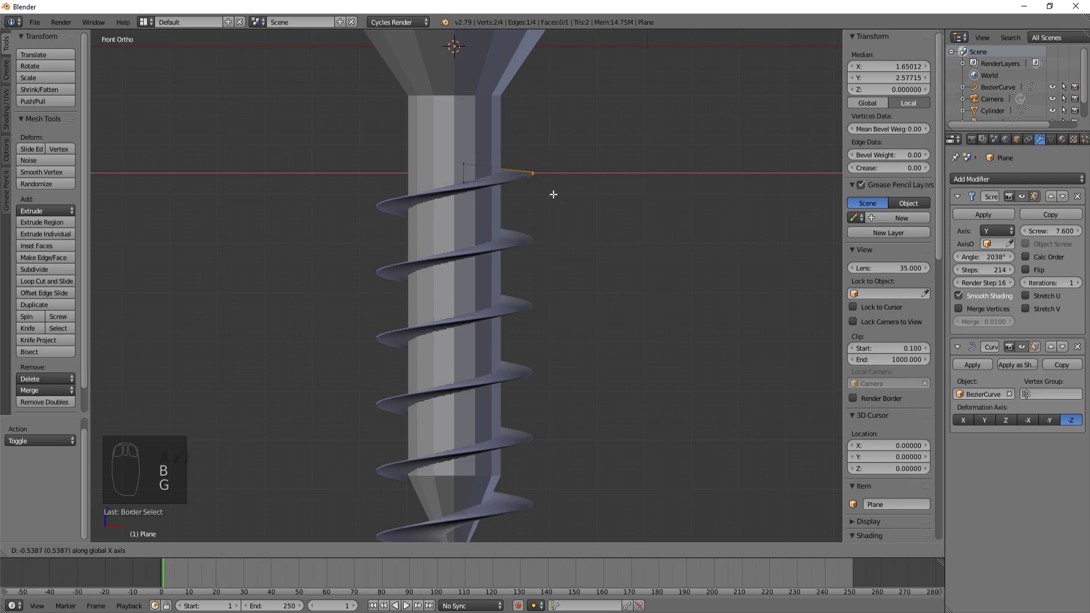
Move the thread profile vertex slightly inward in edit mode and check it from front and side views.
{"action": "key", "text": "Tab"}
{"action": "left_click_drag", "start_coordinate": [563, 285], "coordinate": [497, 396]}
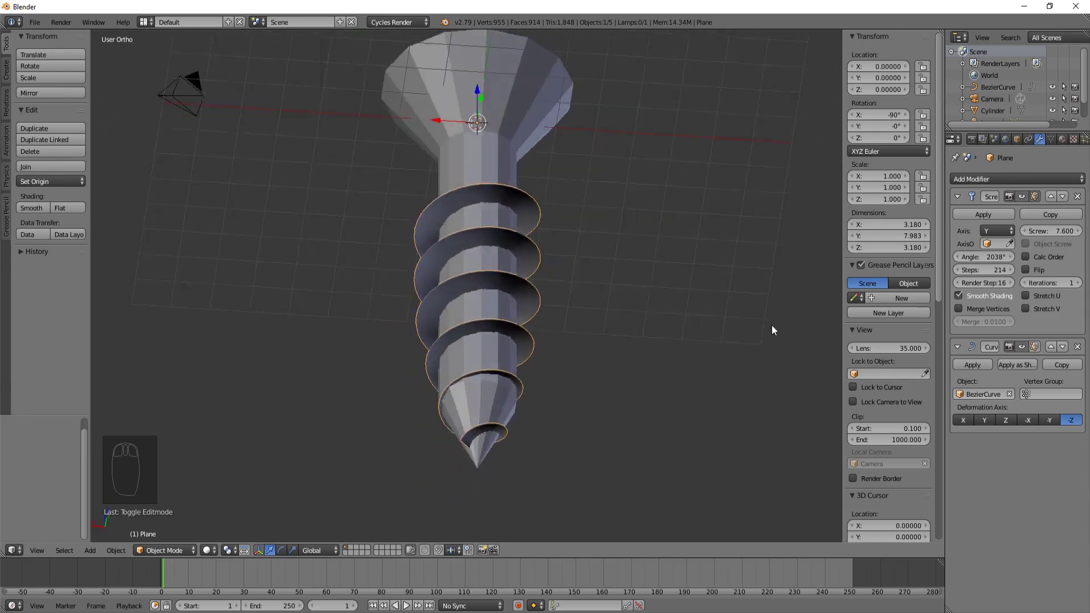
{"action": "left_click_drag", "start_coordinate": [524, 373], "coordinate": [646, 402]}
{"action": "key", "text": "KP_1"}
{"action": "left_click_drag", "start_coordinate": [535, 363], "coordinate": [534, 362]}
{"action": "key", "text": "KP_3"}
{"action": "key", "text": "KP_1"}
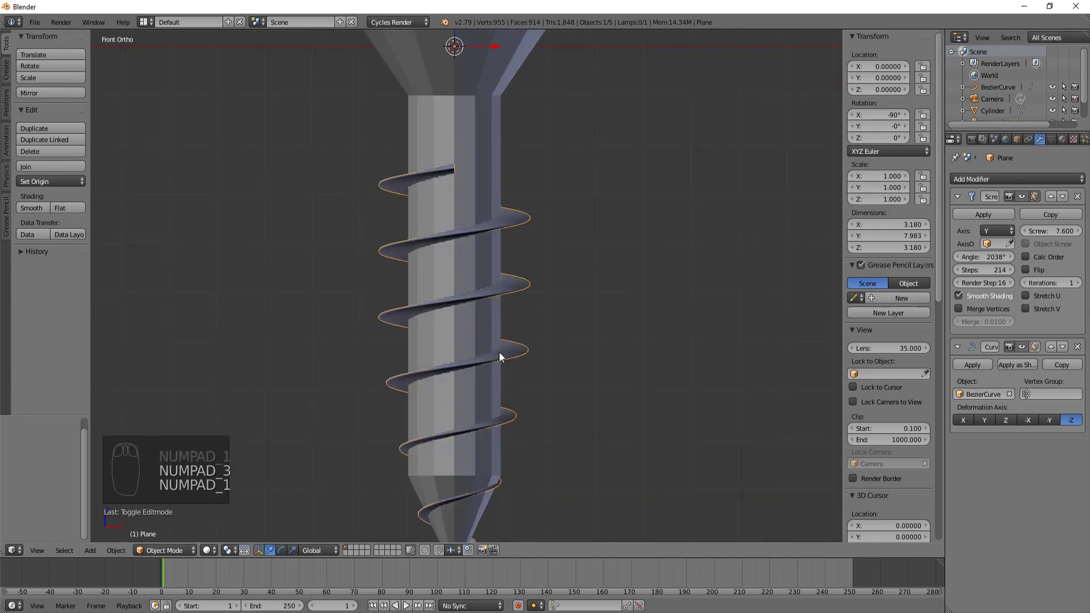
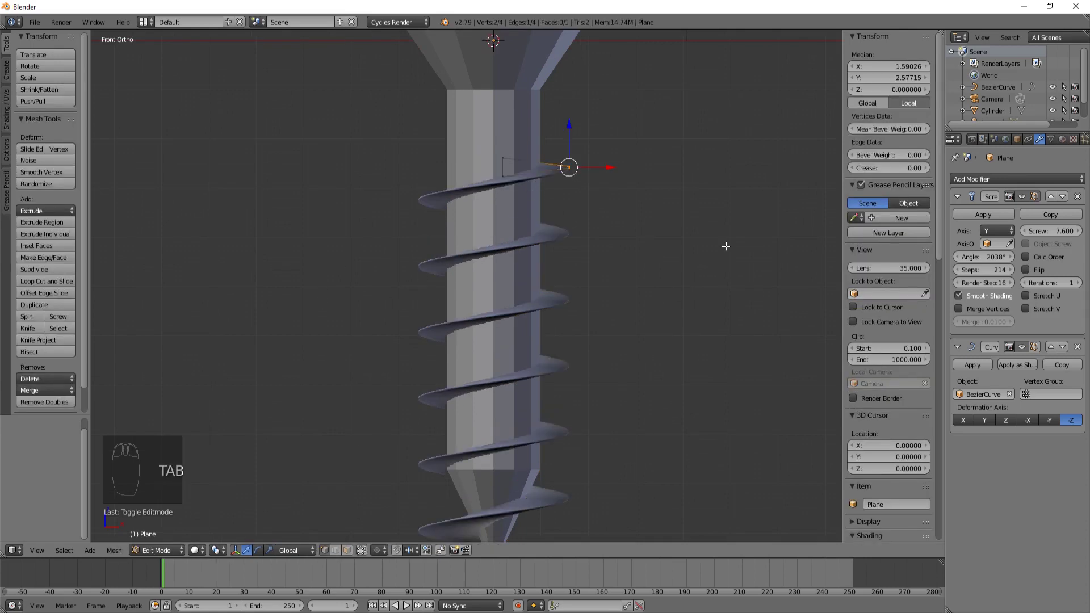
{"action": "key", "text": "Tab"}
Orbit over the whole screw and bring up the modifier list while looking at the head.
{"action": "left_click_drag", "start_coordinate": [573, 326], "coordinate": [652, 376]}
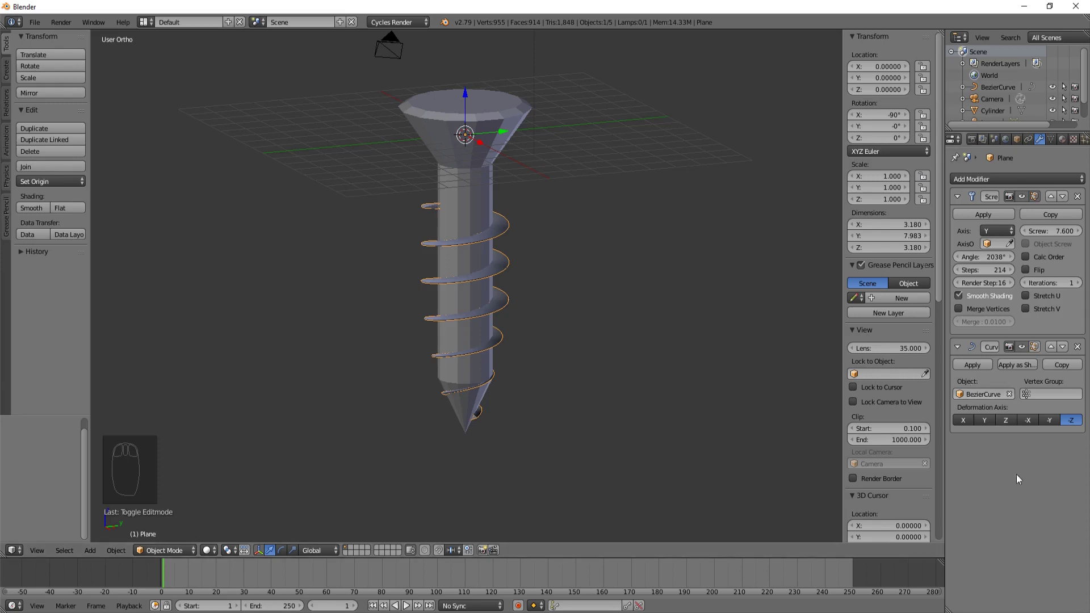
{"action": "left_click", "coordinate": [971, 183]}
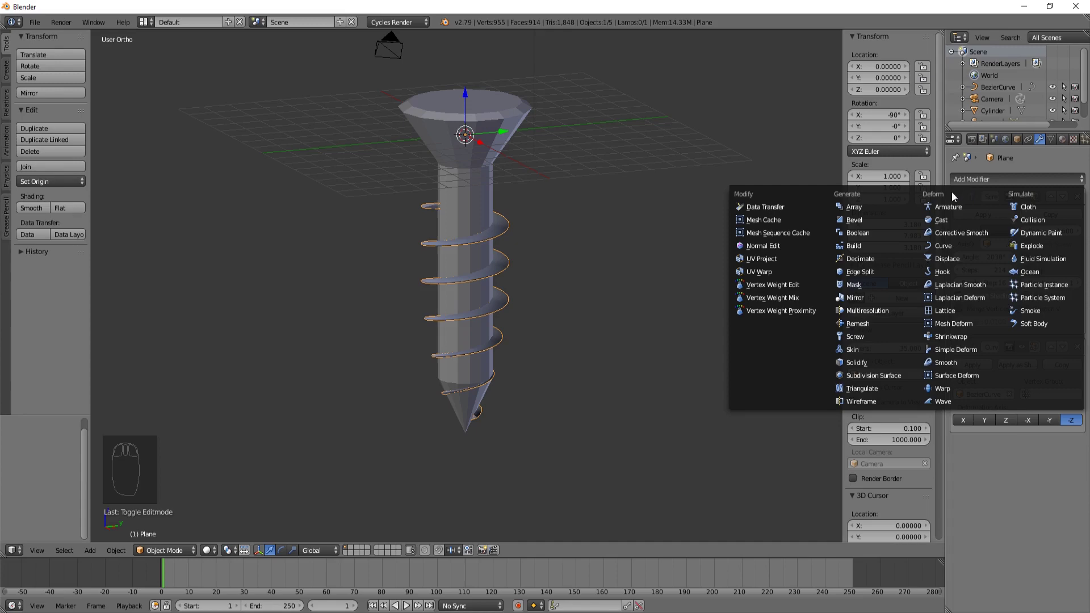
{"action": "left_click_drag", "start_coordinate": [477, 98], "coordinate": [457, 144]}
{"action": "left_click_drag", "start_coordinate": [527, 147], "coordinate": [430, 199]}
Add a cube at the head centre in top view and raise it onto the screw head.
{"action": "key", "text": "KP_1"}
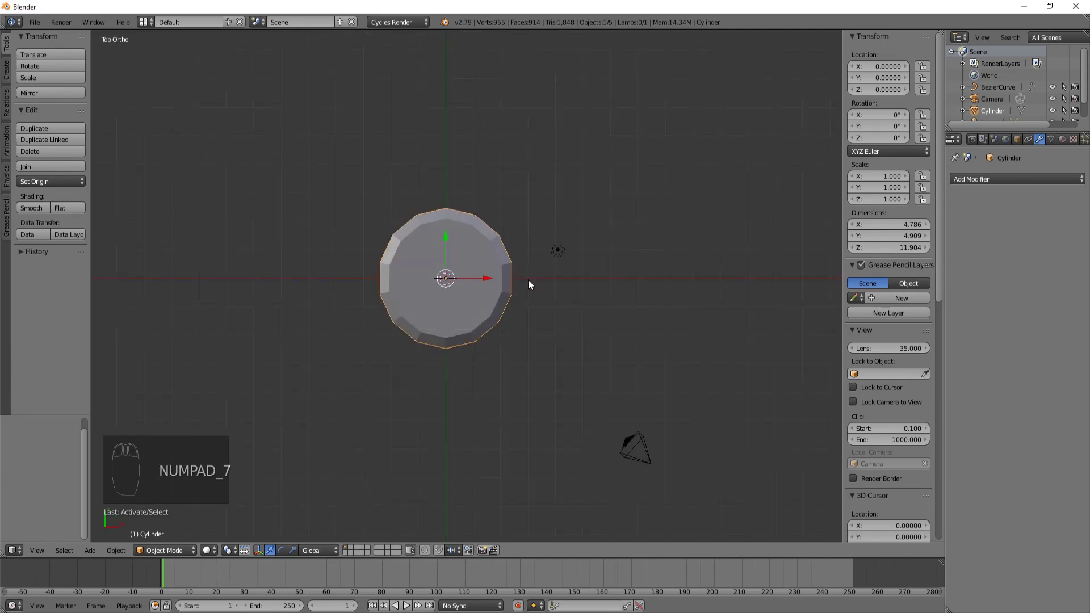
{"action": "key", "text": "shift+a"}
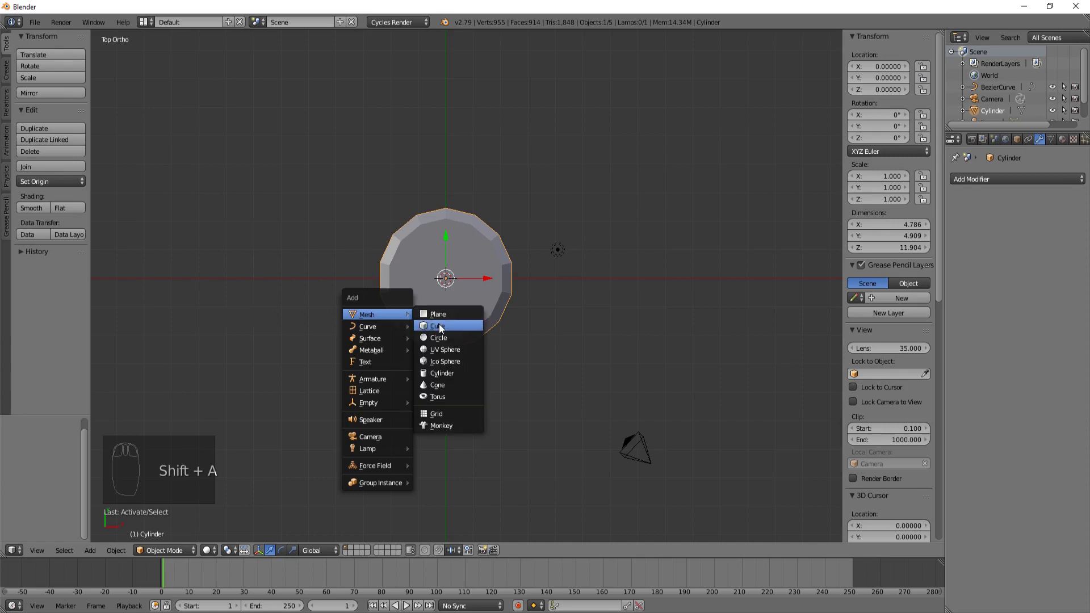
{"action": "left_click_drag", "start_coordinate": [456, 321], "coordinate": [552, 328]}
{"action": "key", "text": "KP_1"}
{"action": "key", "text": "g"}
{"action": "key", "text": "KP_1"}
{"action": "key", "text": "KP_4"}
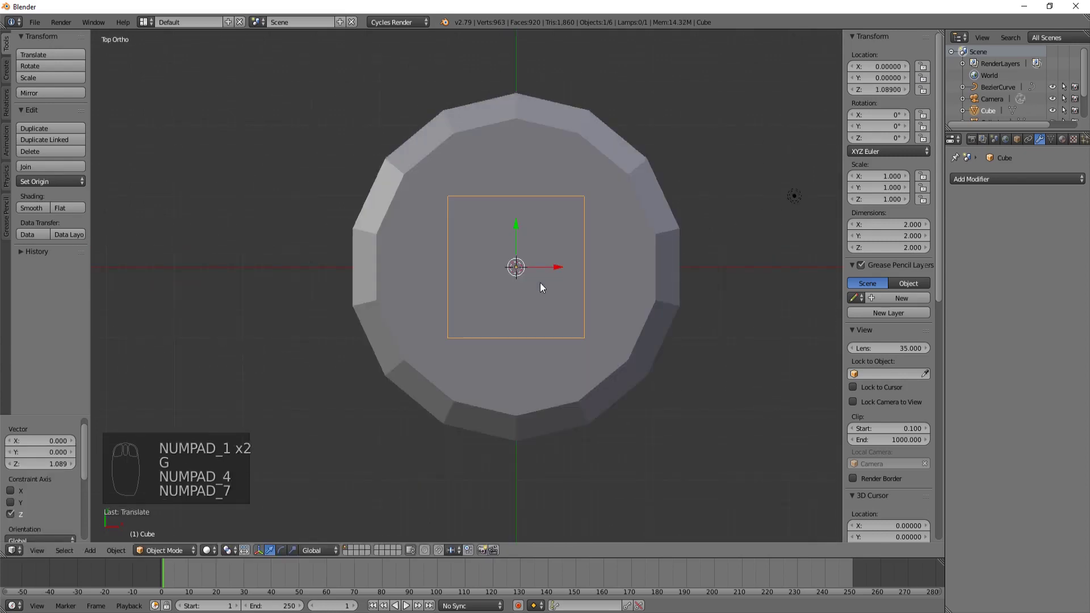
Scale the cube into a thin bar, duplicate it and rotate the copy 90 degrees into a cross.
{"action": "key", "text": "Tab"}
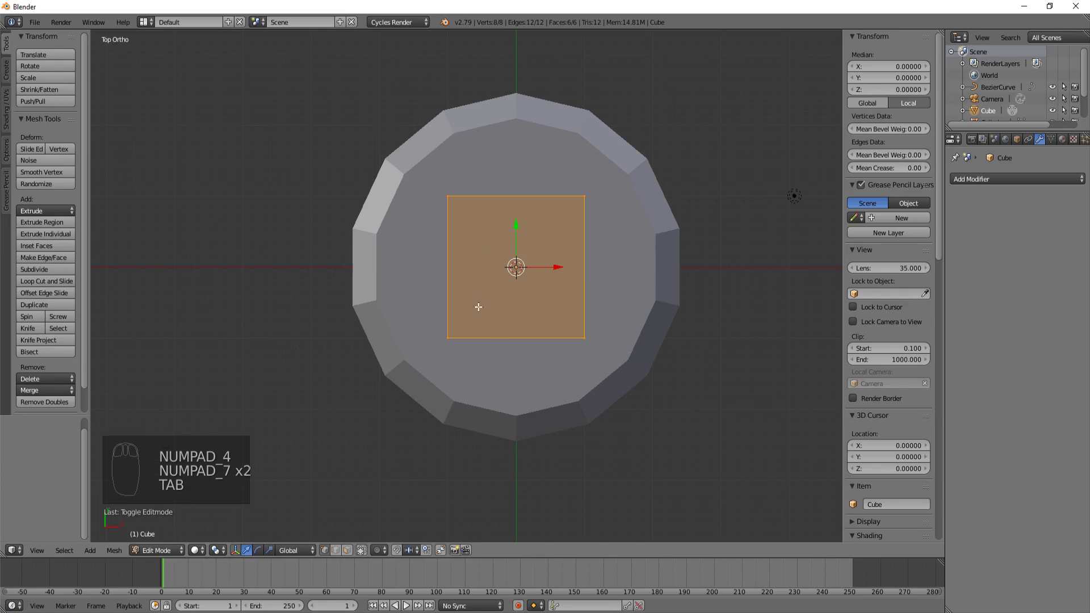
{"action": "key", "text": "s"}
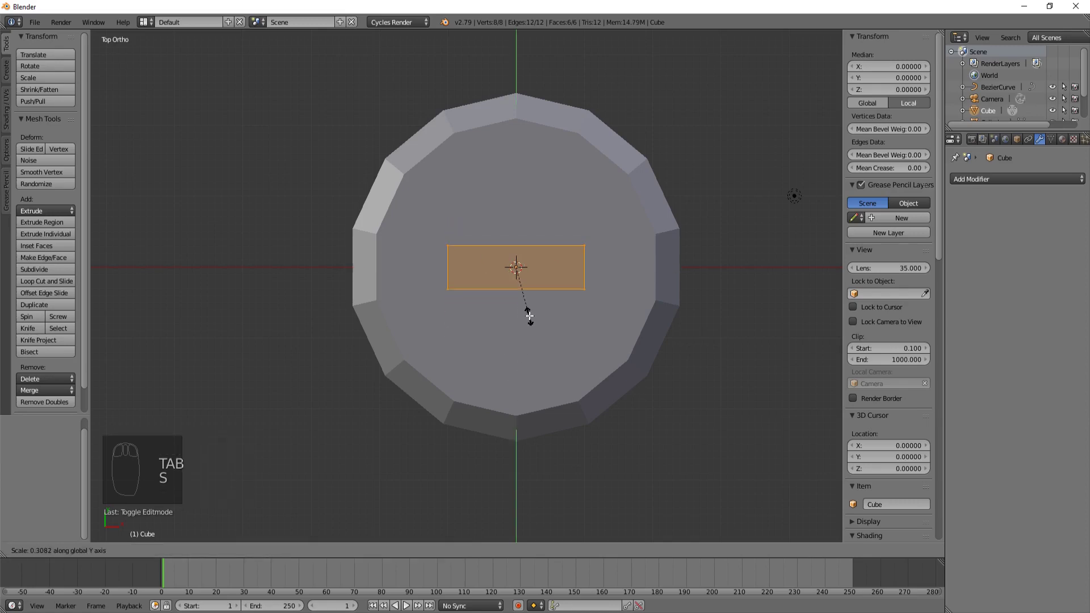
{"action": "key", "text": "s"}
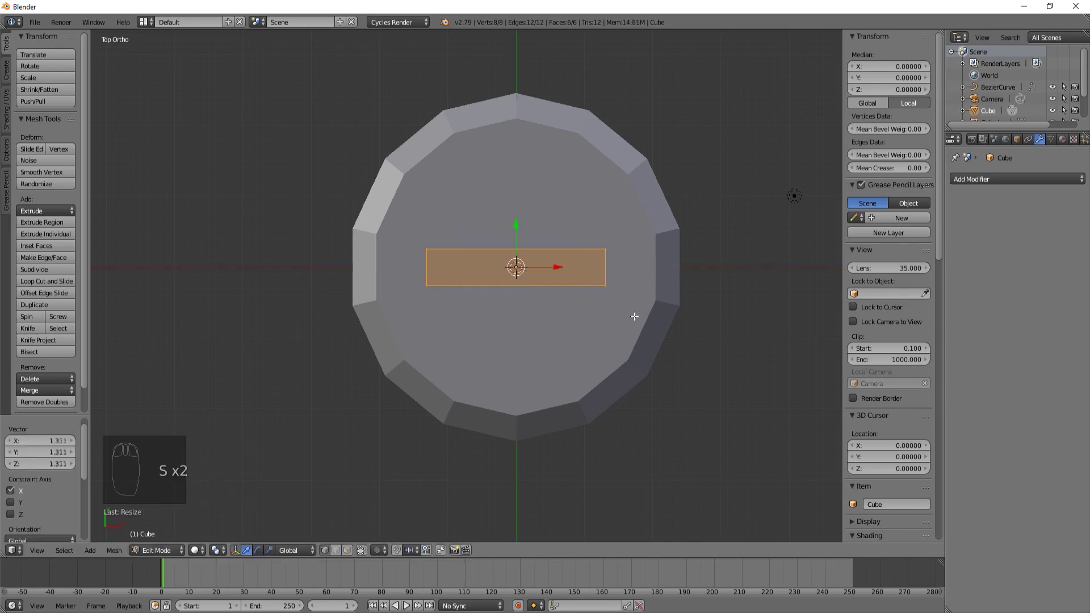
{"action": "key", "text": "s"}
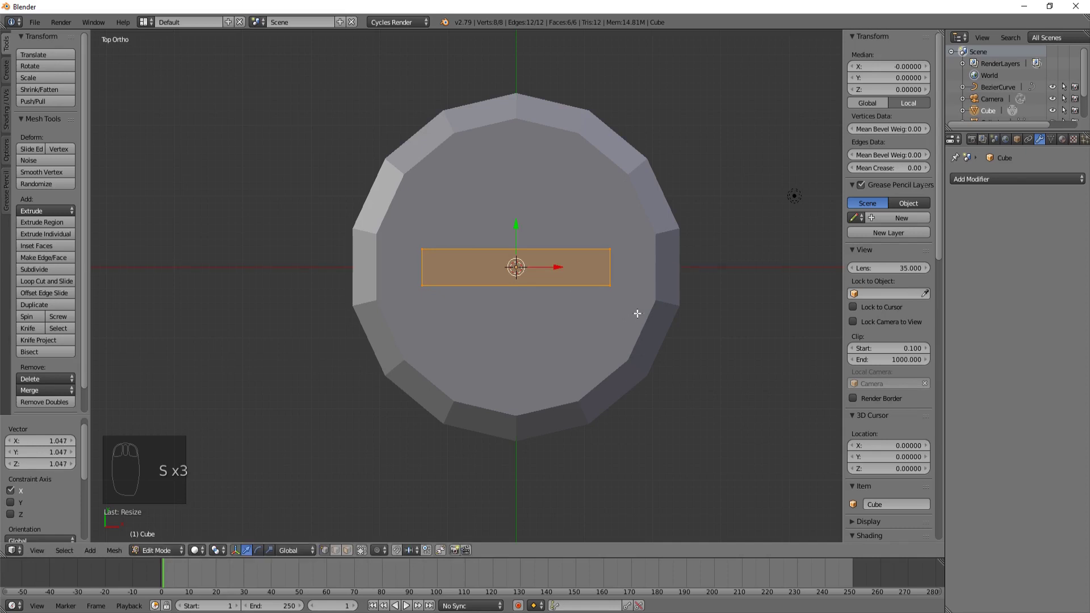
{"action": "key", "text": "shift+d"}
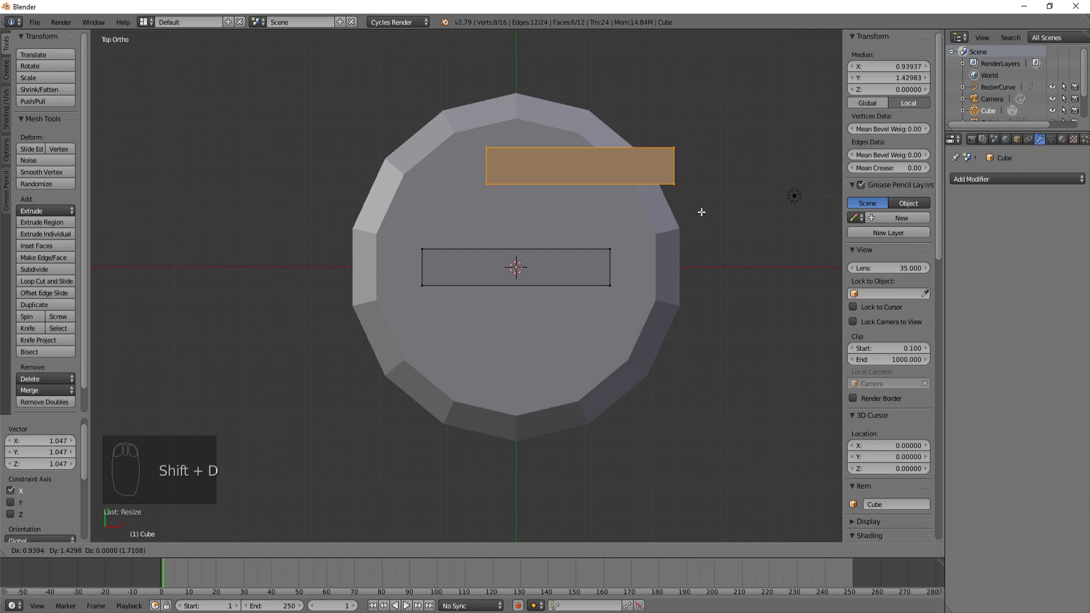
{"action": "key", "text": "r"}
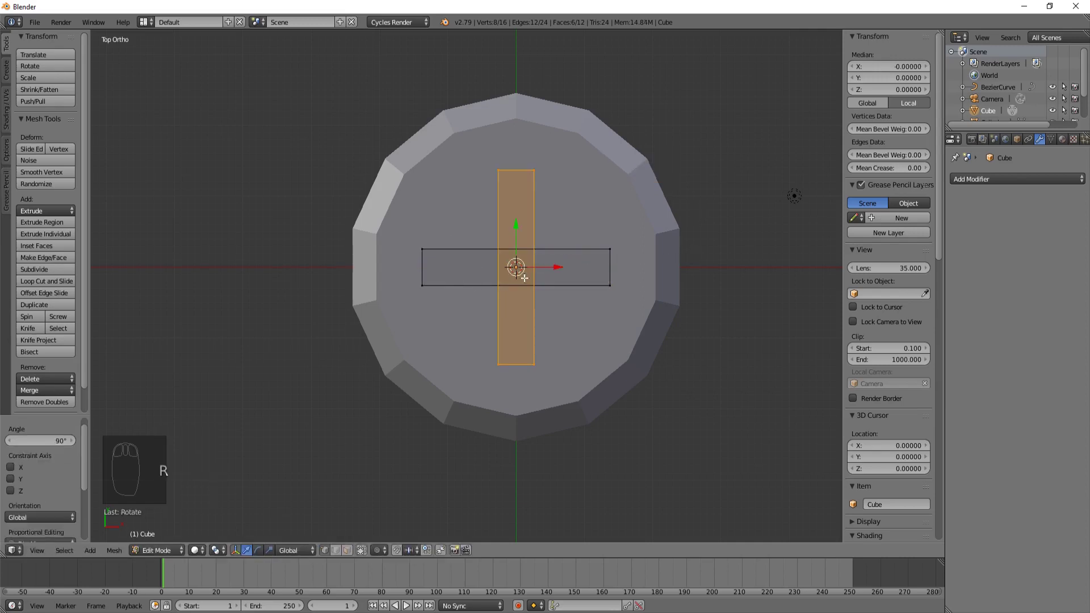
{"action": "key", "text": "Tab"}
{"action": "left_click_drag", "start_coordinate": [595, 351], "coordinate": [568, 223]}
{"action": "middle_click", "coordinate": [575, 219]}
{"action": "middle_click", "coordinate": [568, 251]}
Add a Boolean modifier to the screw body with the cross Cube as its cutting object.
{"action": "right_click", "coordinate": [568, 251]}
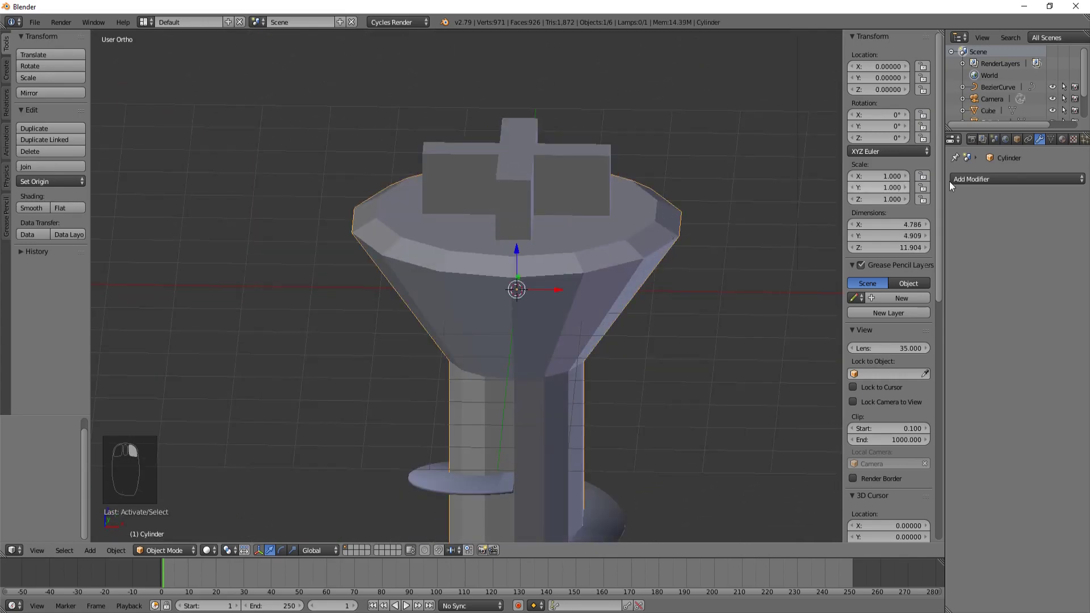
{"action": "left_click", "coordinate": [1007, 185]}
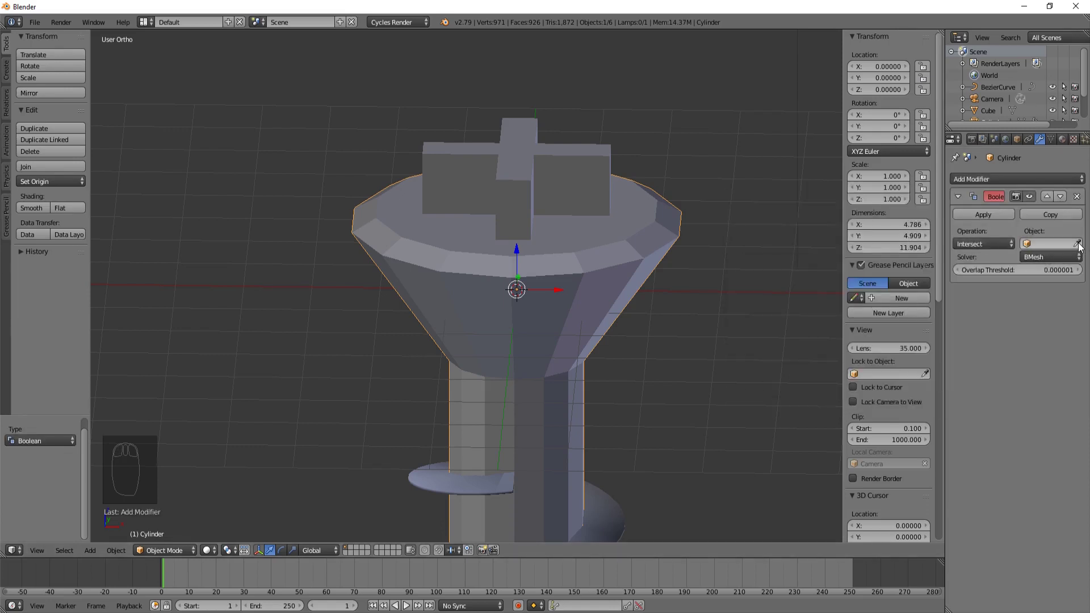
{"action": "left_click_drag", "start_coordinate": [1082, 246], "coordinate": [521, 127]}
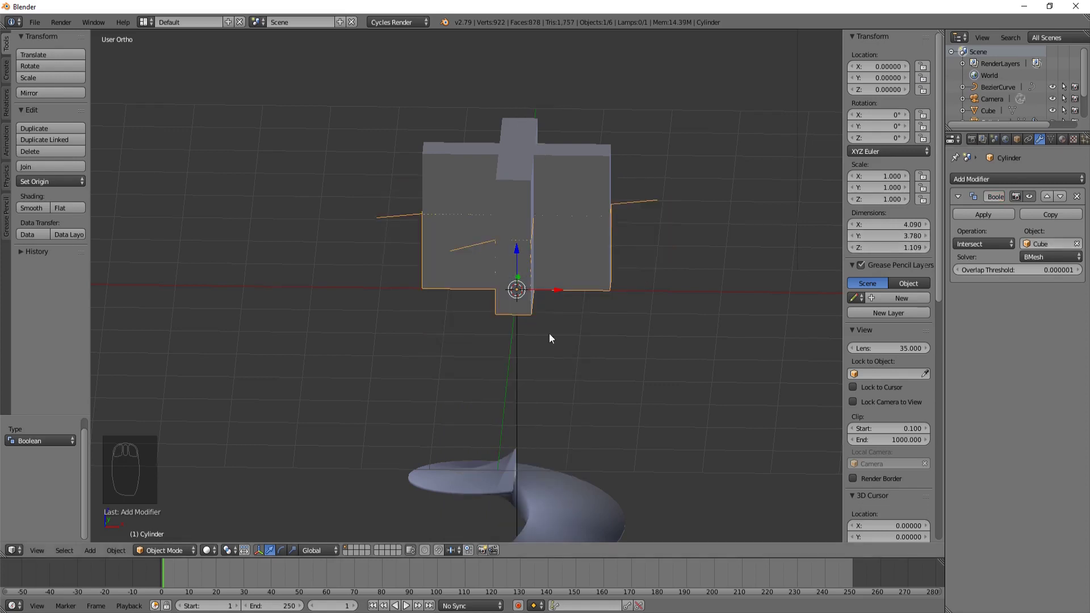
{"action": "left_click_drag", "start_coordinate": [550, 377], "coordinate": [972, 235]}
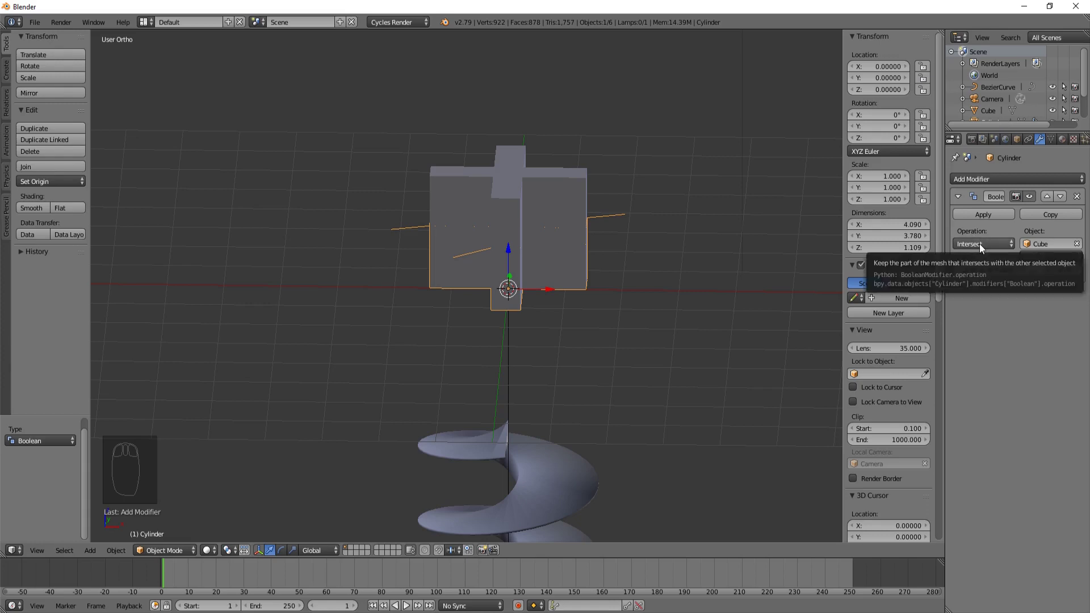
{"action": "left_click", "coordinate": [984, 249]}
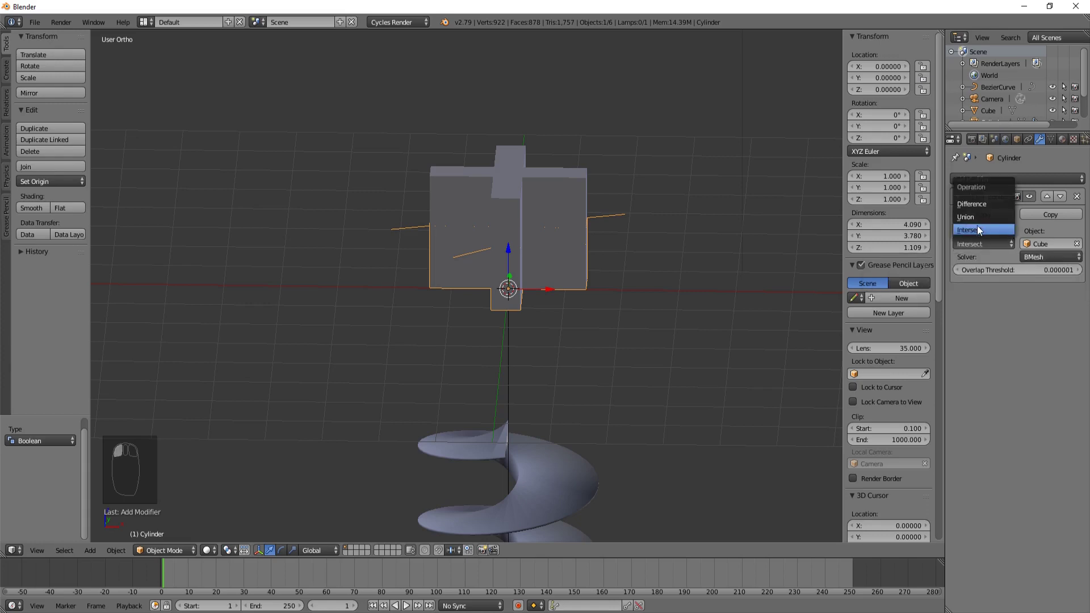
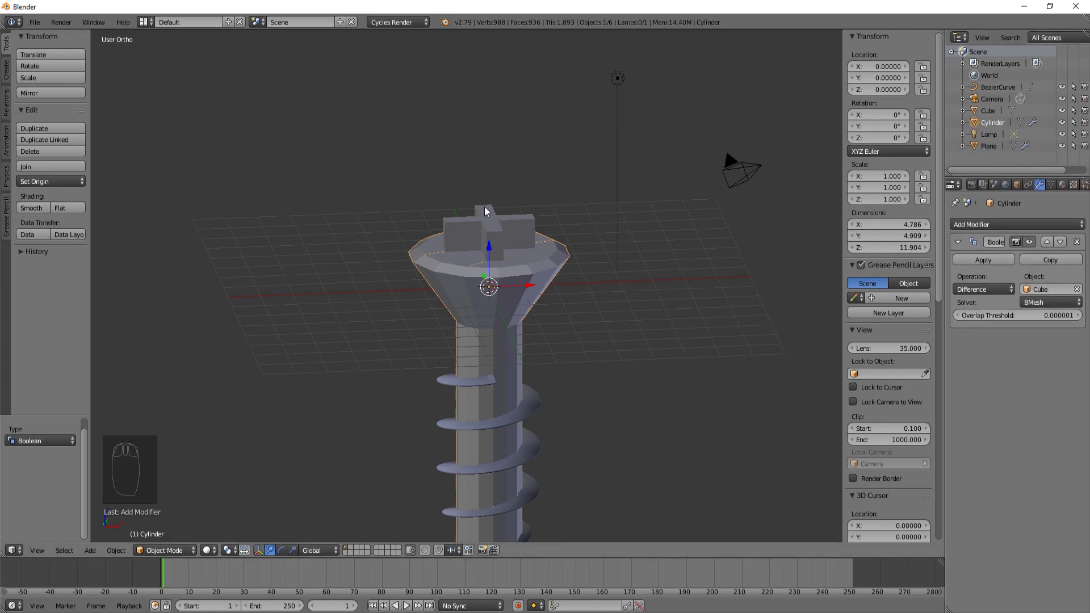
Hide the cross block and orbit to reveal the top of the screw head.
{"action": "right_click", "coordinate": [489, 211]}
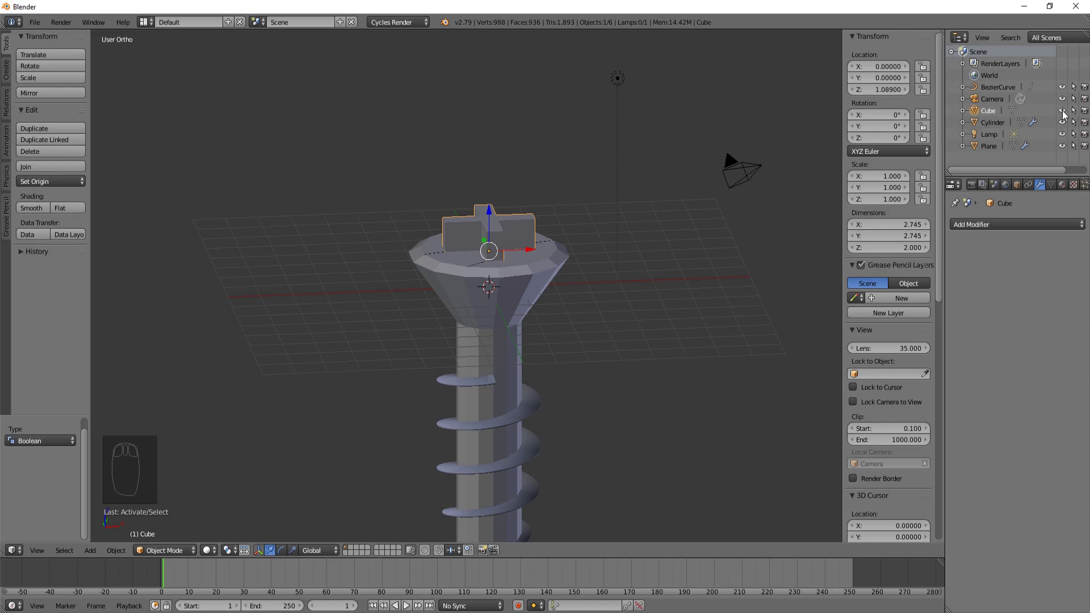
{"action": "left_click_drag", "start_coordinate": [1065, 115], "coordinate": [636, 316]}
{"action": "left_click_drag", "start_coordinate": [650, 252], "coordinate": [600, 325]}
{"action": "left_click", "coordinate": [601, 325]}
{"action": "left_click_drag", "start_coordinate": [512, 300], "coordinate": [531, 249]}
{"action": "key", "text": "z"}
{"action": "key", "text": "z"}
{"action": "left_click_drag", "start_coordinate": [523, 267], "coordinate": [492, 240]}
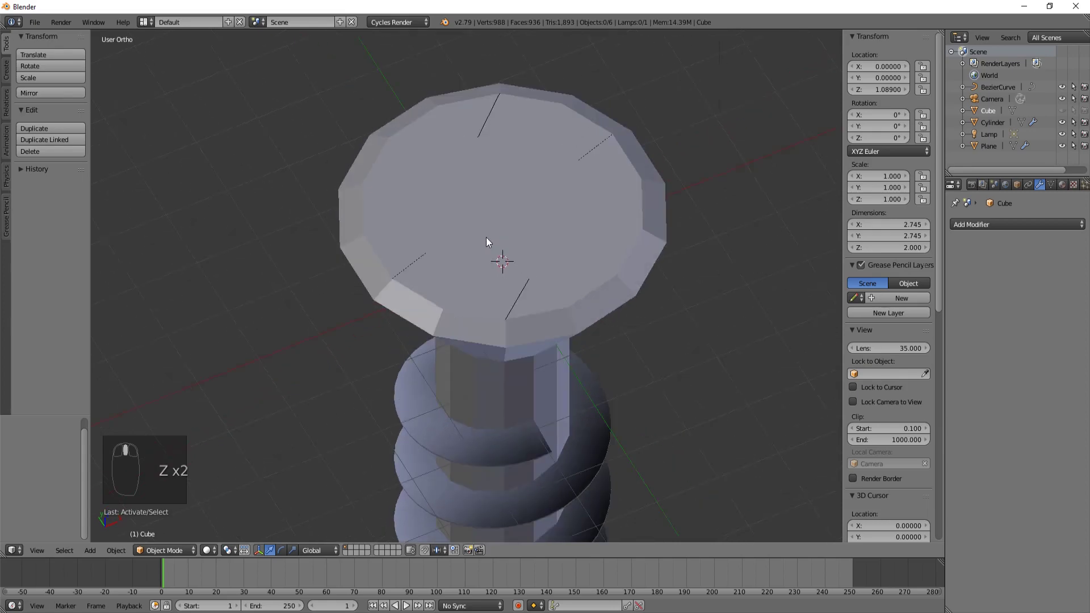
Set the Boolean operation to Difference and open its Solver options.
{"action": "left_click", "coordinate": [1001, 129]}
{"action": "left_click_drag", "start_coordinate": [1036, 308], "coordinate": [1054, 313]}
{"action": "left_click_drag", "start_coordinate": [591, 252], "coordinate": [1075, 324]}
{"action": "middle_click", "coordinate": [1054, 313]}
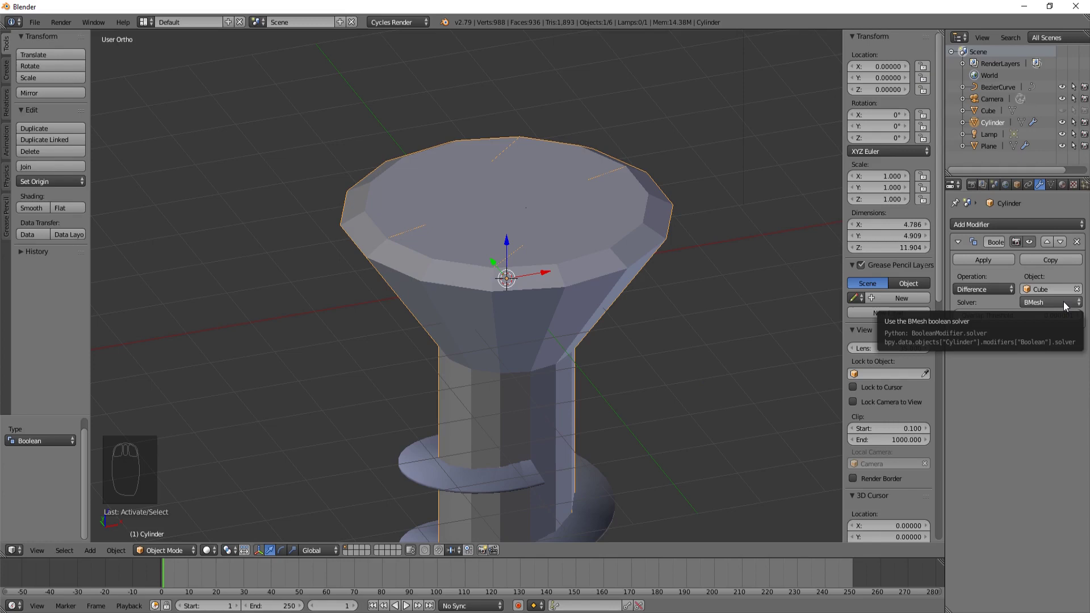
Switch the Boolean solver to Carve and inspect the clean cross recess in the head.
{"action": "left_click", "coordinate": [1064, 304]}
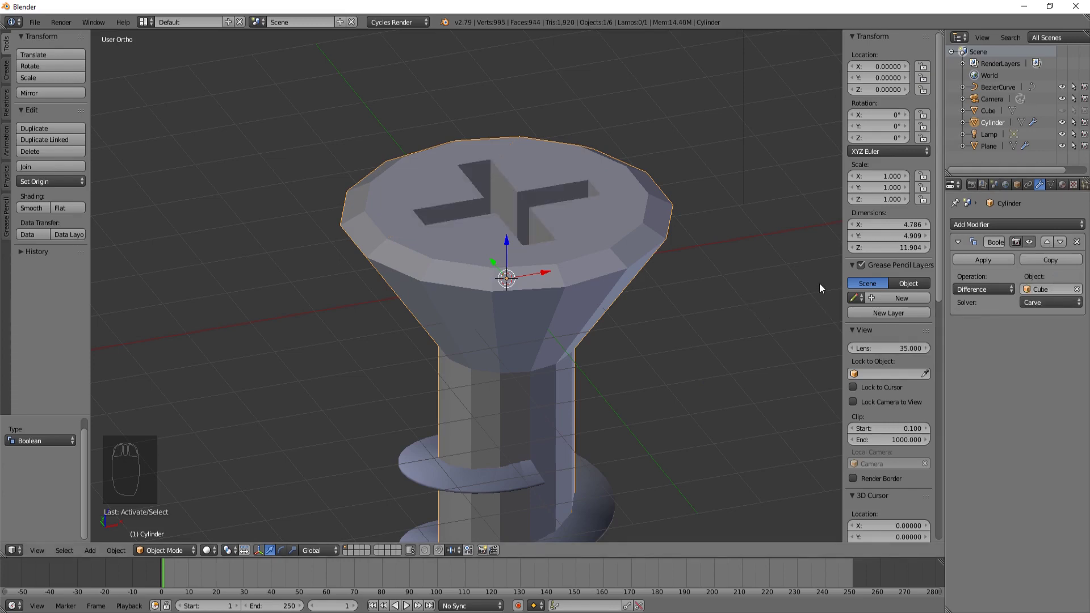
{"action": "left_click_drag", "start_coordinate": [745, 269], "coordinate": [597, 314]}
{"action": "left_click_drag", "start_coordinate": [606, 313], "coordinate": [705, 207]}
{"action": "middle_click", "coordinate": [747, 198]}
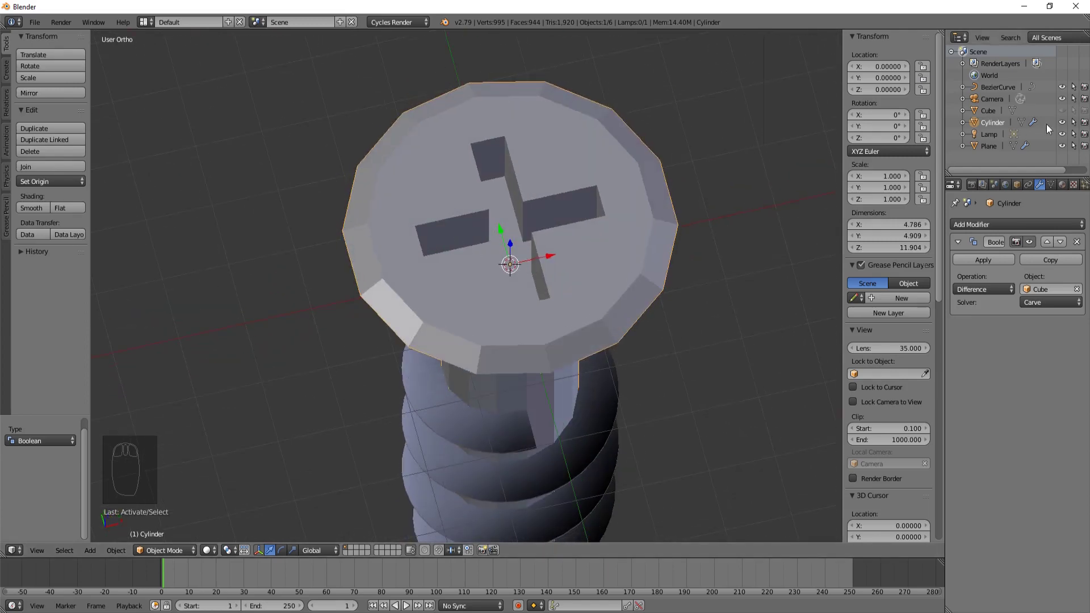
{"action": "left_click_drag", "start_coordinate": [542, 227], "coordinate": [1065, 113]}
{"action": "left_click_drag", "start_coordinate": [1064, 113], "coordinate": [546, 390]}
{"action": "left_click", "coordinate": [535, 394]}
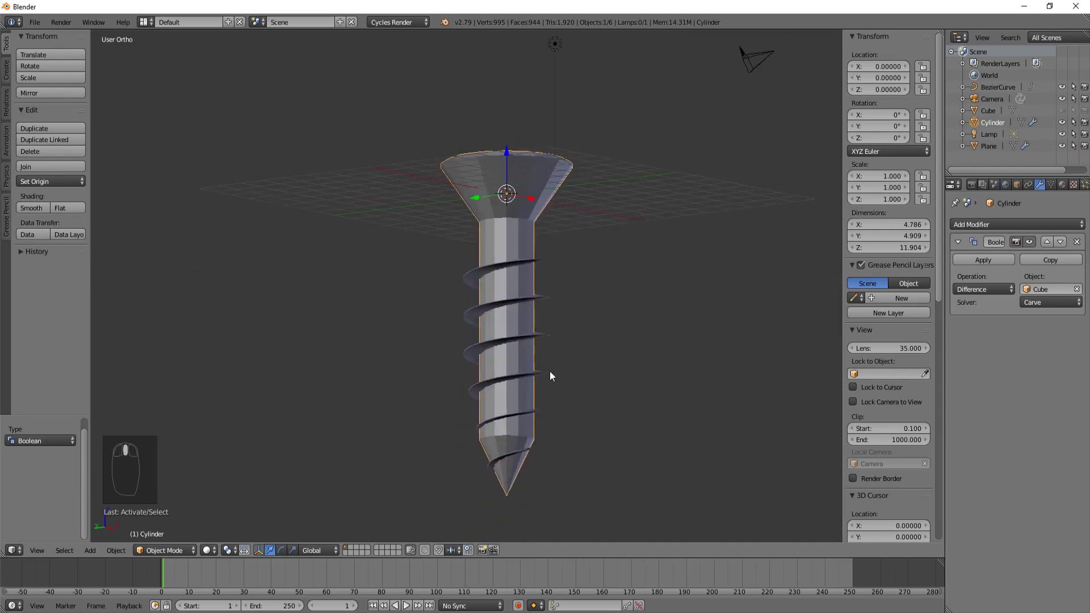
{"action": "left_click_drag", "start_coordinate": [500, 408], "coordinate": [563, 365]}
Select the screw body in front view and apply its Boolean modifier permanently.
{"action": "right_click", "coordinate": [563, 365]}
{"action": "key", "text": "KP_1"}
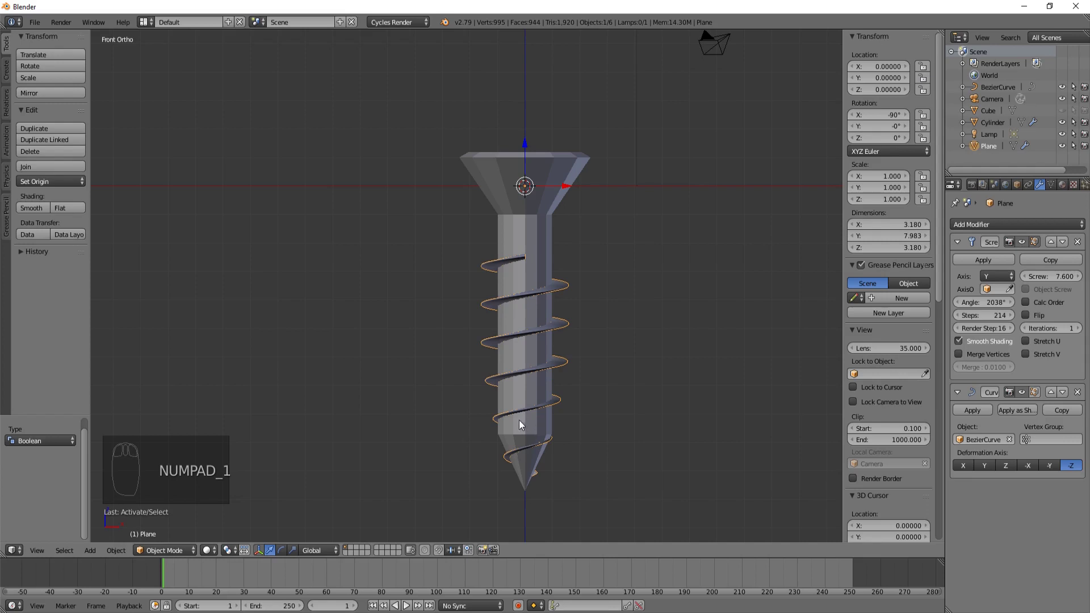
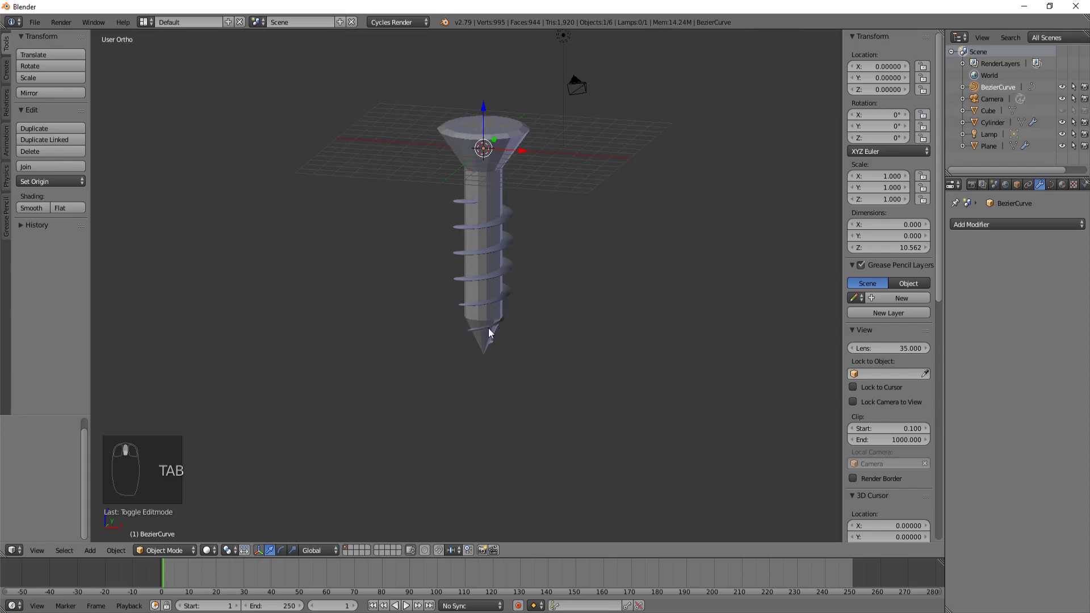
{"action": "right_click", "coordinate": [494, 150]}
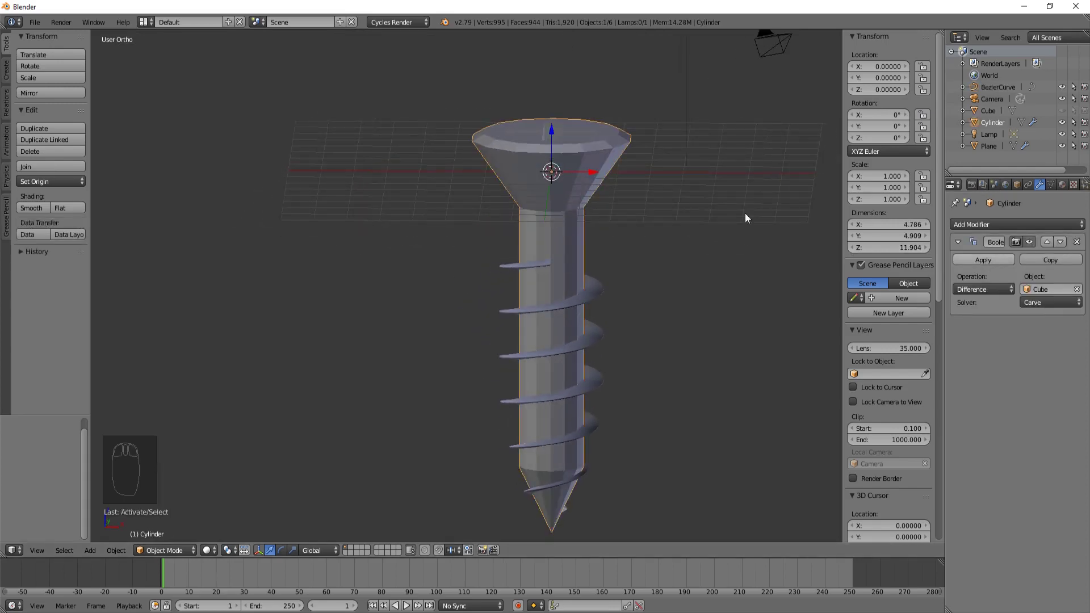
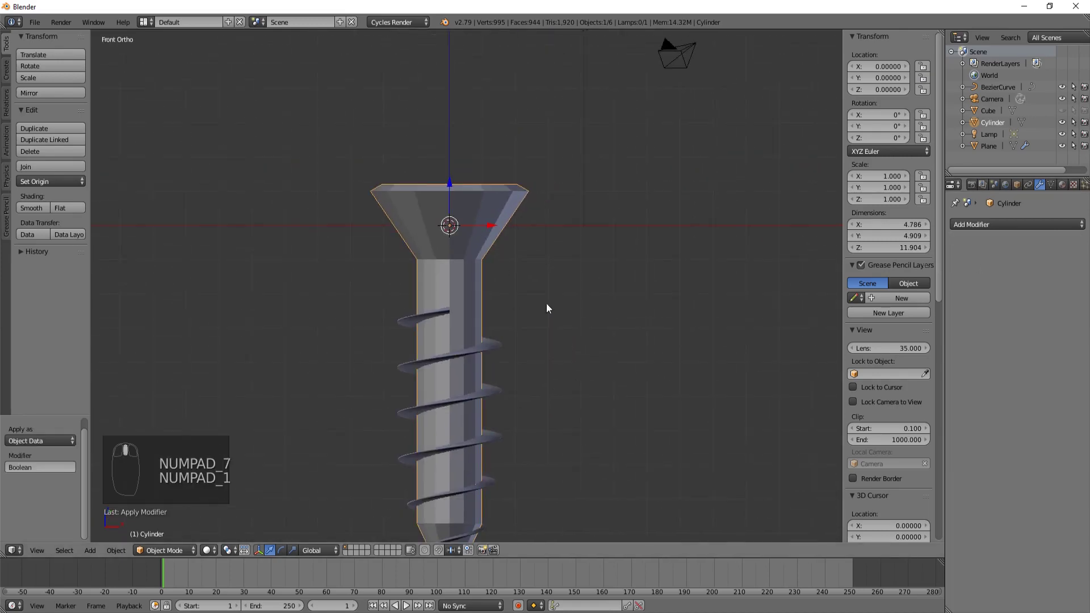
{"action": "middle_click", "coordinate": [1031, 227]}
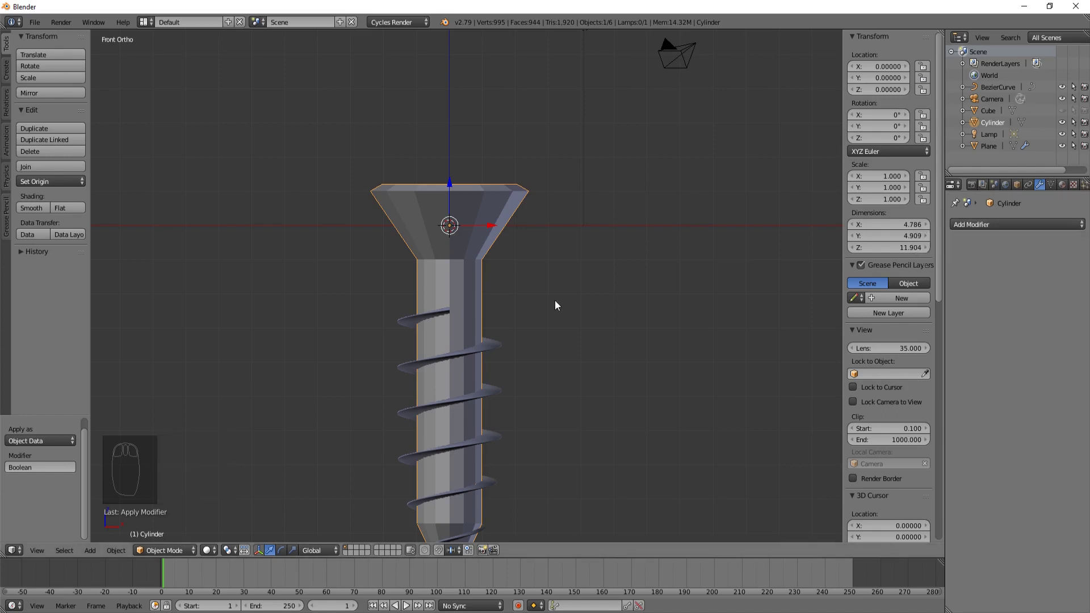
Undo the apply, add a level-2 Subdivision Surface modifier and move it above the Boolean cut.
{"action": "key", "text": "ctrl+z"}
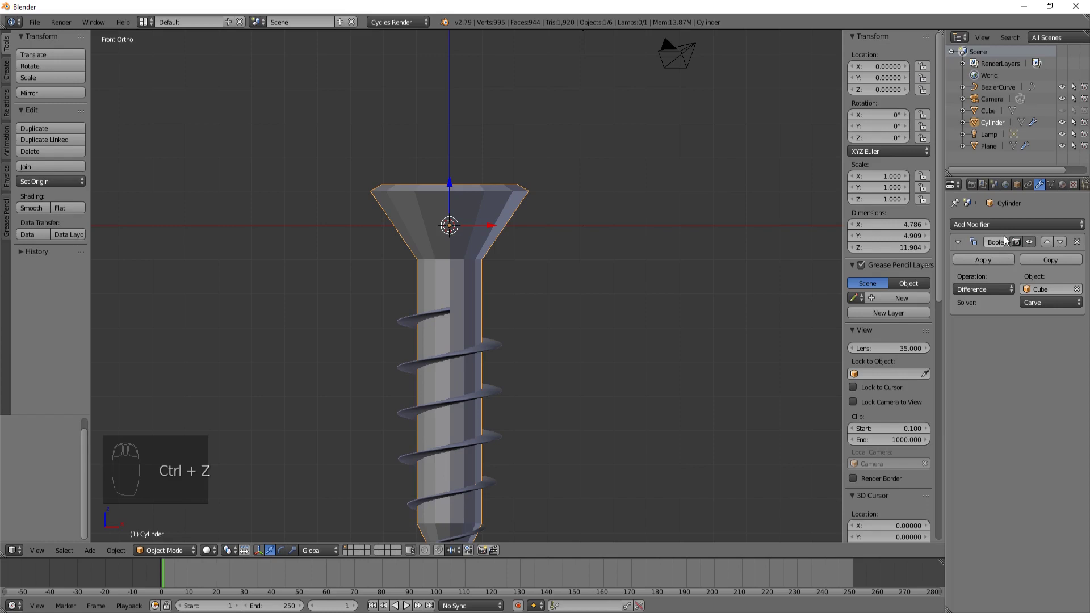
{"action": "left_click", "coordinate": [1009, 232]}
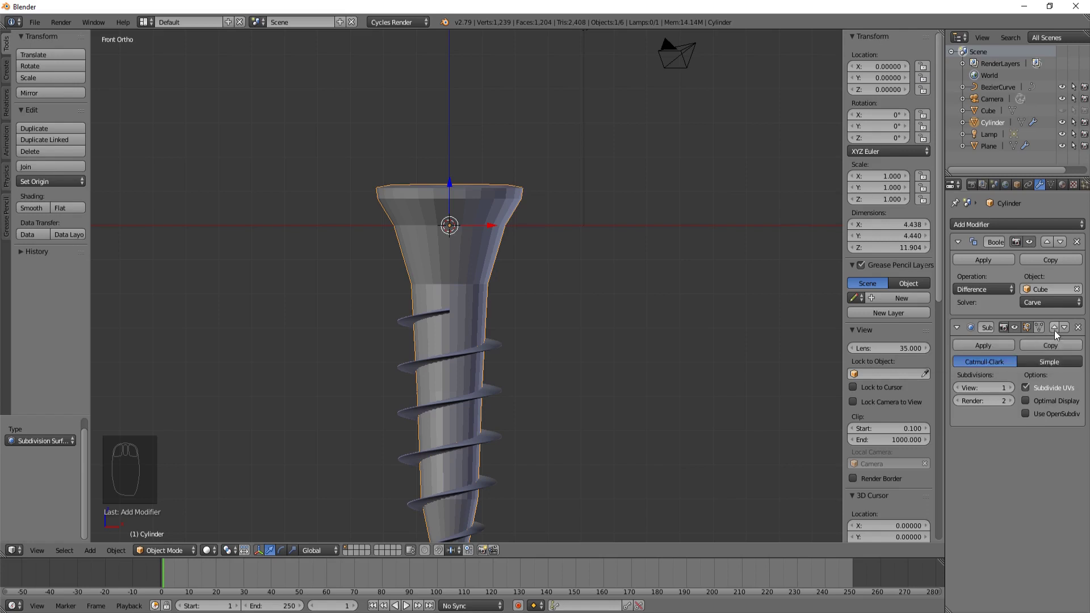
{"action": "left_click", "coordinate": [1059, 337]}
{"action": "left_click_drag", "start_coordinate": [520, 217], "coordinate": [1065, 248]}
{"action": "left_click", "coordinate": [1065, 248]}
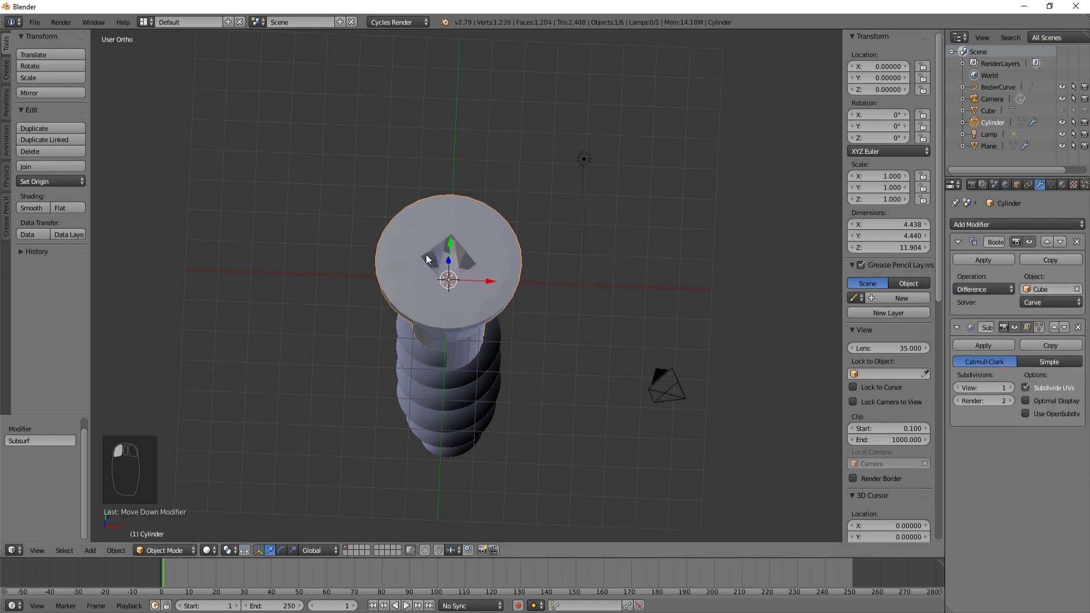
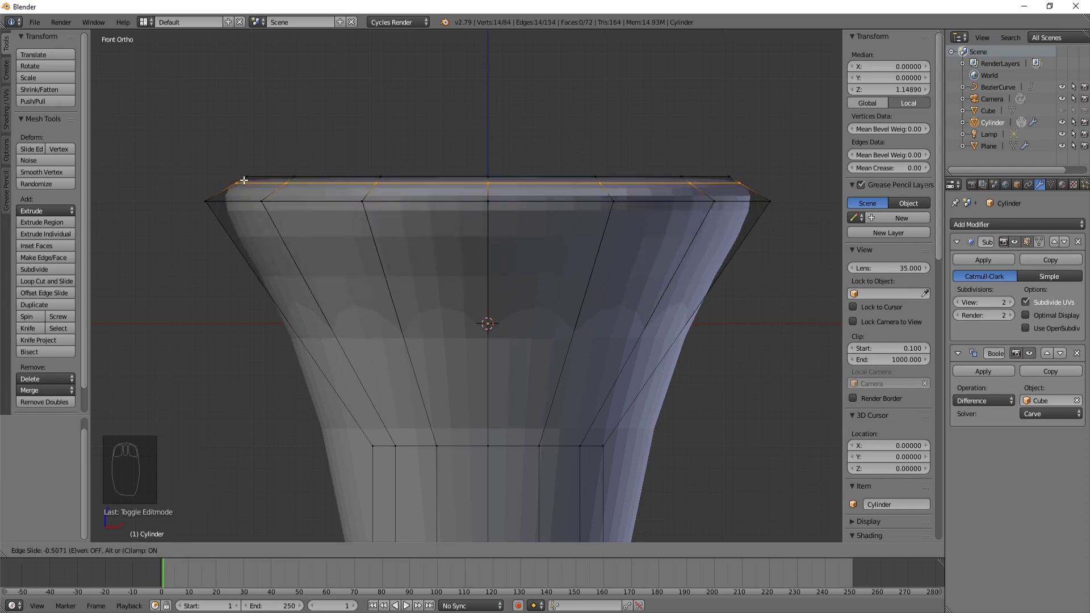
Add edge loops just below the head rim, near the head's top edge and near the head base.
{"action": "key", "text": "ctrl+r"}
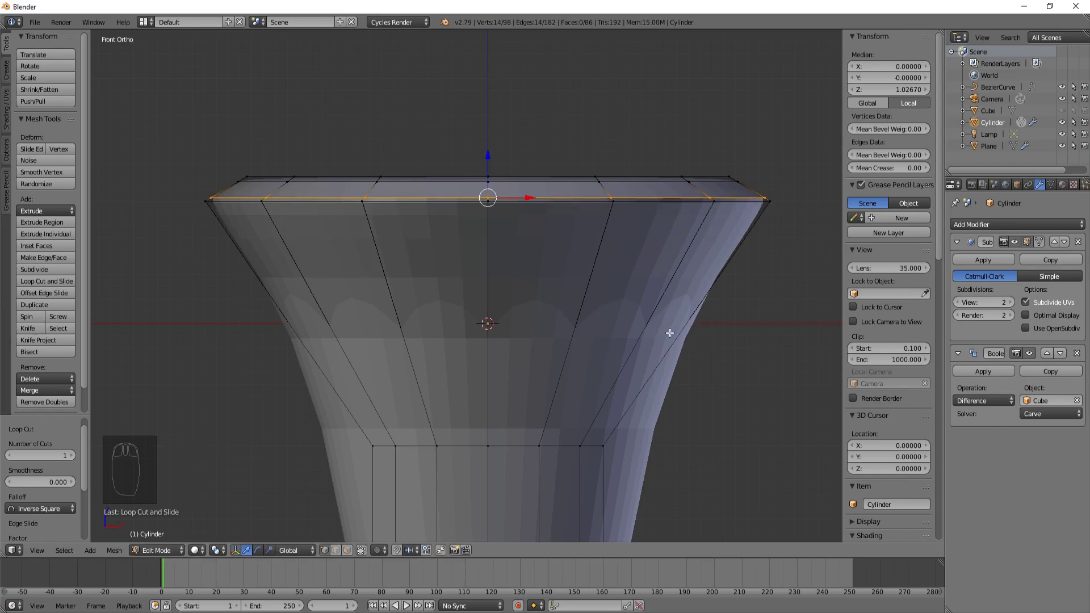
{"action": "key", "text": "ctrl+r"}
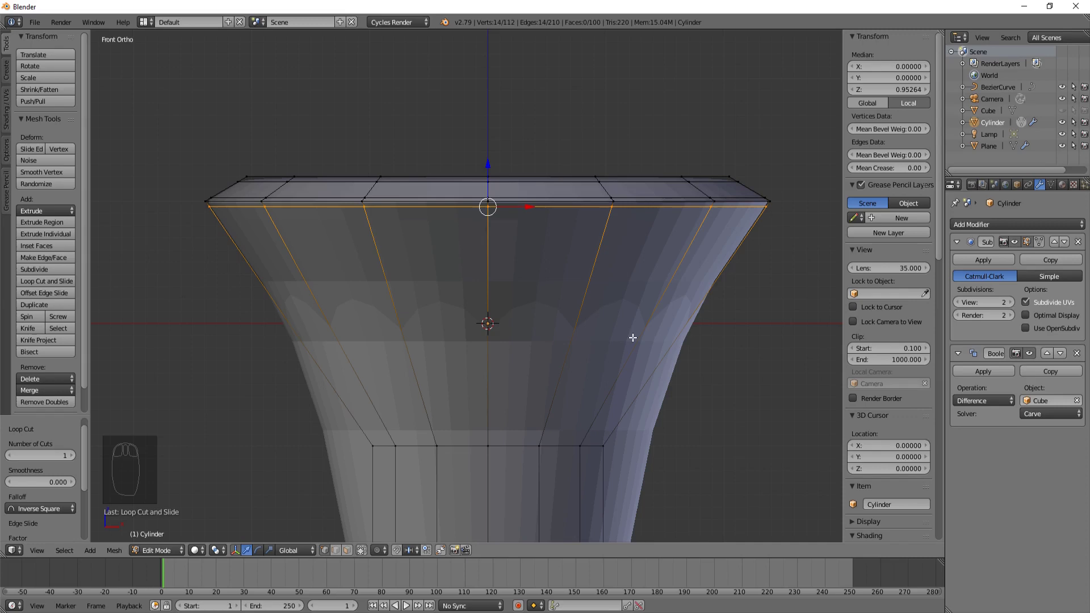
{"action": "key", "text": "ctrl+r"}
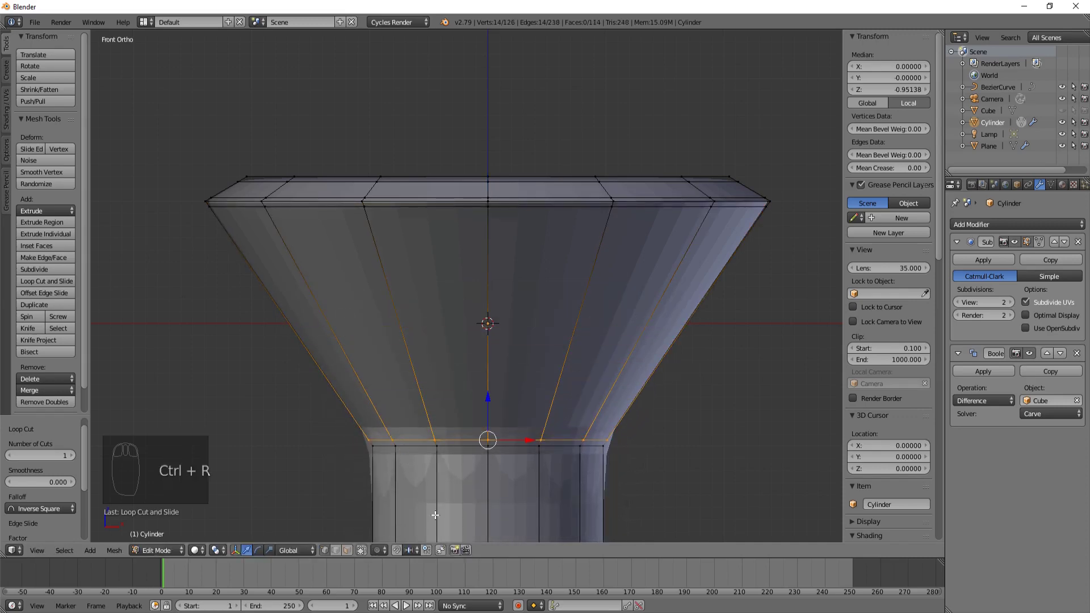
Add a loop at the shaft top slid close to the neck, and one where the shaft meets the tip.
{"action": "key", "text": "ctrl+r"}
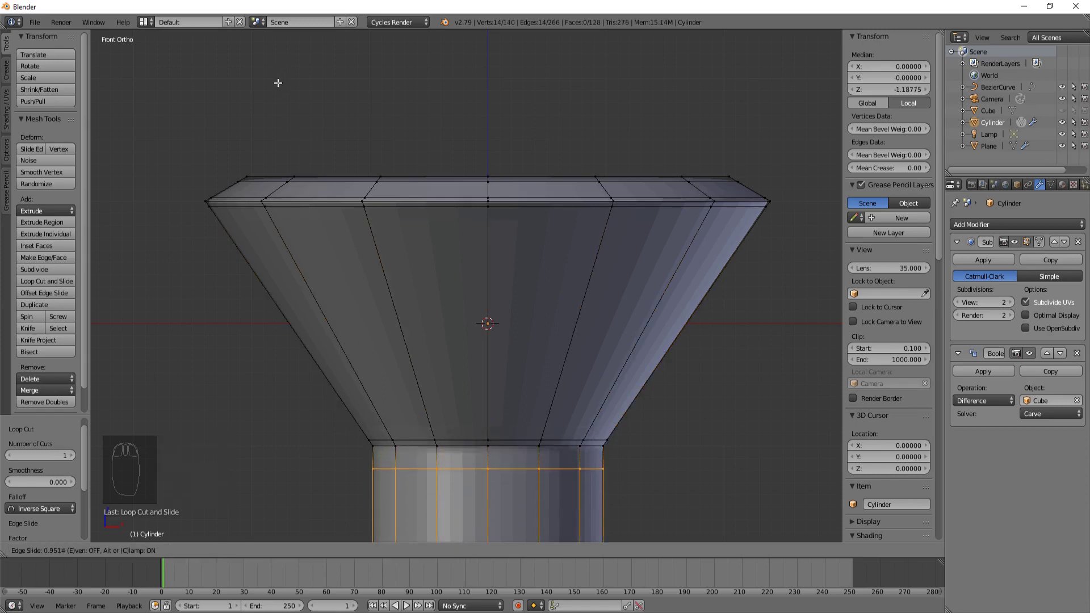
{"action": "key", "text": "g"}
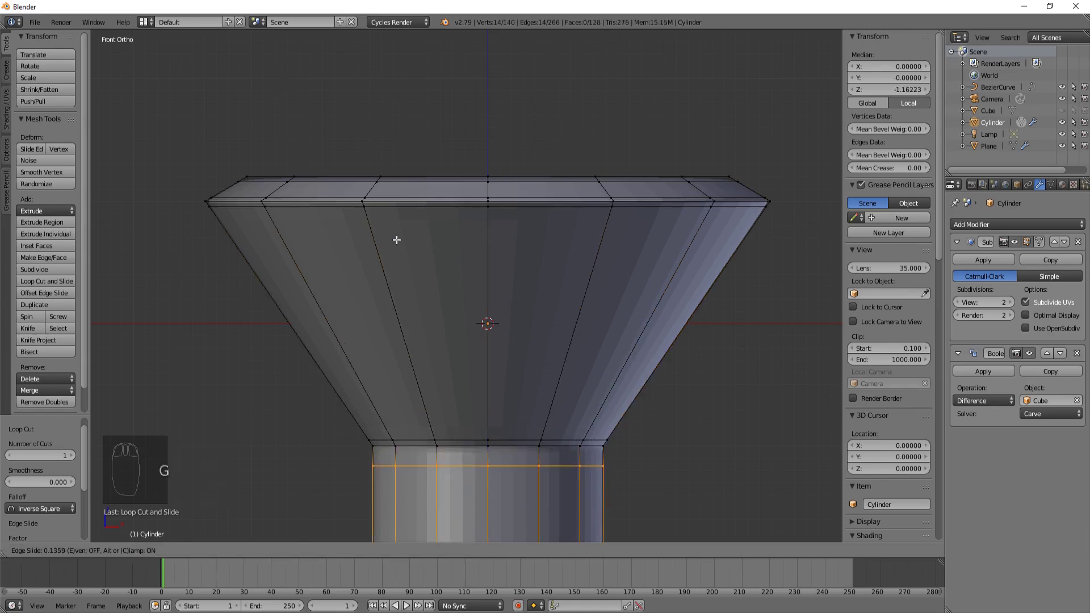
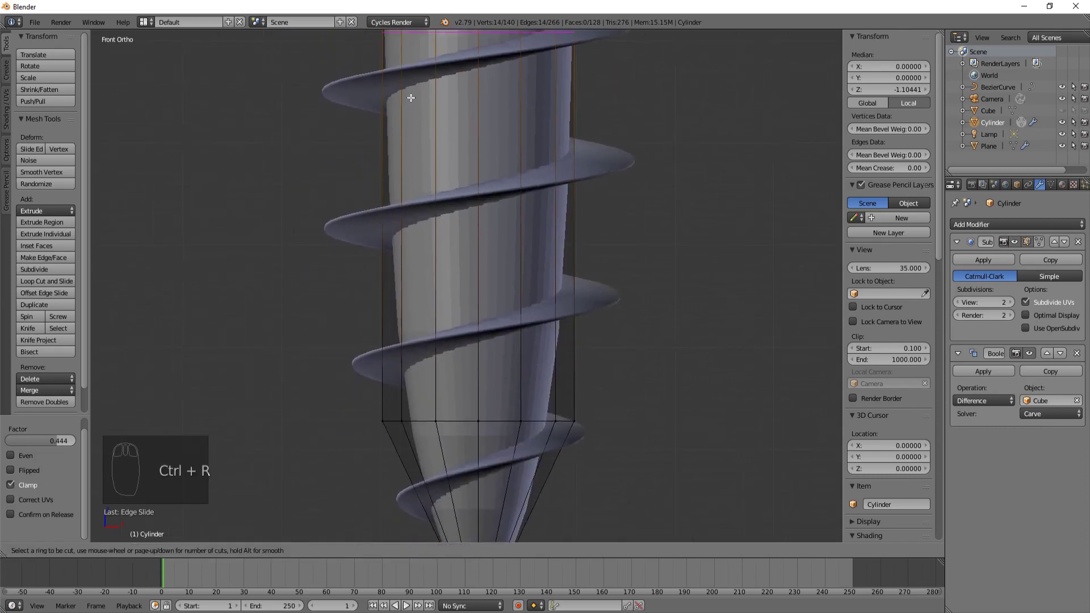
{"action": "key", "text": "ctrl+r"}
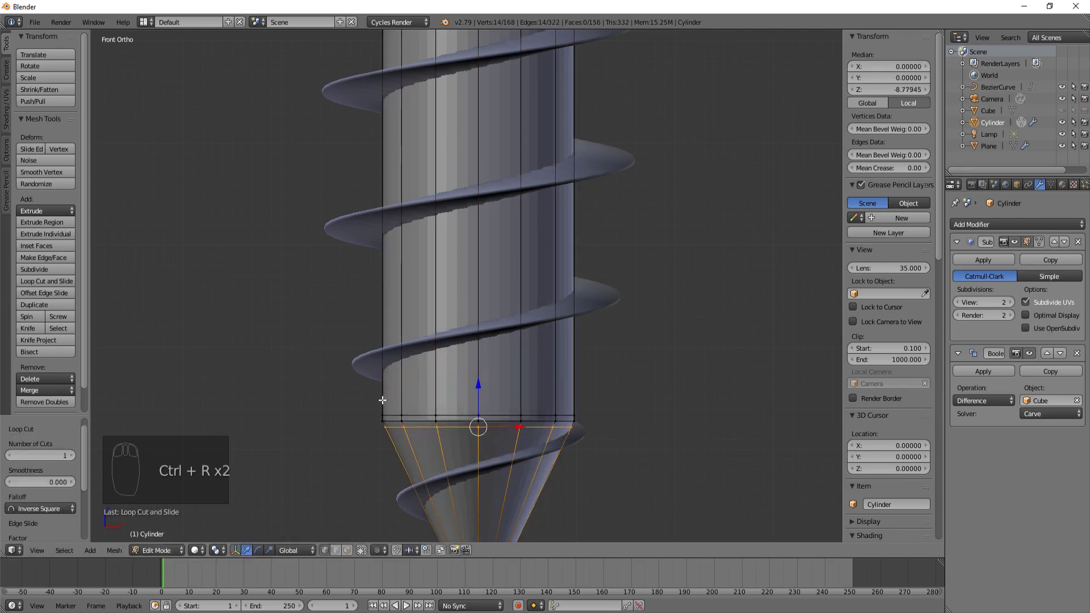
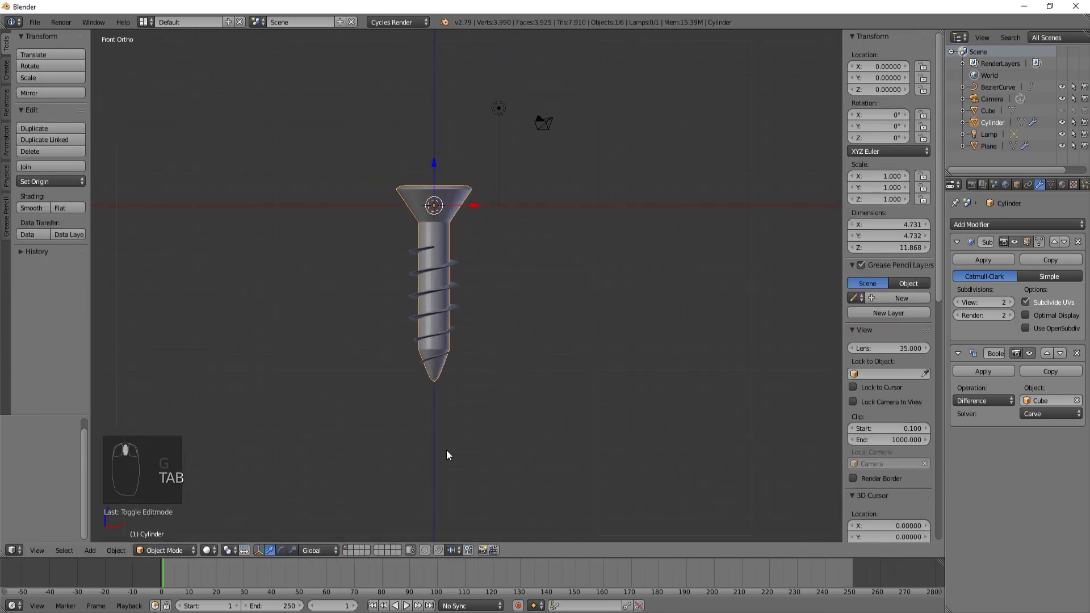
{"action": "left_click_drag", "start_coordinate": [72, 164], "coordinate": [30, 212]}
{"action": "left_click_drag", "start_coordinate": [31, 212], "coordinate": [453, 360]}
{"action": "left_click_drag", "start_coordinate": [437, 373], "coordinate": [421, 390]}
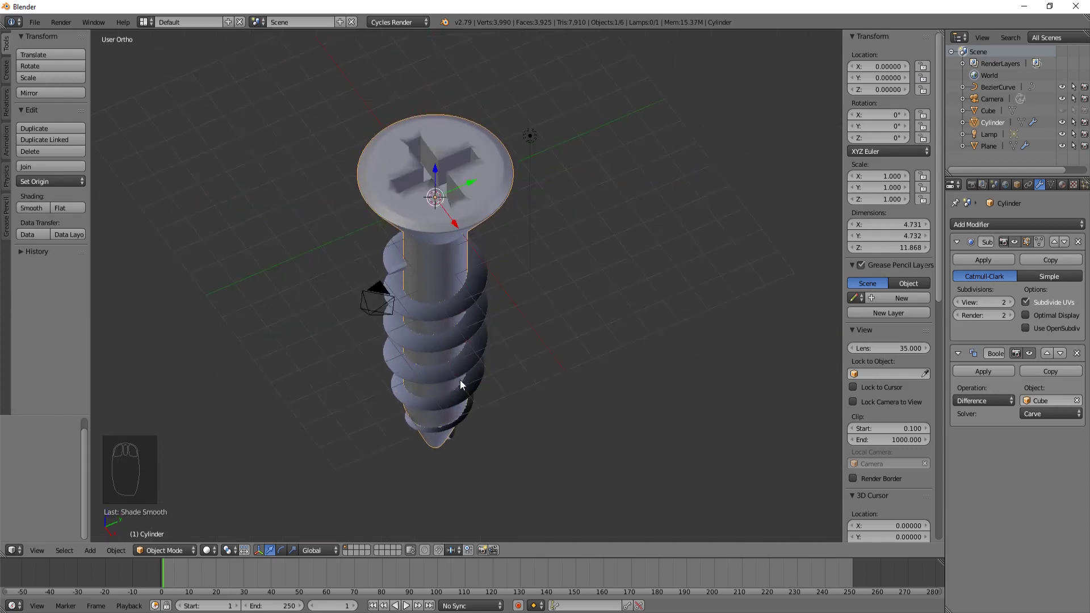
{"action": "left_click_drag", "start_coordinate": [449, 208], "coordinate": [486, 313]}
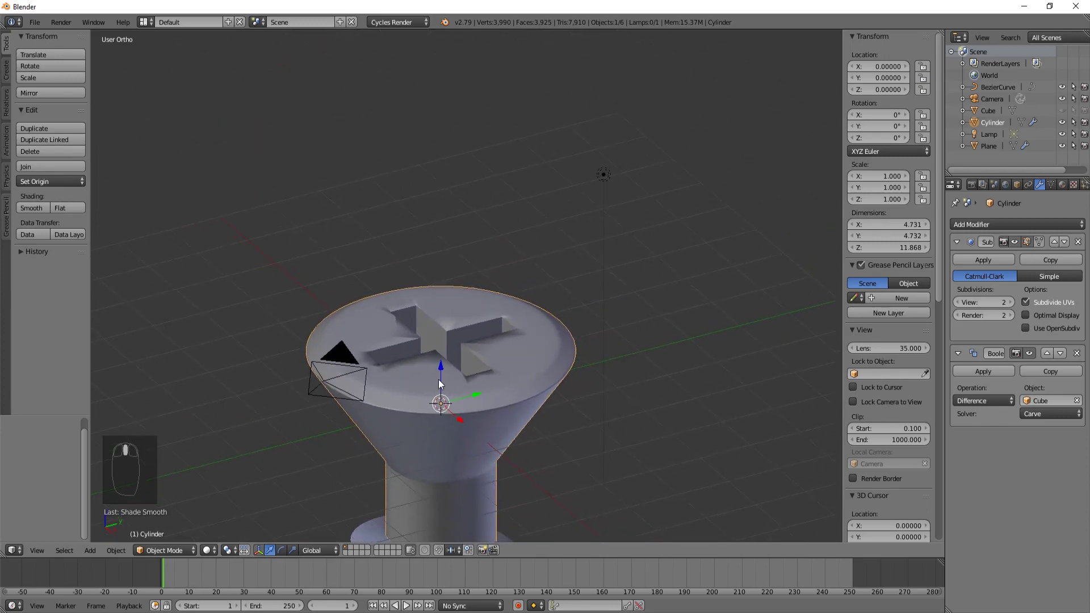
{"action": "left_click_drag", "start_coordinate": [428, 406], "coordinate": [527, 447]}
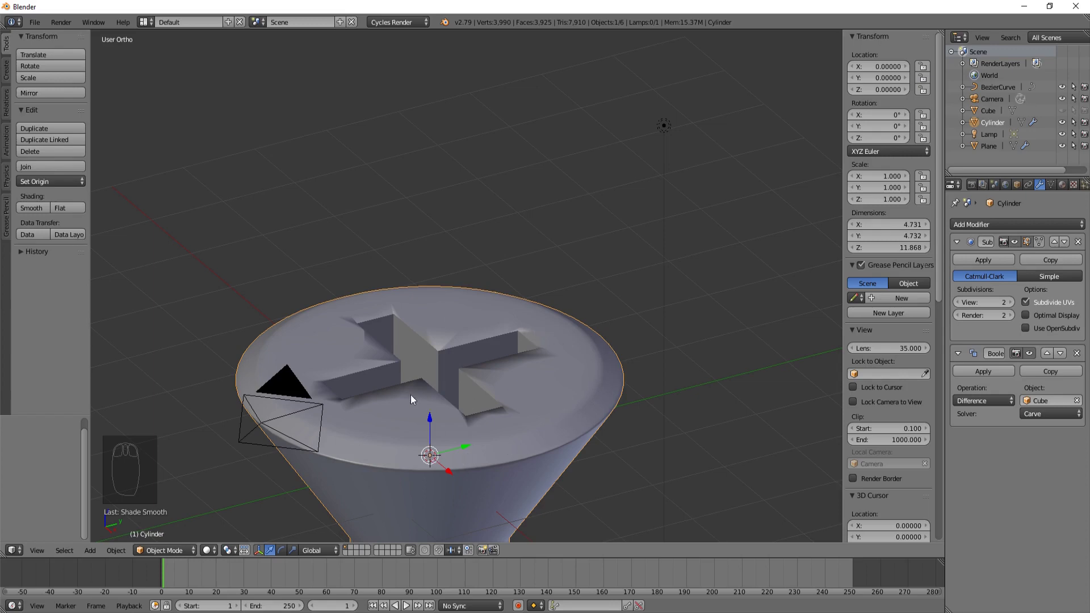
Apply Faces Smooth/Flat shading from the Shading/UVs tools to the head's top face in Edit Mode.
{"action": "key", "text": "Tab"}
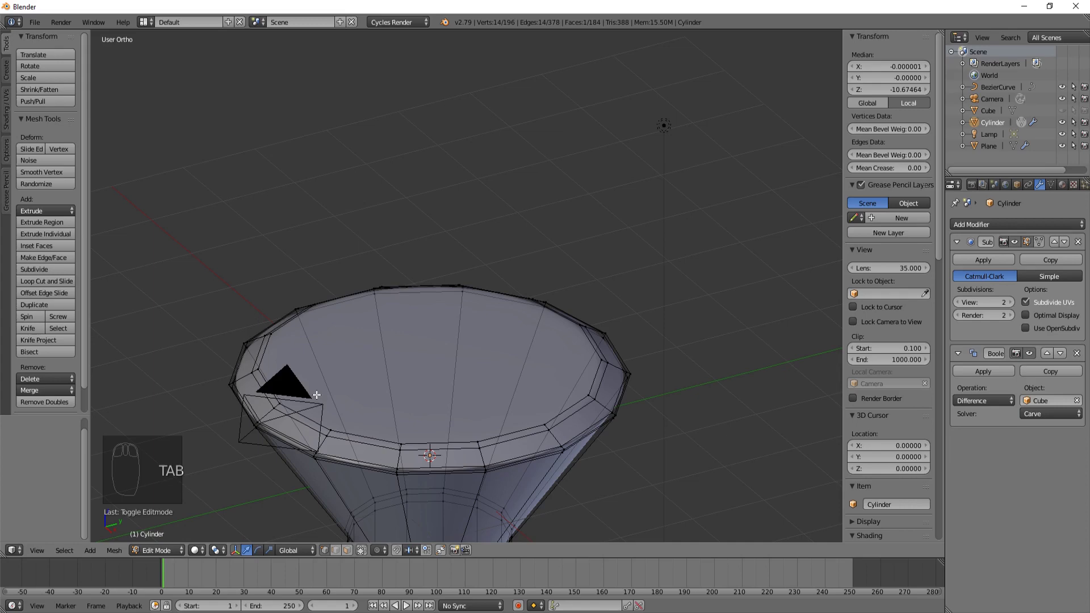
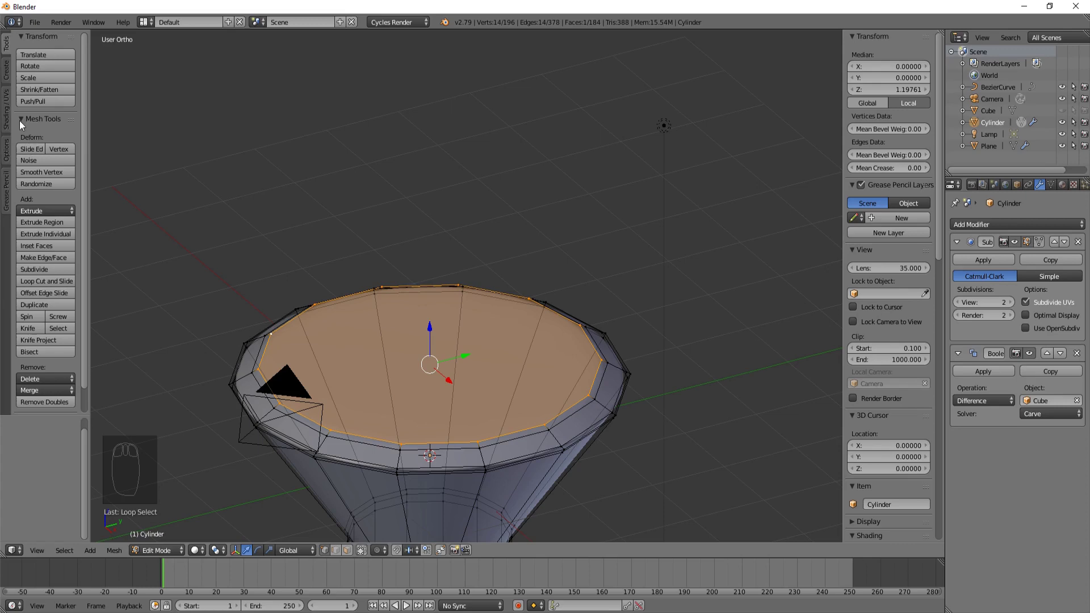
{"action": "left_click", "coordinate": [13, 118]}
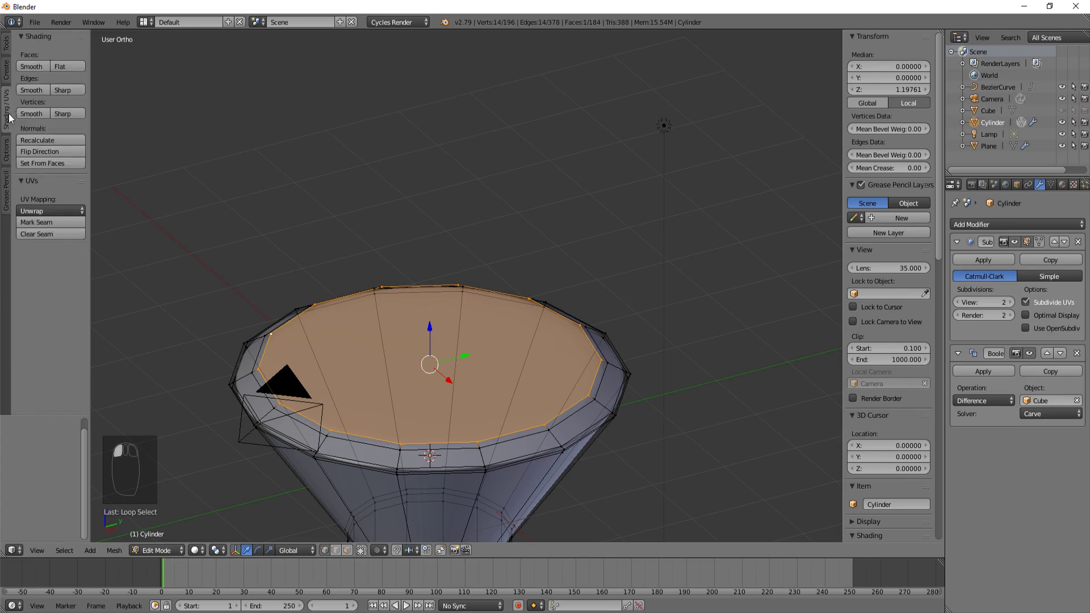
{"action": "left_click", "coordinate": [38, 70]}
{"action": "left_click", "coordinate": [83, 70]}
Return the screw body to Object Mode and bring the whole screw back into view.
{"action": "key", "text": "Tab"}
{"action": "middle_click", "coordinate": [467, 341]}
{"action": "middle_click", "coordinate": [451, 357]}
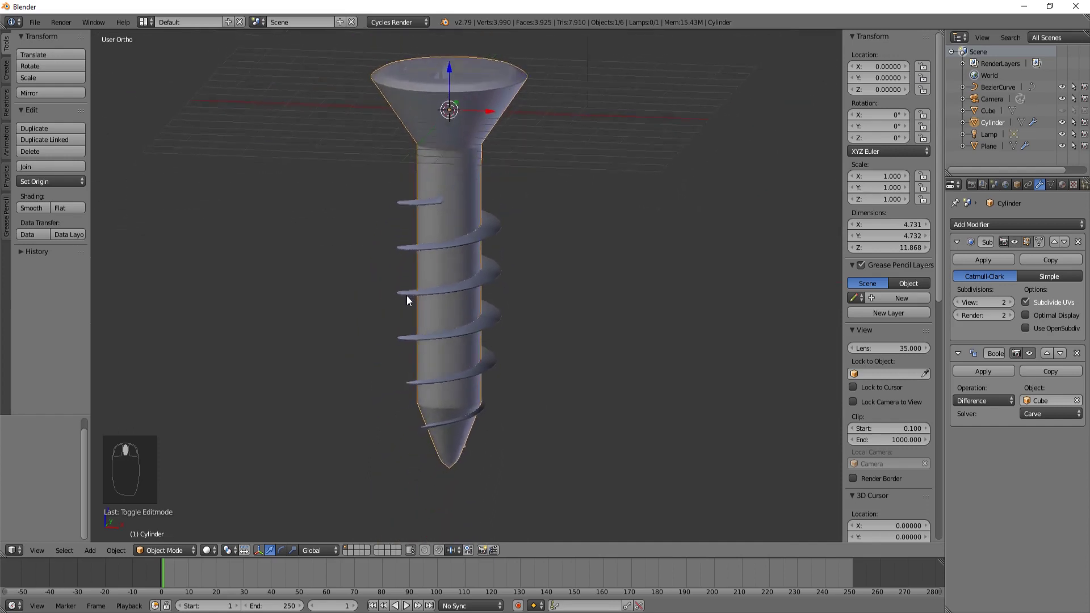
{"action": "key", "text": "KP_1"}
{"action": "left_click_drag", "start_coordinate": [494, 232], "coordinate": [381, 222]}
{"action": "right_click", "coordinate": [380, 222]}
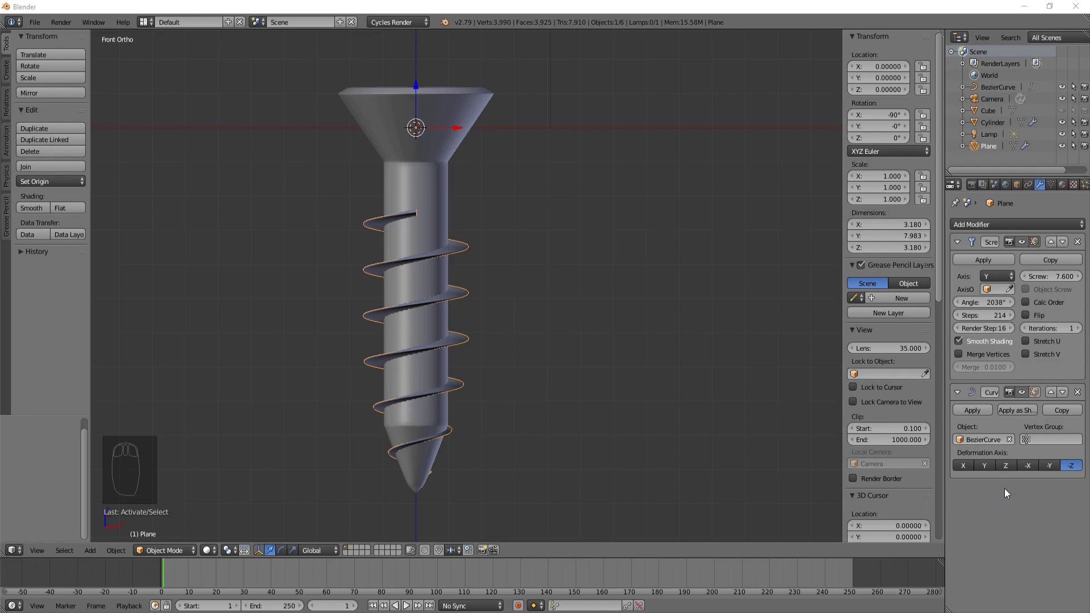
{"action": "left_click_drag", "start_coordinate": [564, 423], "coordinate": [555, 373]}
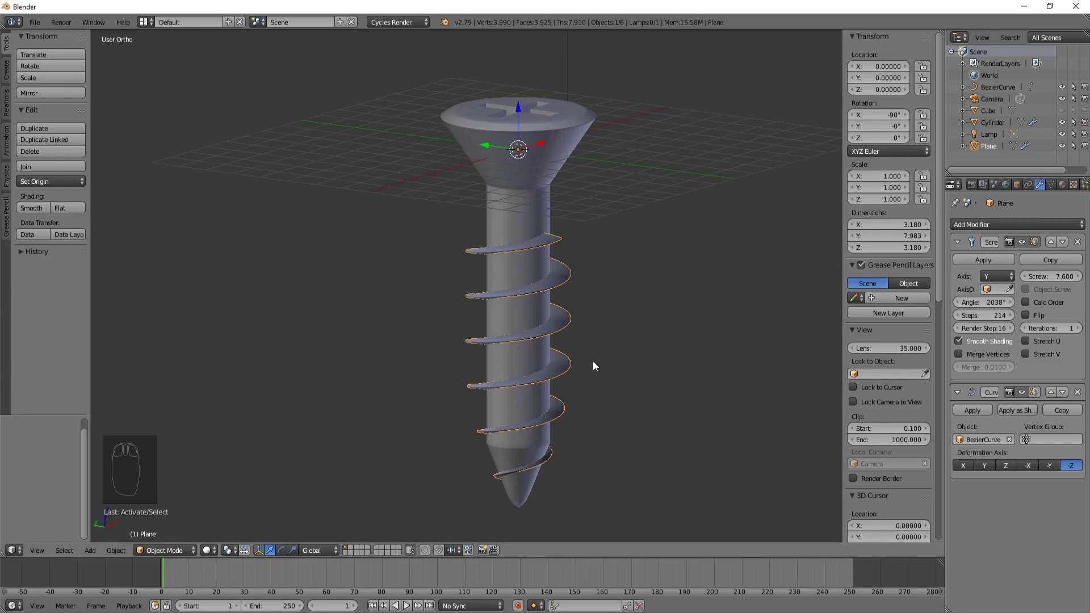
{"action": "left_click_drag", "start_coordinate": [591, 361], "coordinate": [564, 359]}
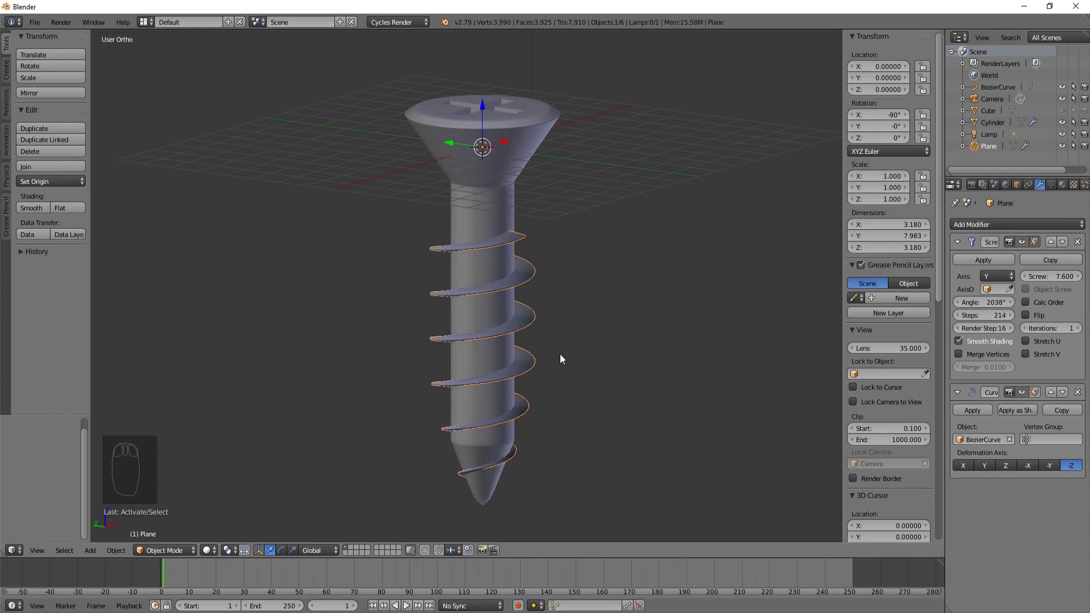